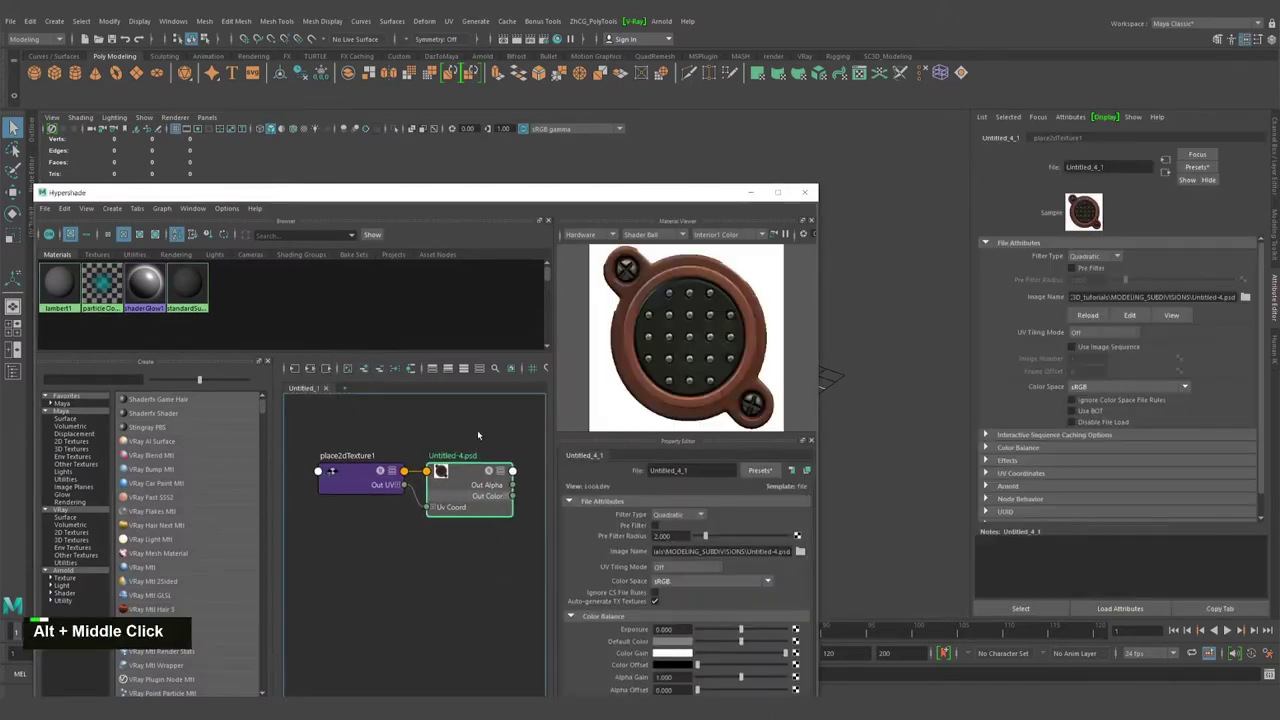
Close Hypershade and create a polygon plane at the grid centre from the marking menu.
click(549, 242)
middle_click(566, 333)
right_click(508, 357)
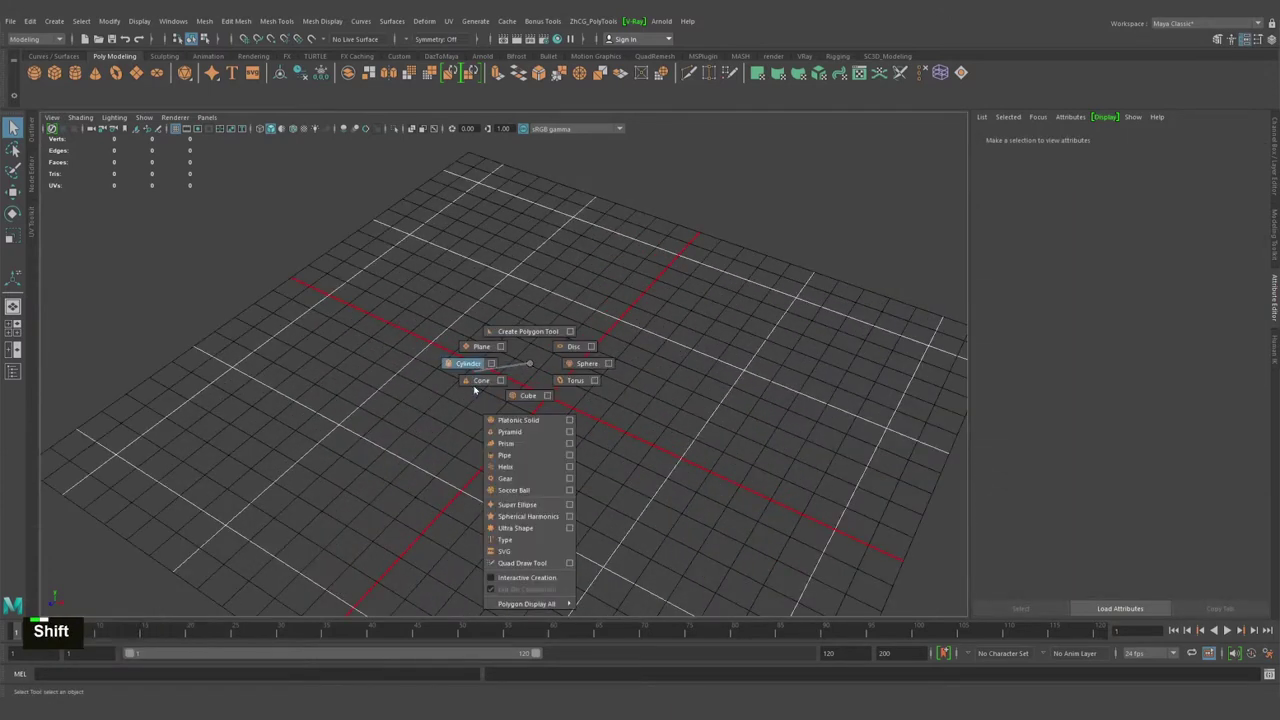
Scale the plane up tenfold and assign a new Lambert with the cup reference texture on Color.
key(ctrl+a)
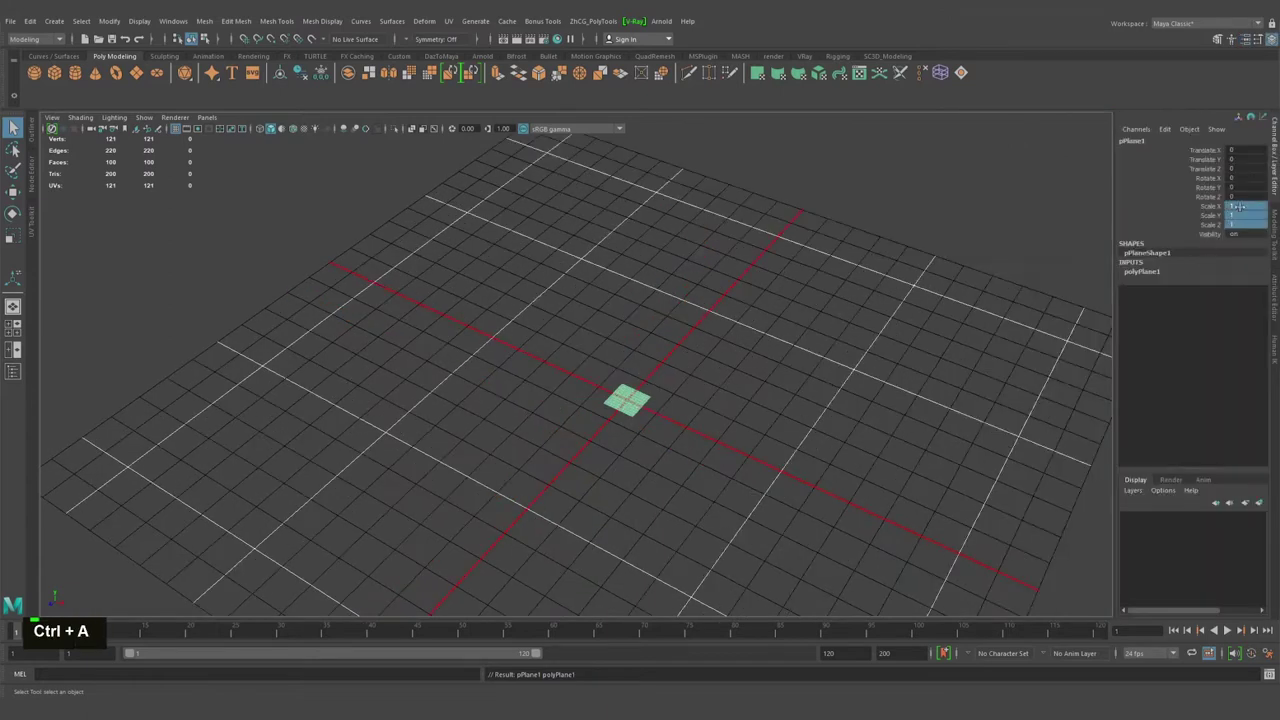
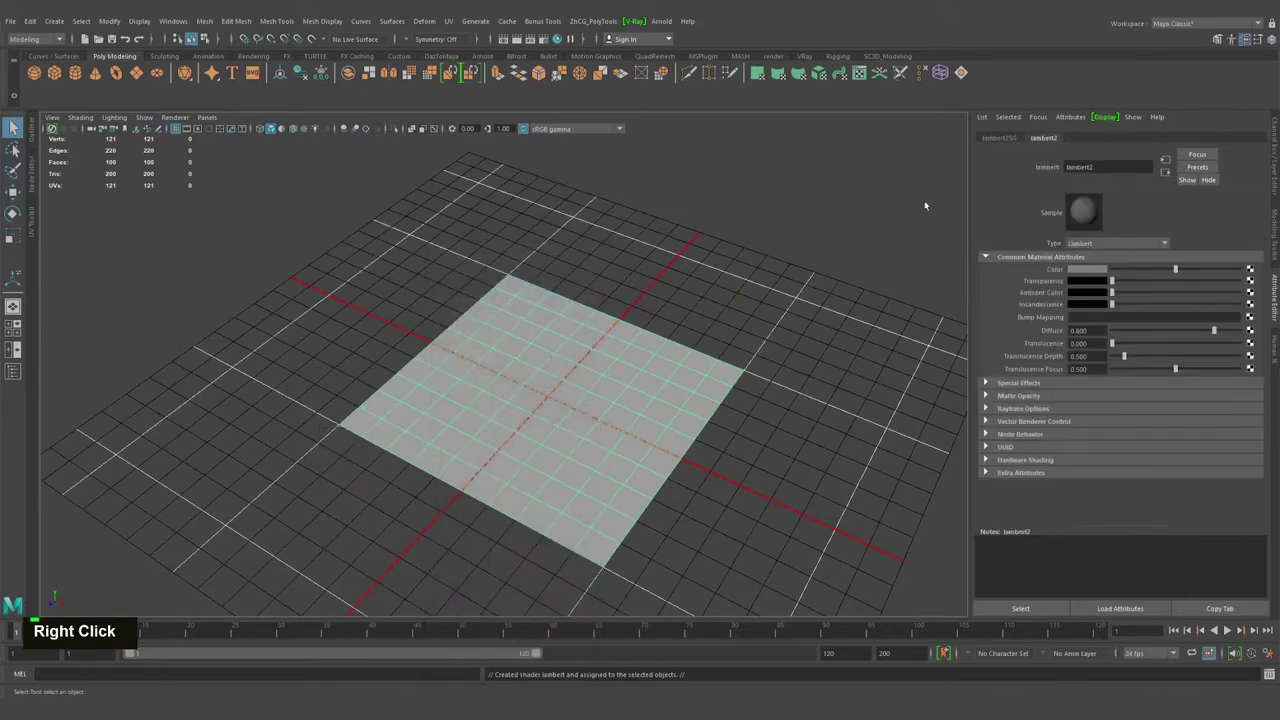
click(521, 435)
right_click(503, 434)
key(q)
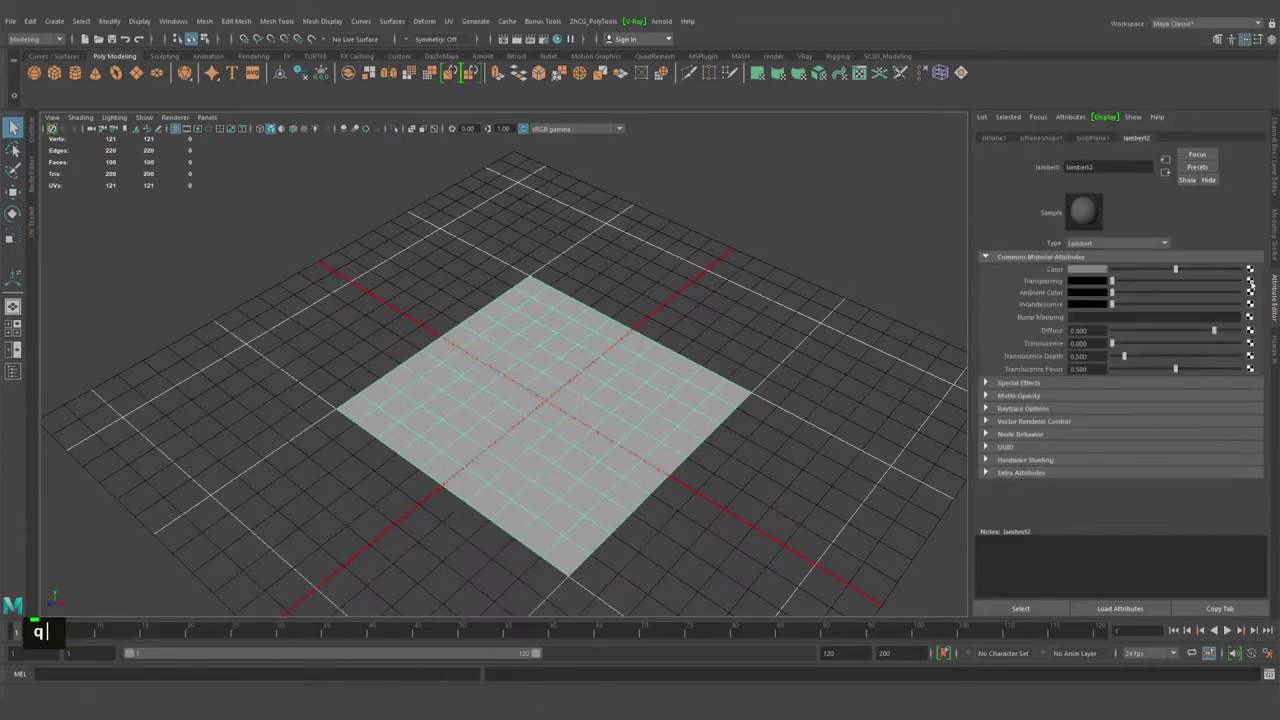
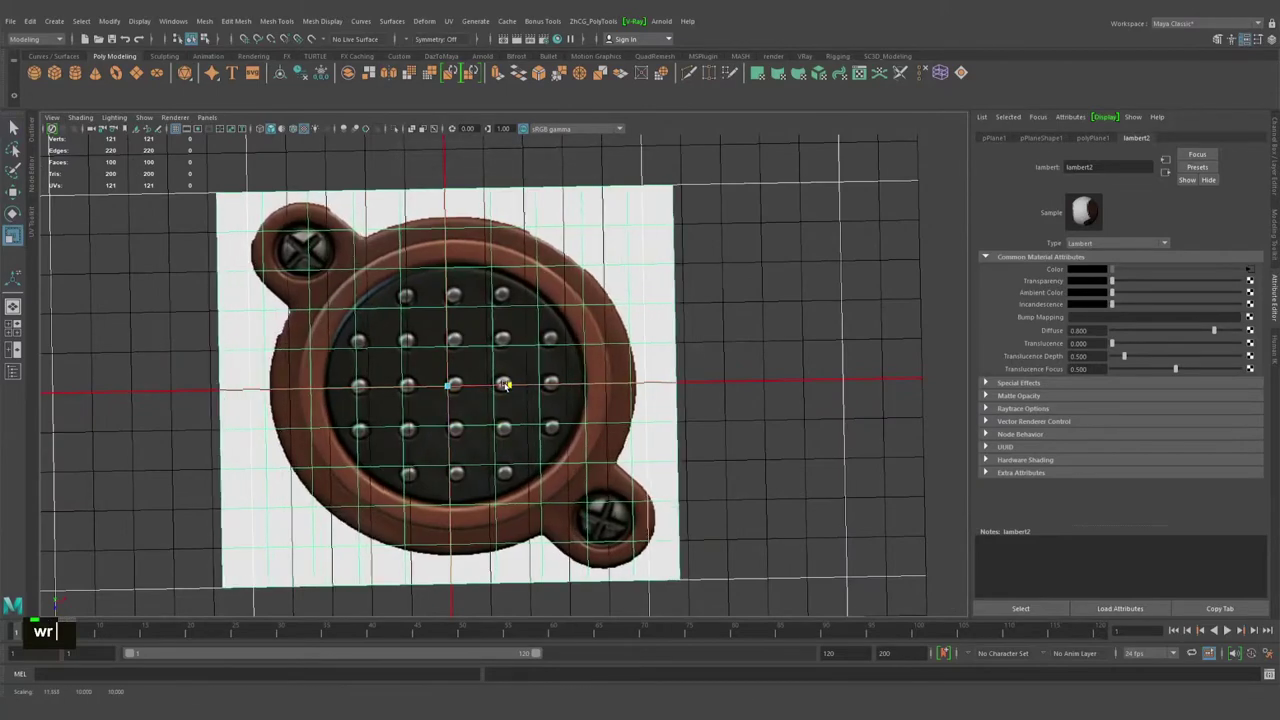
Move and scale the plane so the reference image sits centred on the grid.
text(wr)
middle_click(511, 376)
right_click(511, 360)
click(411, 321)
right_click(435, 347)
middle_click(489, 369)
right_click(487, 394)
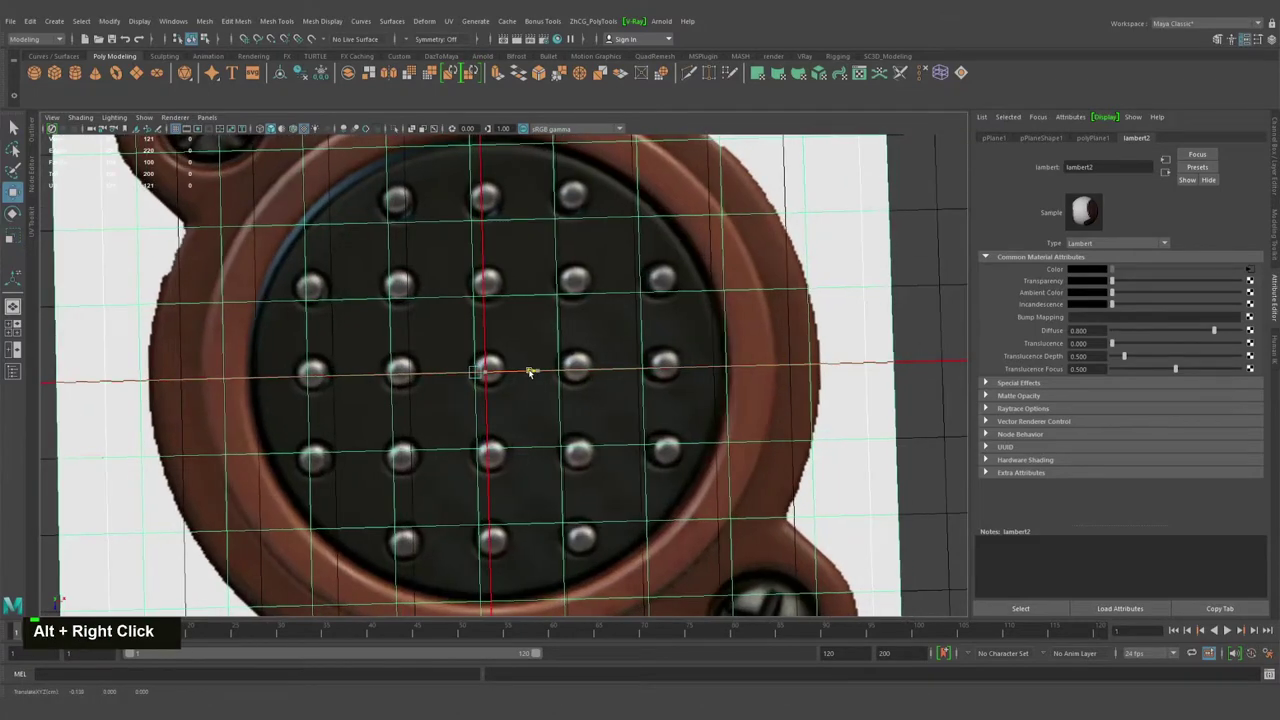
right_click(567, 321)
click(465, 316)
click(465, 316)
Frame the plane and put it on its own new display layer from the selection.
key(f)
right_click(269, 289)
middle_click(452, 307)
scroll(down, 3)
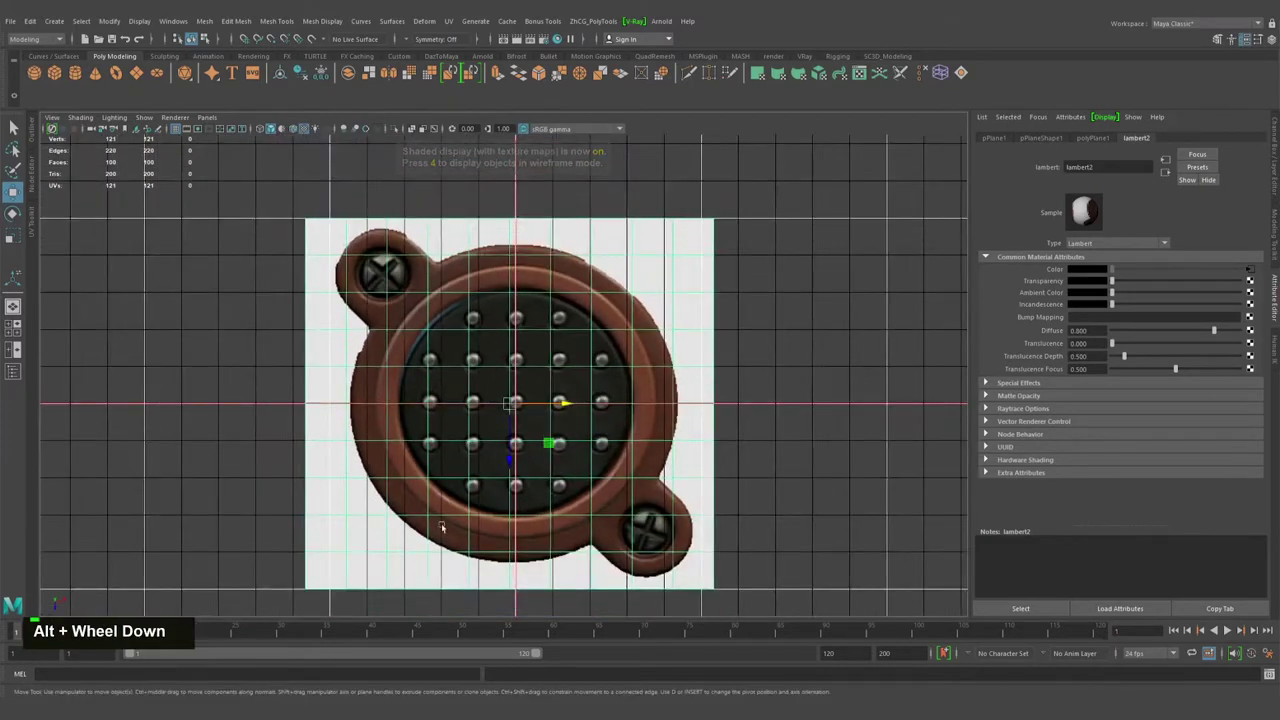
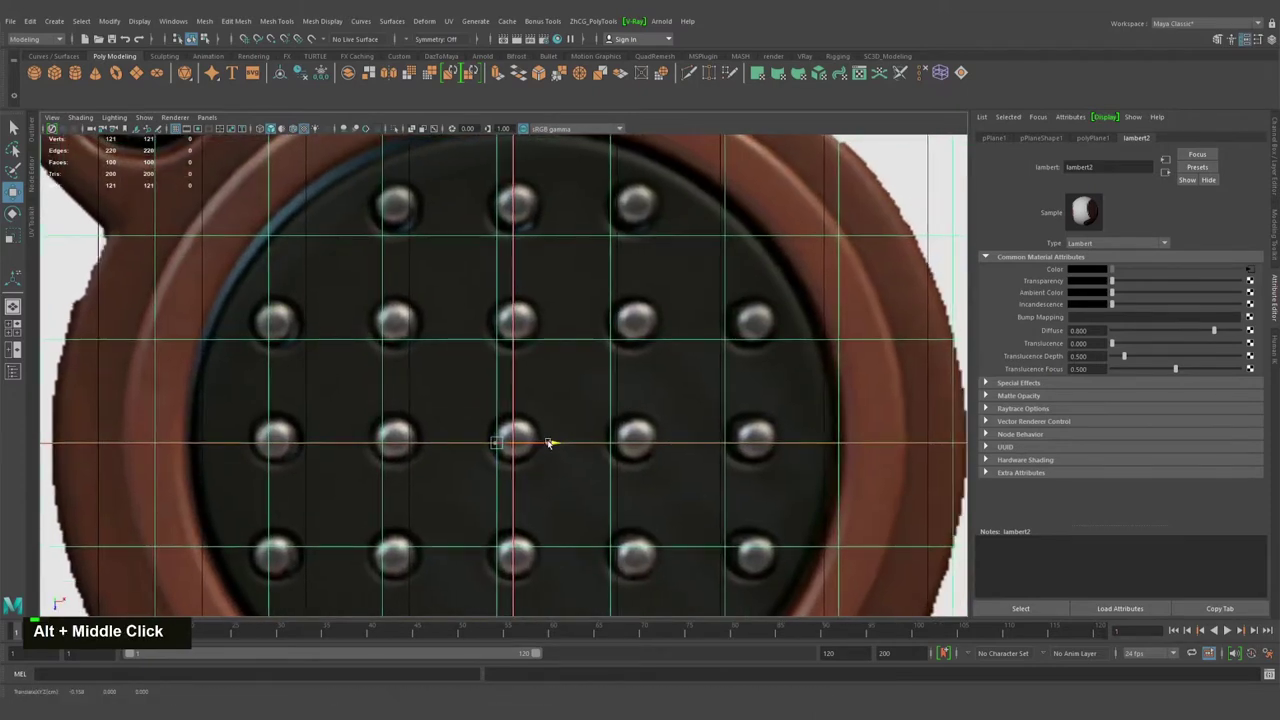
scroll(down, 3)
right_click(431, 407)
key(q)
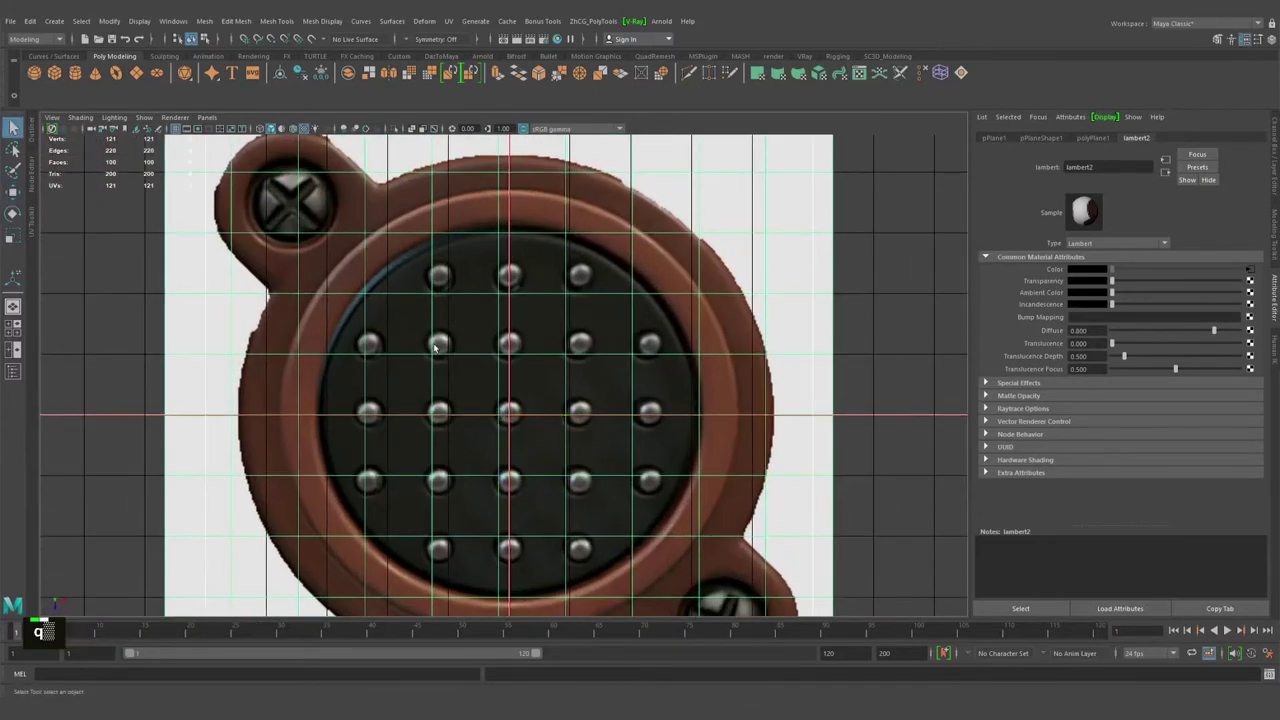
right_click(987, 442)
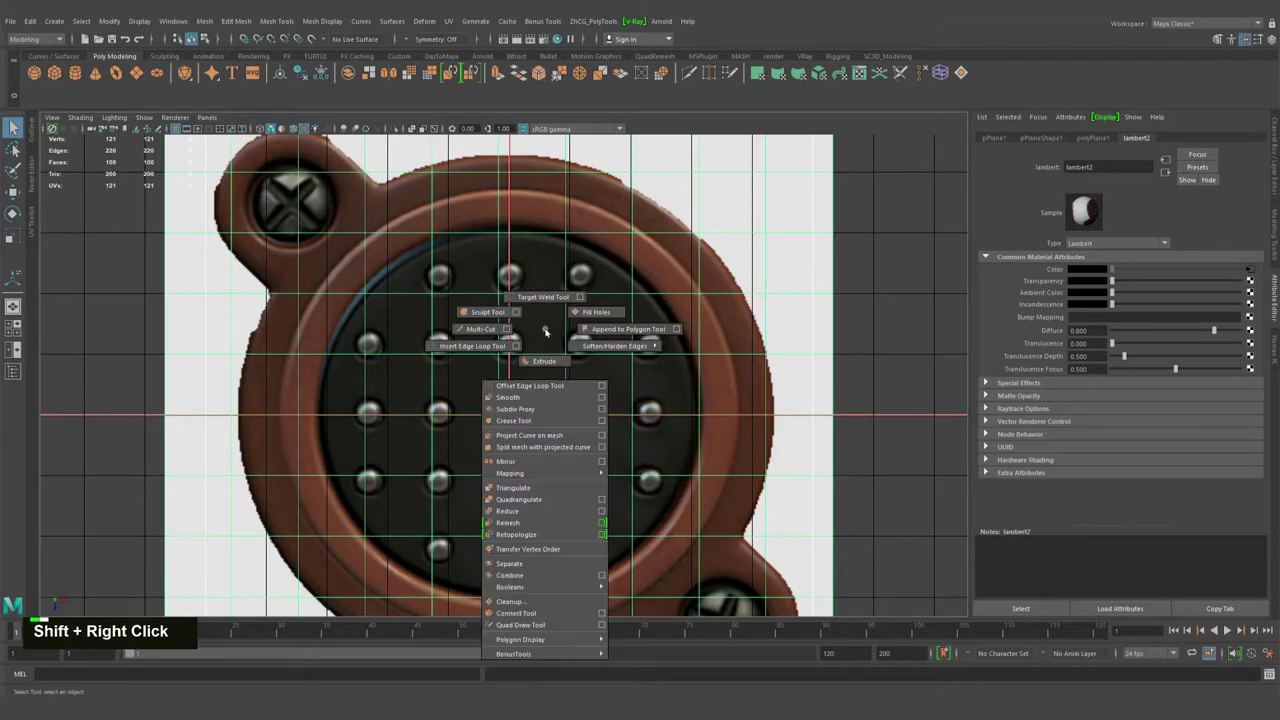
key(ctrl+a)
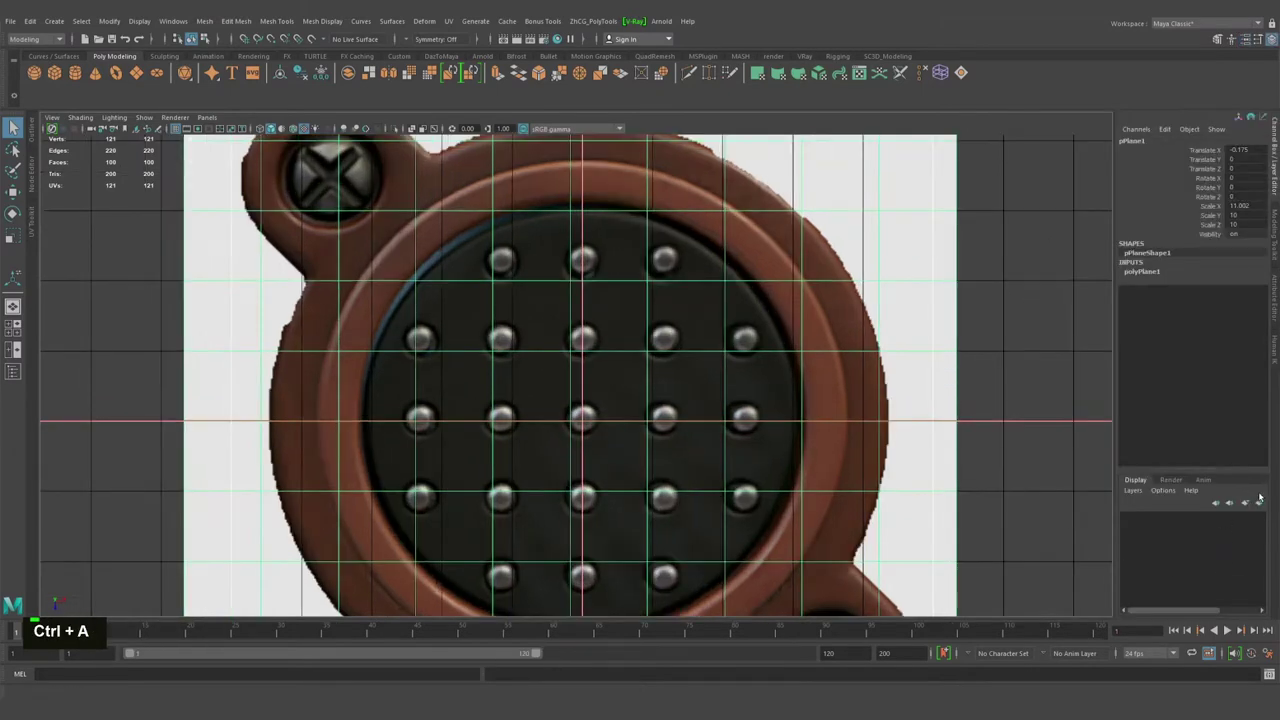
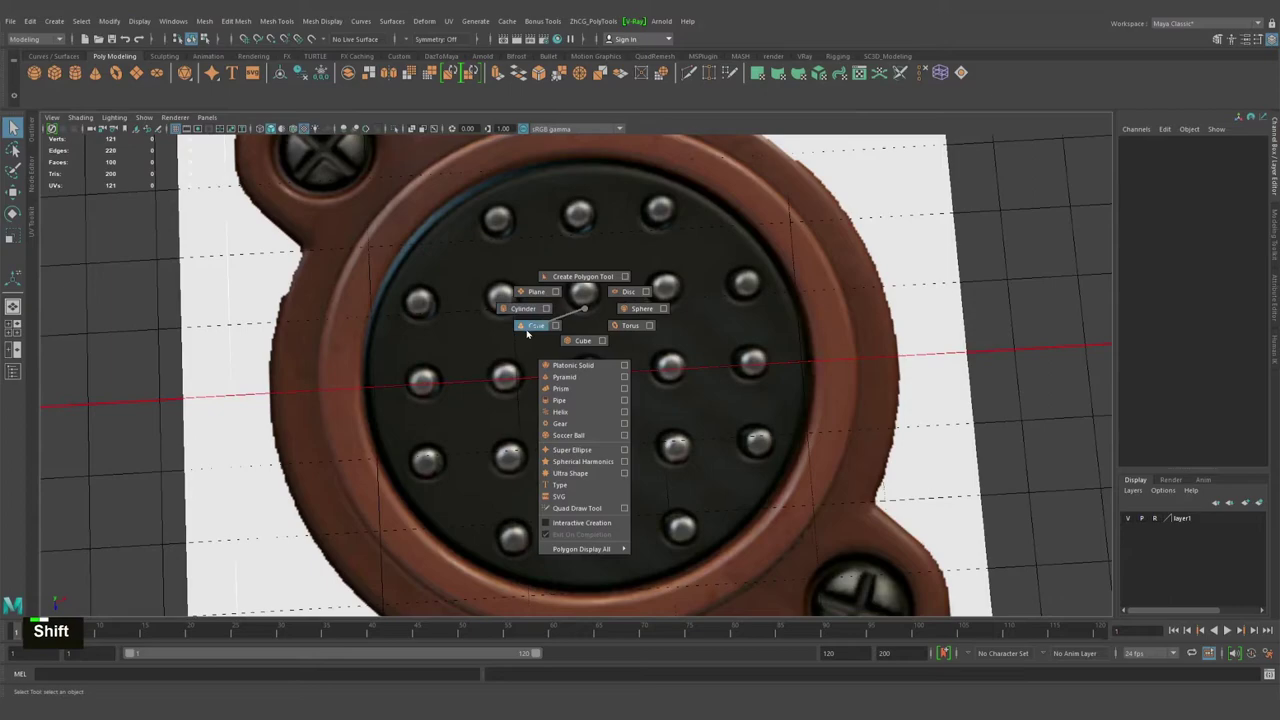
Create a polygon cube over the centre pin and scale it down in top view.
click(532, 373)
key(r)
click(581, 384)
right_click(602, 370)
click(654, 359)
key(alt+q)
click(582, 328)
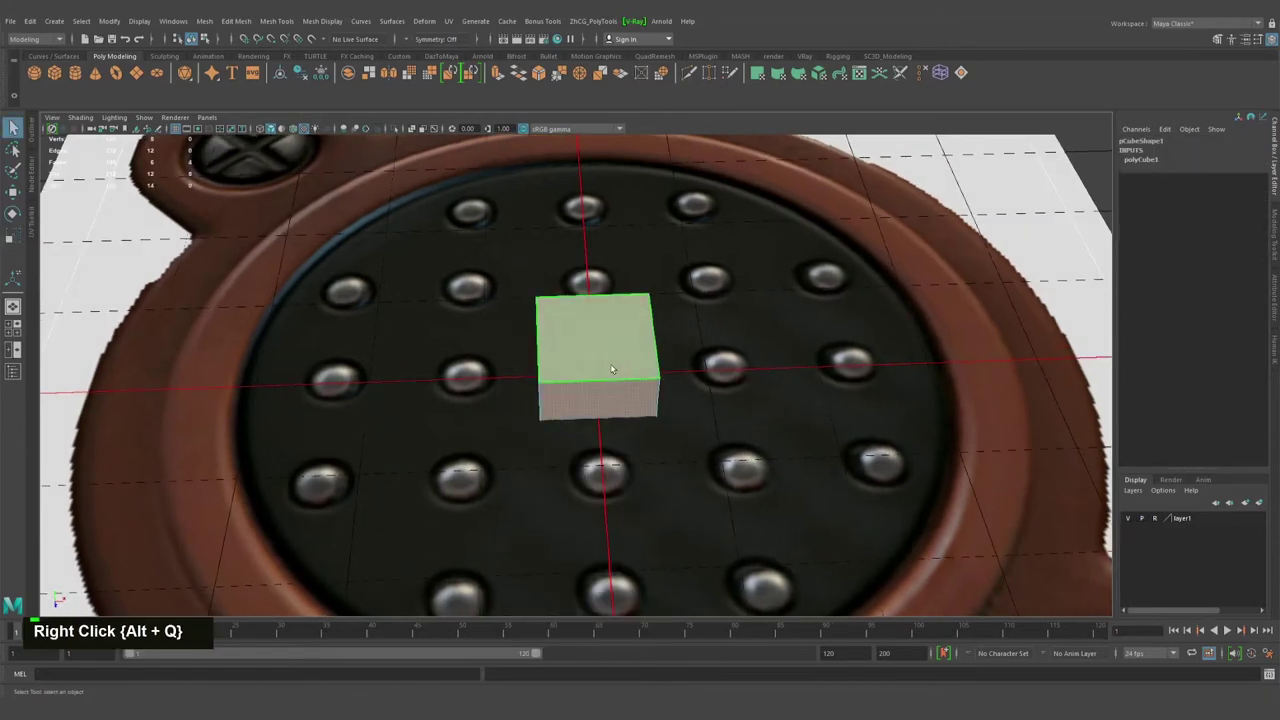
Use Multi-Cut to split an extra edge across the cube.
key(ctrl+alt+q)
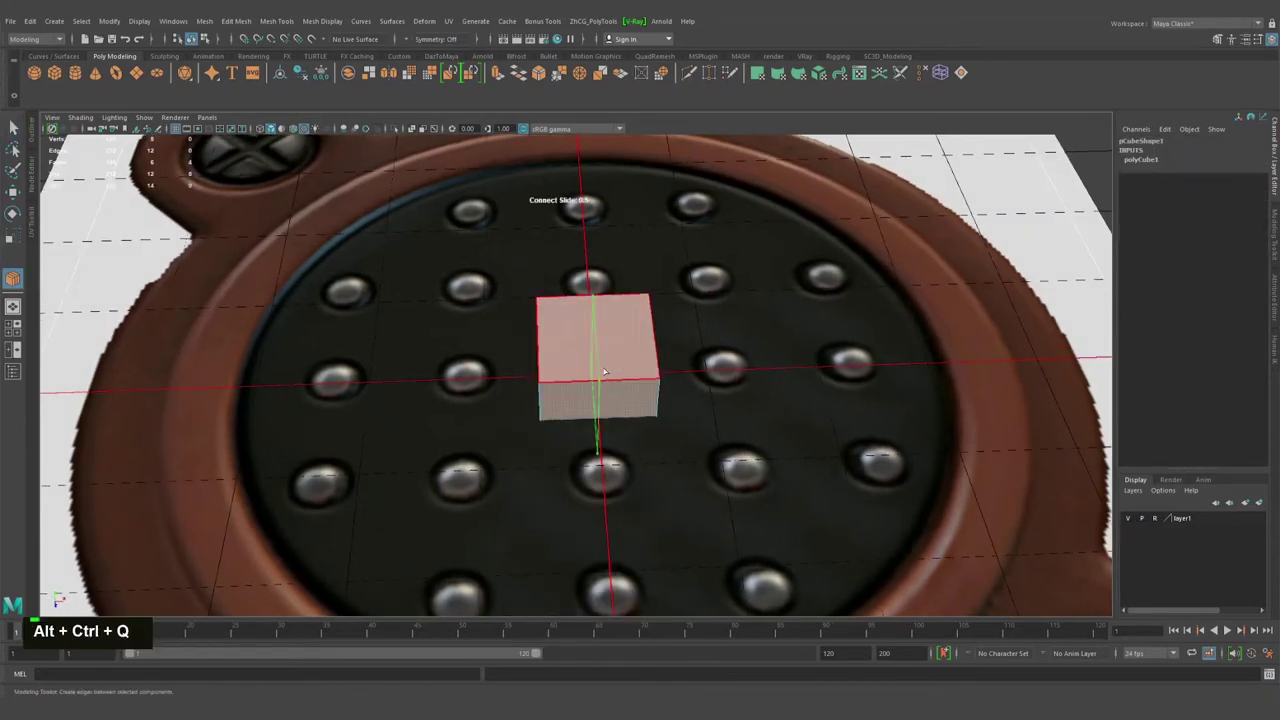
key(Return)
click(547, 351)
right_click(561, 376)
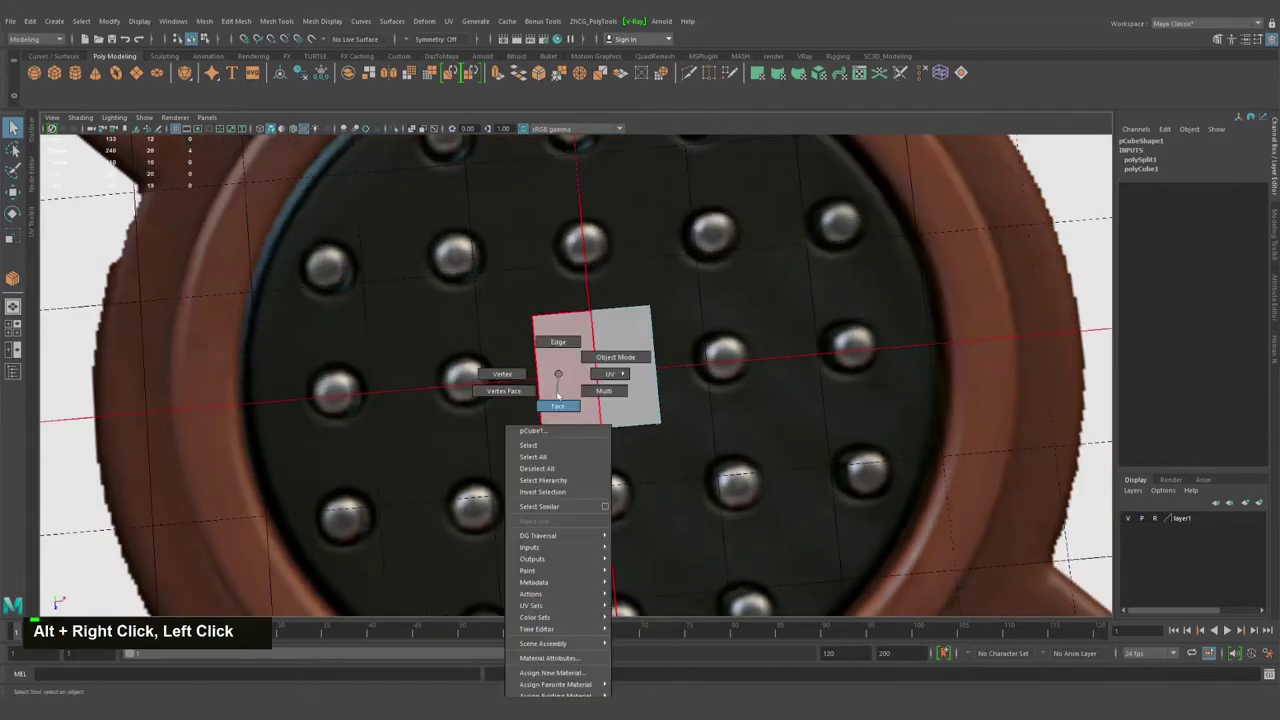
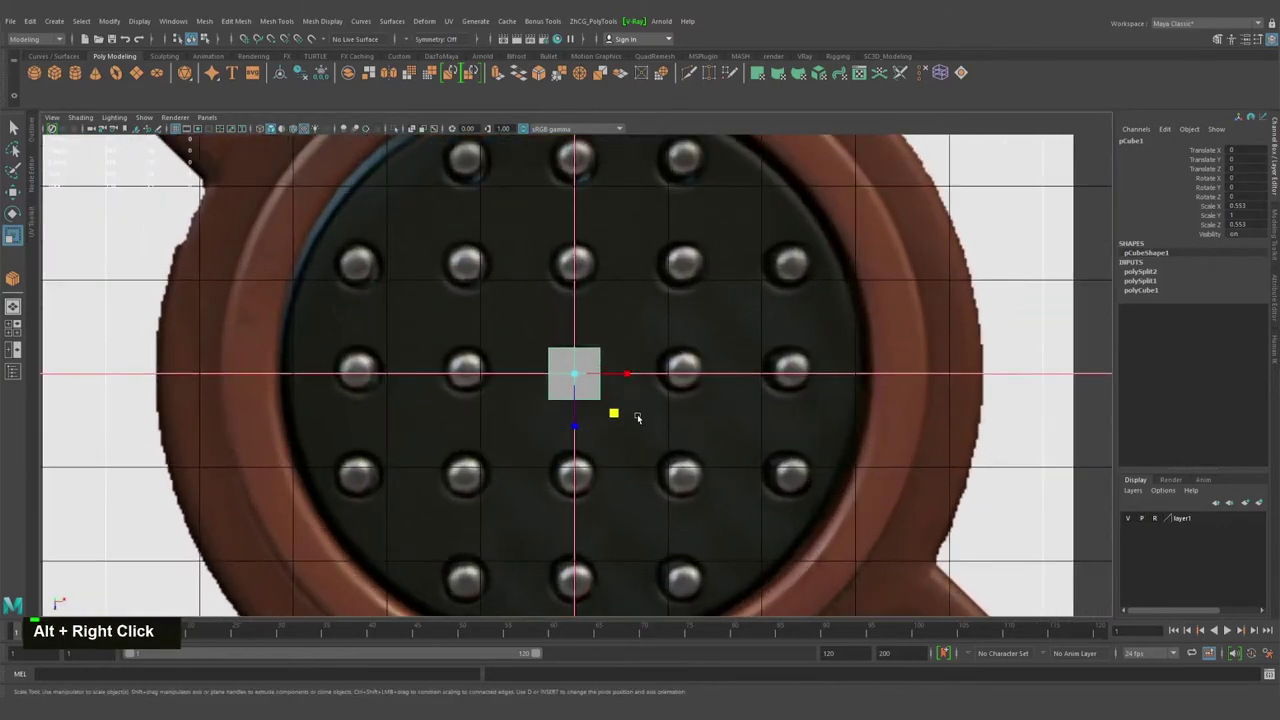
Scale the cube to the pin size and pull its corner vertices in to form an octagon.
right_click(459, 366)
middle_click(612, 383)
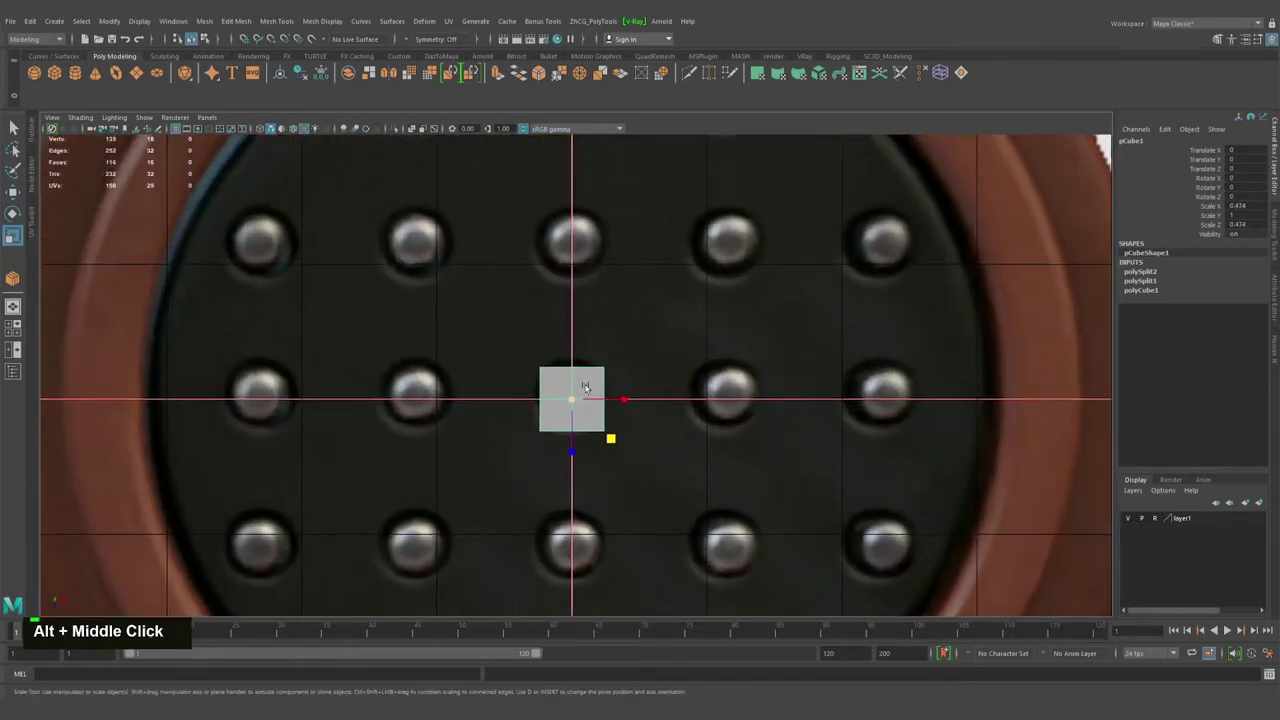
click(521, 417)
right_click(530, 351)
click(533, 423)
right_click(509, 398)
click(566, 358)
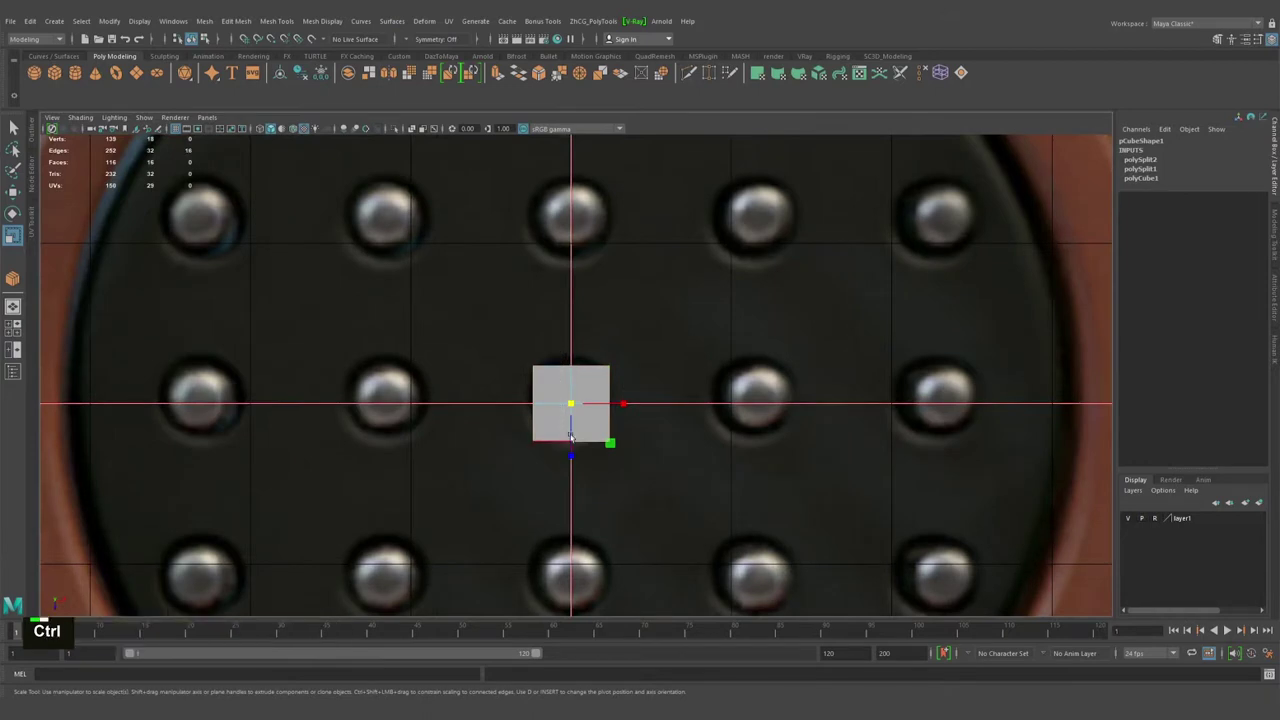
click(559, 356)
click(525, 394)
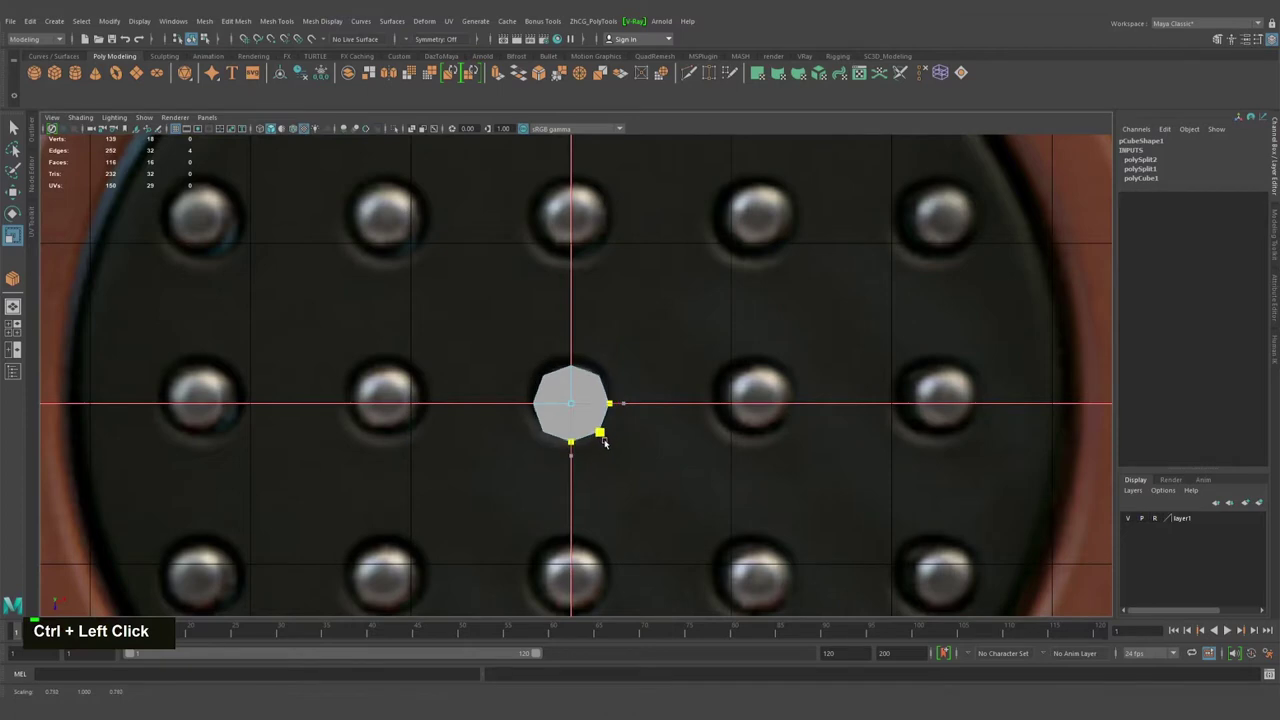
Raise the octagonal column in Y above the reference plane.
right_click(521, 430)
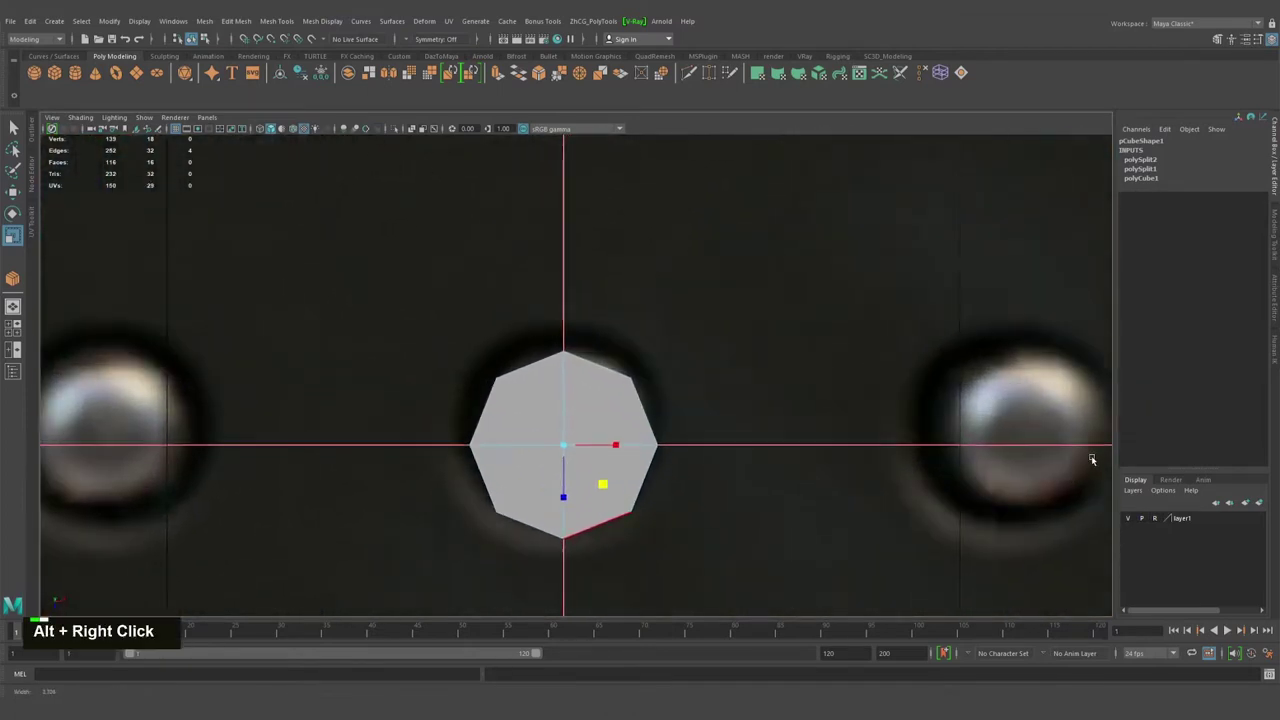
middle_click(597, 435)
key(q)
right_click(578, 353)
scroll(down, 3)
key(space)
key(space)
click(687, 298)
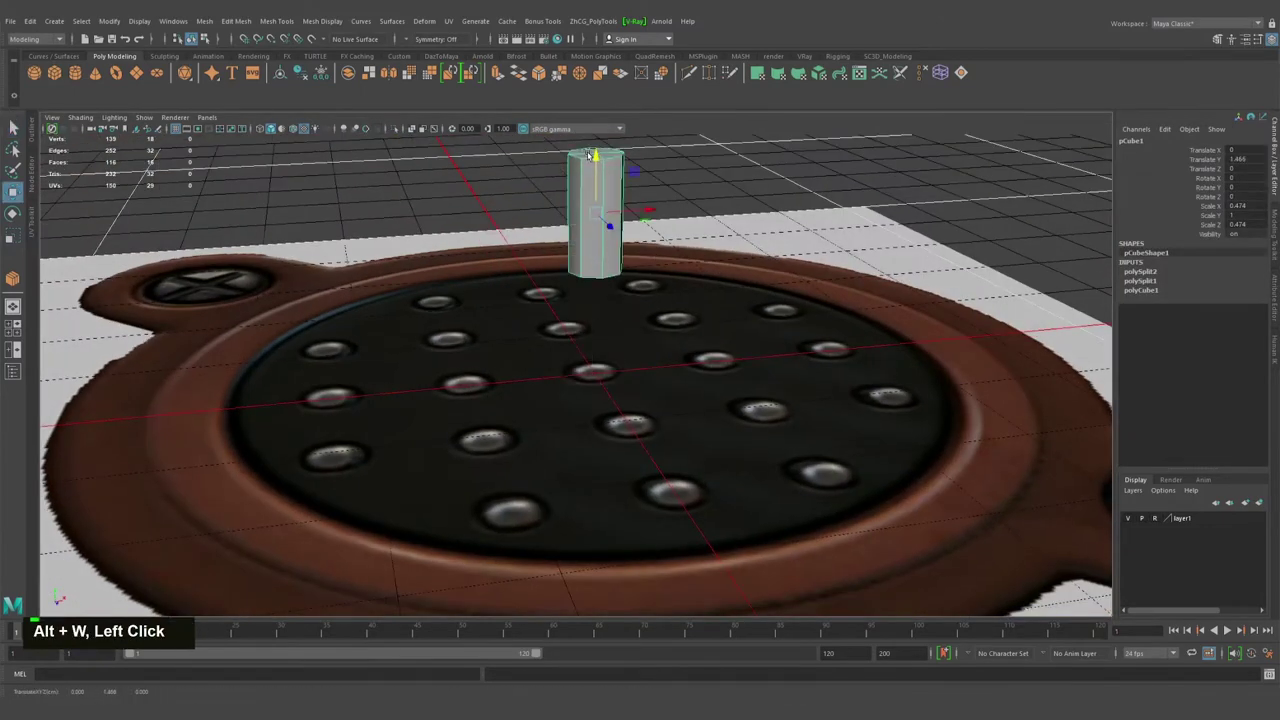
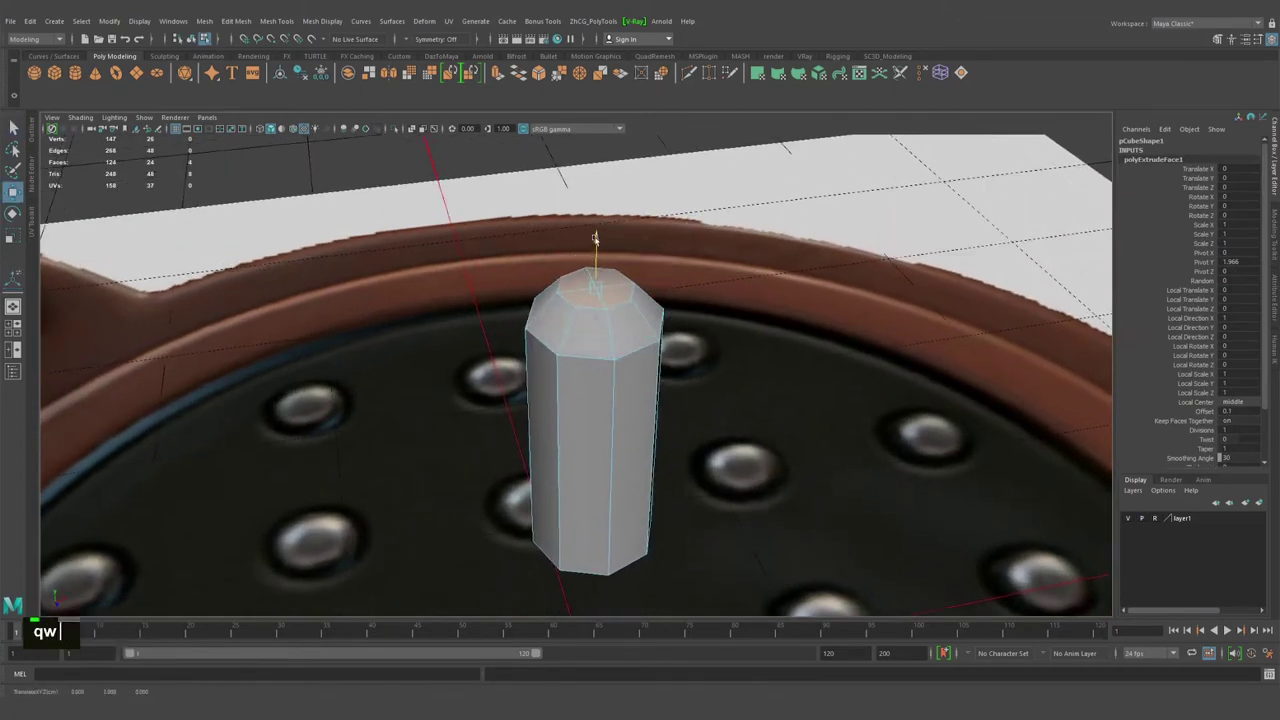
Extrude the column's top face, preview it smoothed and delete the extra components.
click(639, 288)
middle_click(710, 270)
click(653, 314)
key(3)
right_click(661, 288)
scroll(down, 3)
click(649, 347)
right_click(591, 355)
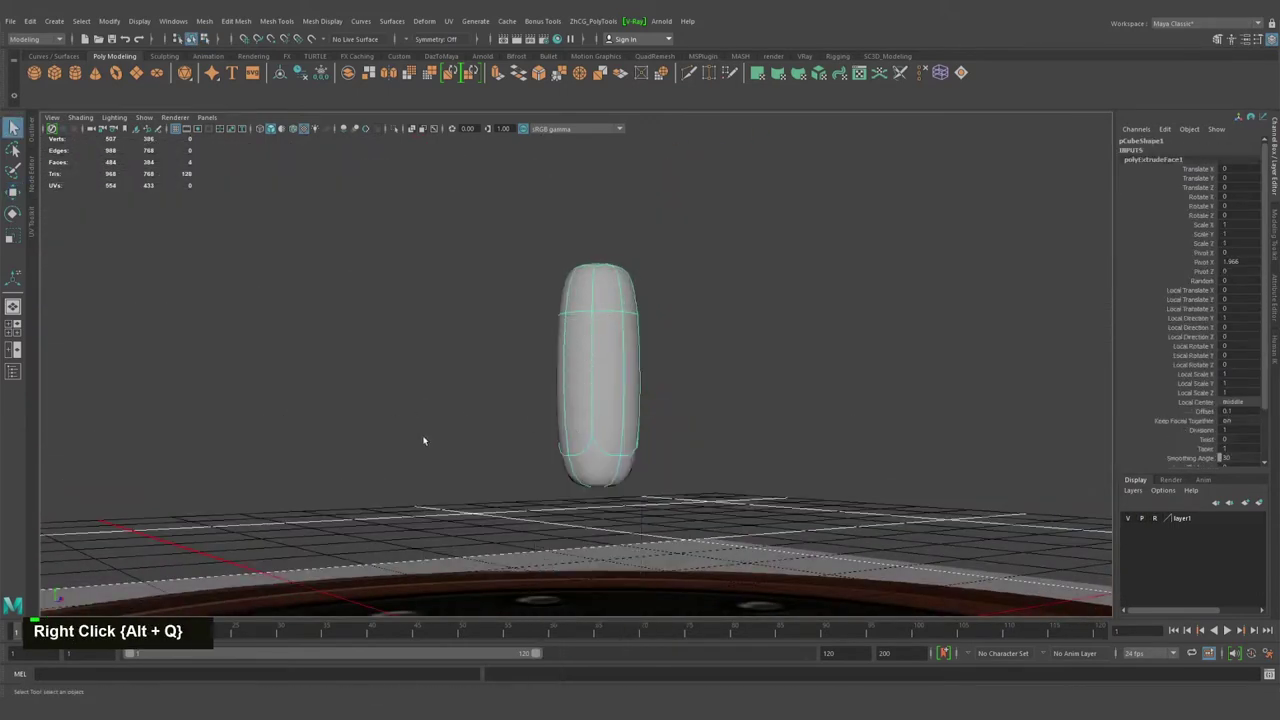
click(544, 310)
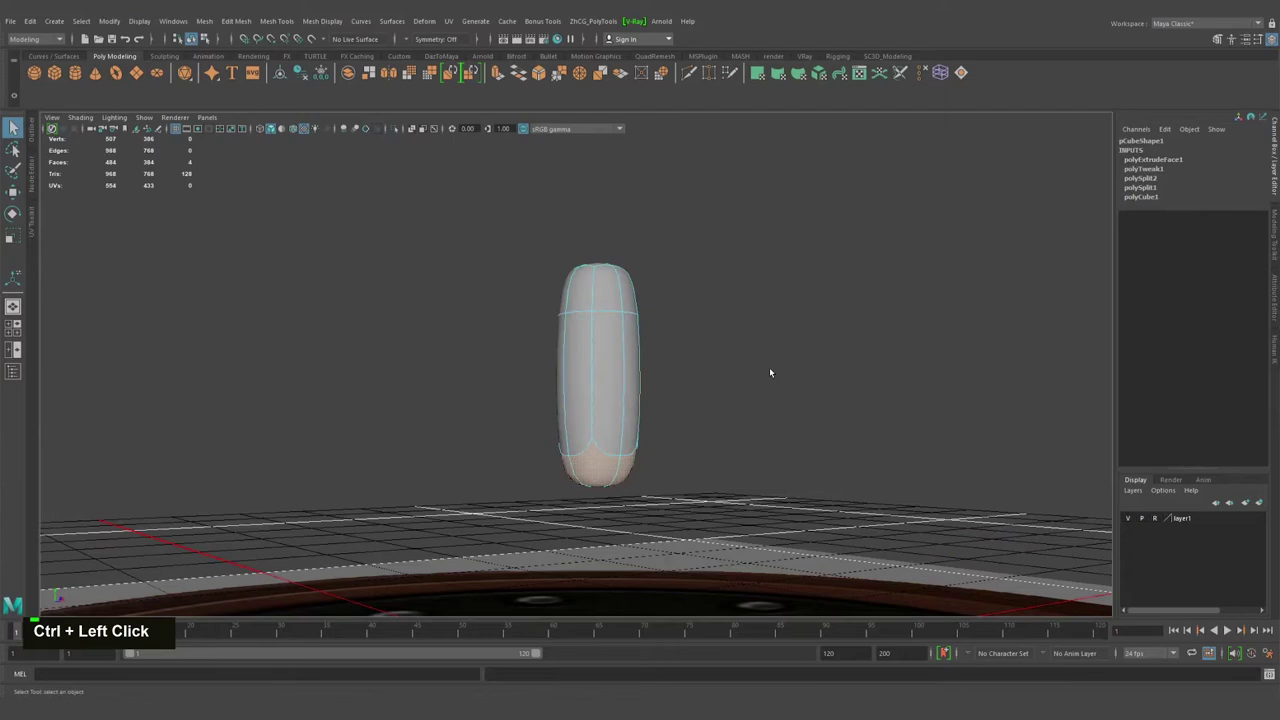
key(Delete)
click(619, 386)
key(q)
Move the top vertices up to stretch the column into a tall thin pin.
right_click(575, 380)
middle_click(671, 403)
key(alt+1)
click(587, 368)
right_click(581, 341)
scroll(down, 3)
right_click(593, 326)
key(w)
scroll(down, 3)
middle_click(698, 336)
scroll(down, 3)
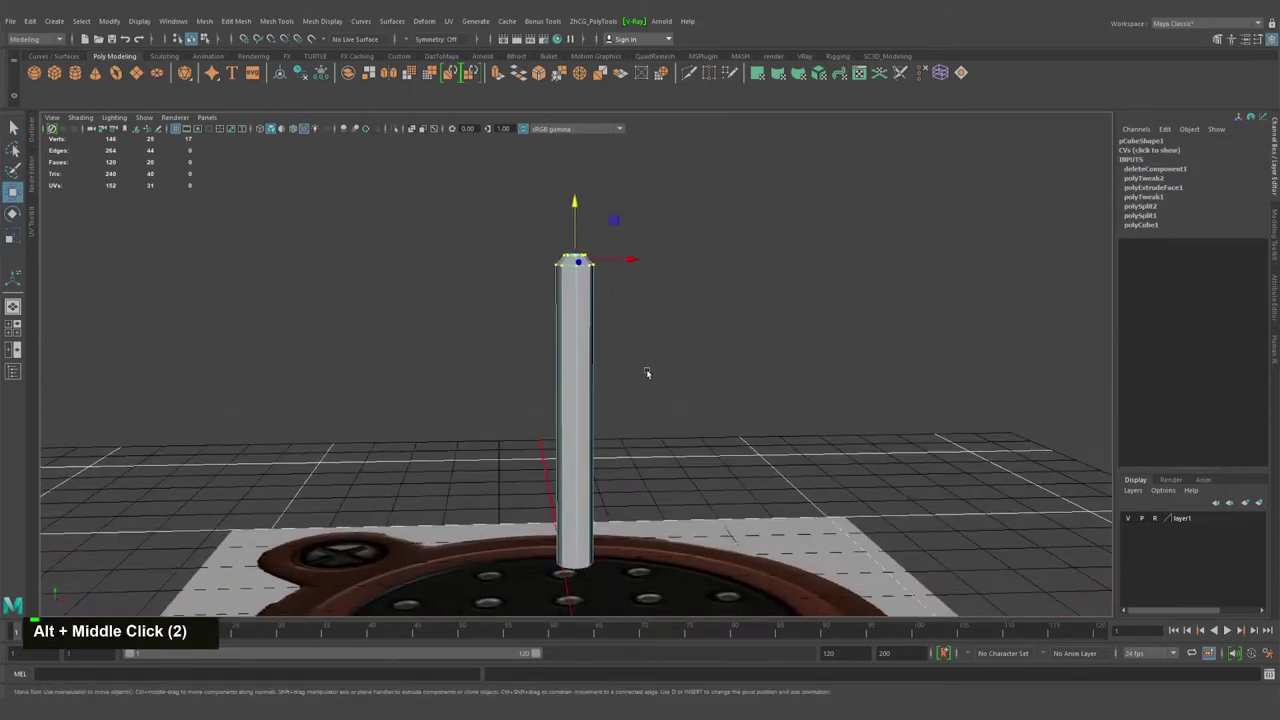
middle_click(655, 316)
right_click(595, 316)
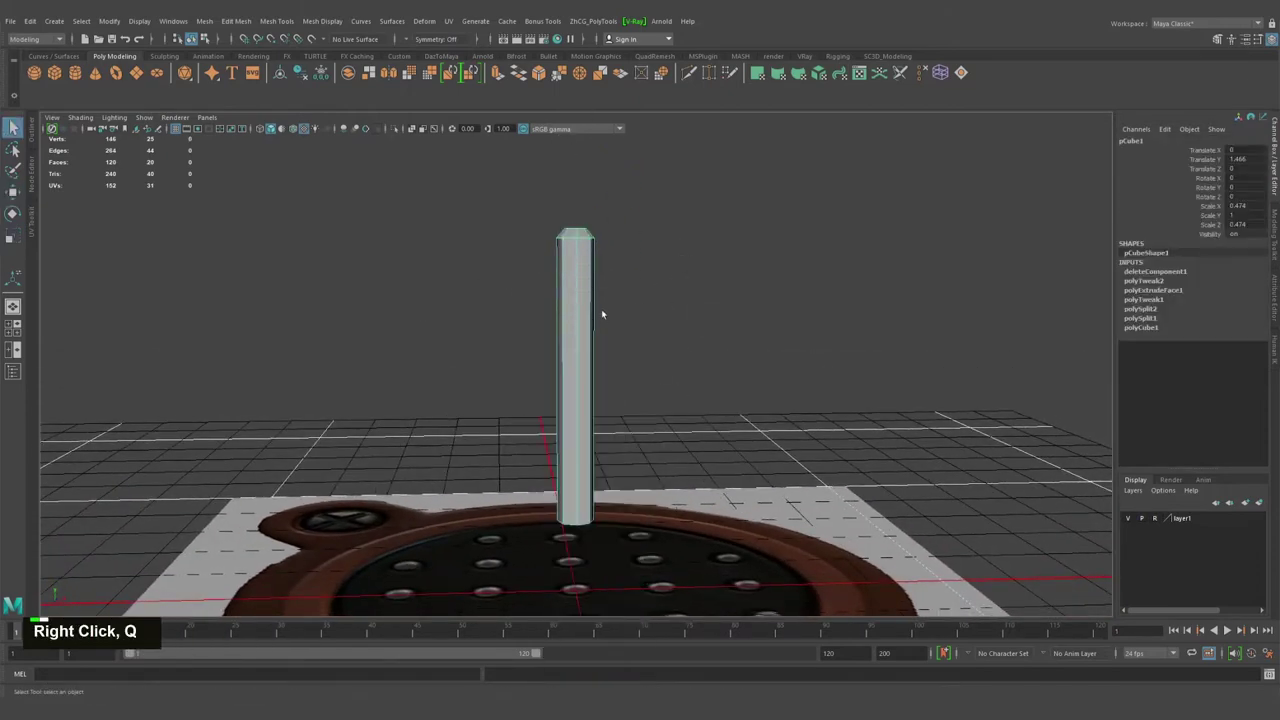
Select pCube1 and lower the tall pin down onto the base.
click(587, 326)
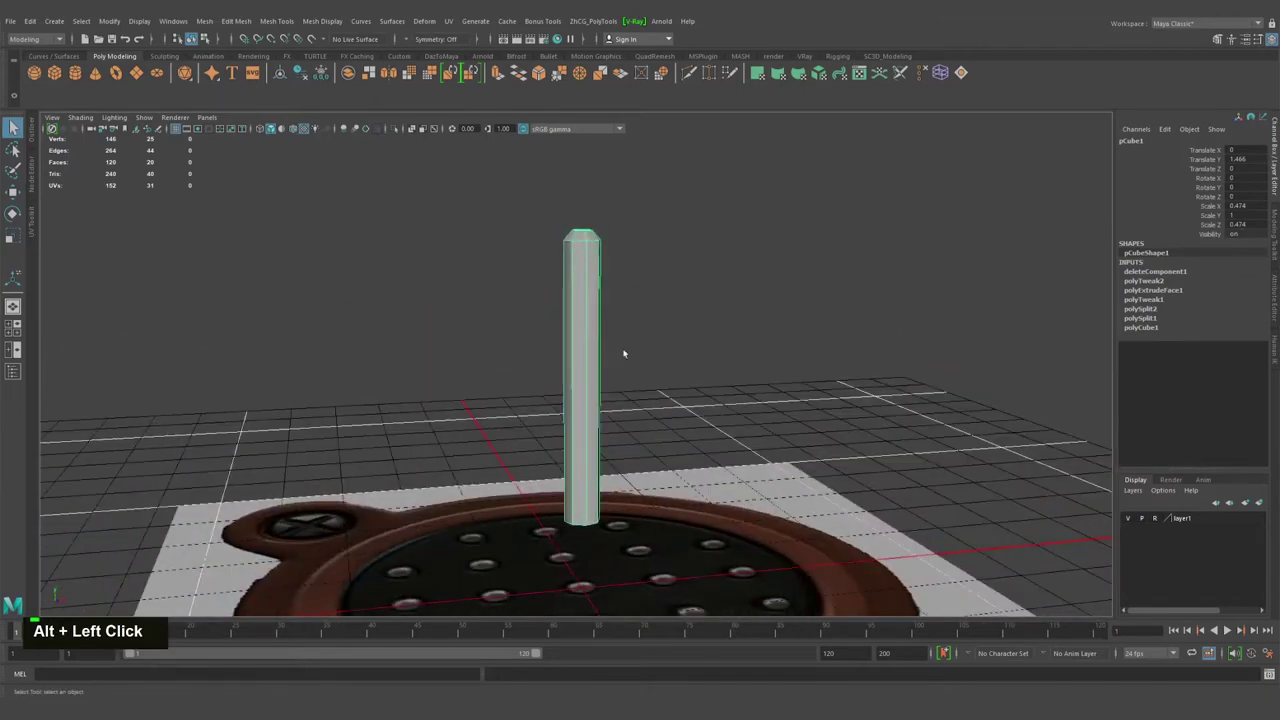
click(591, 374)
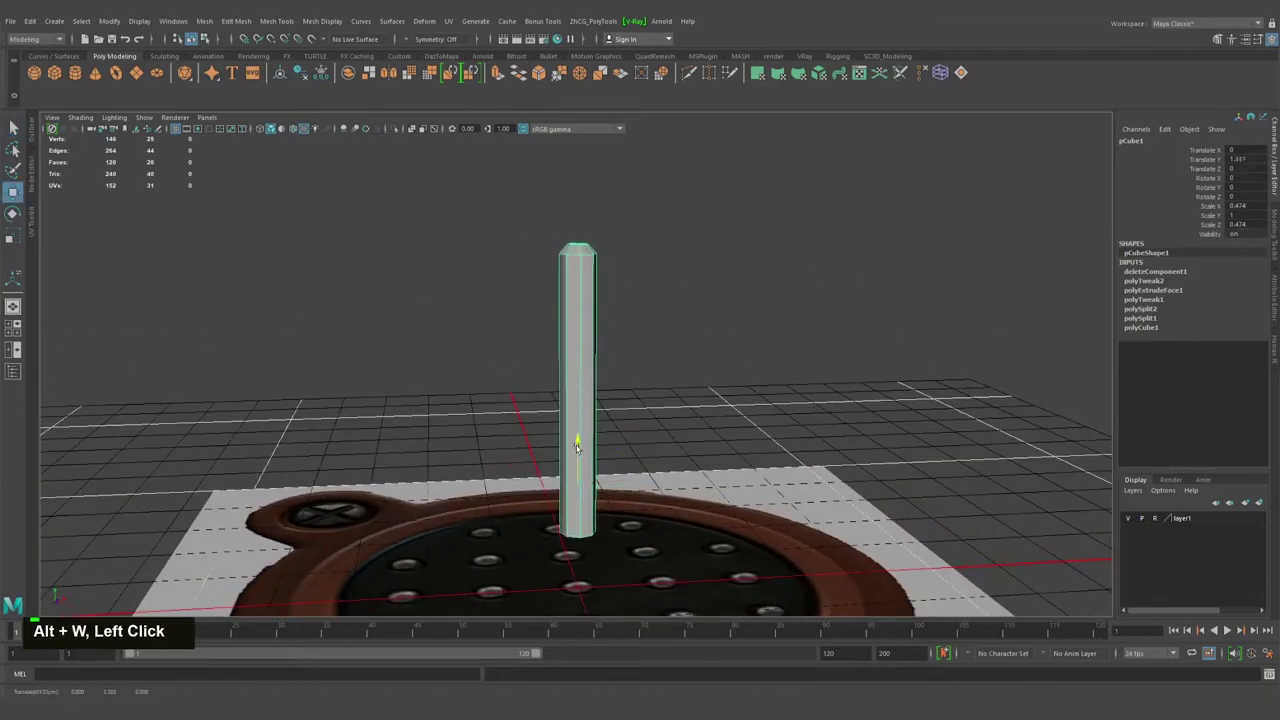
middle_click(579, 514)
right_click(570, 392)
middle_click(649, 378)
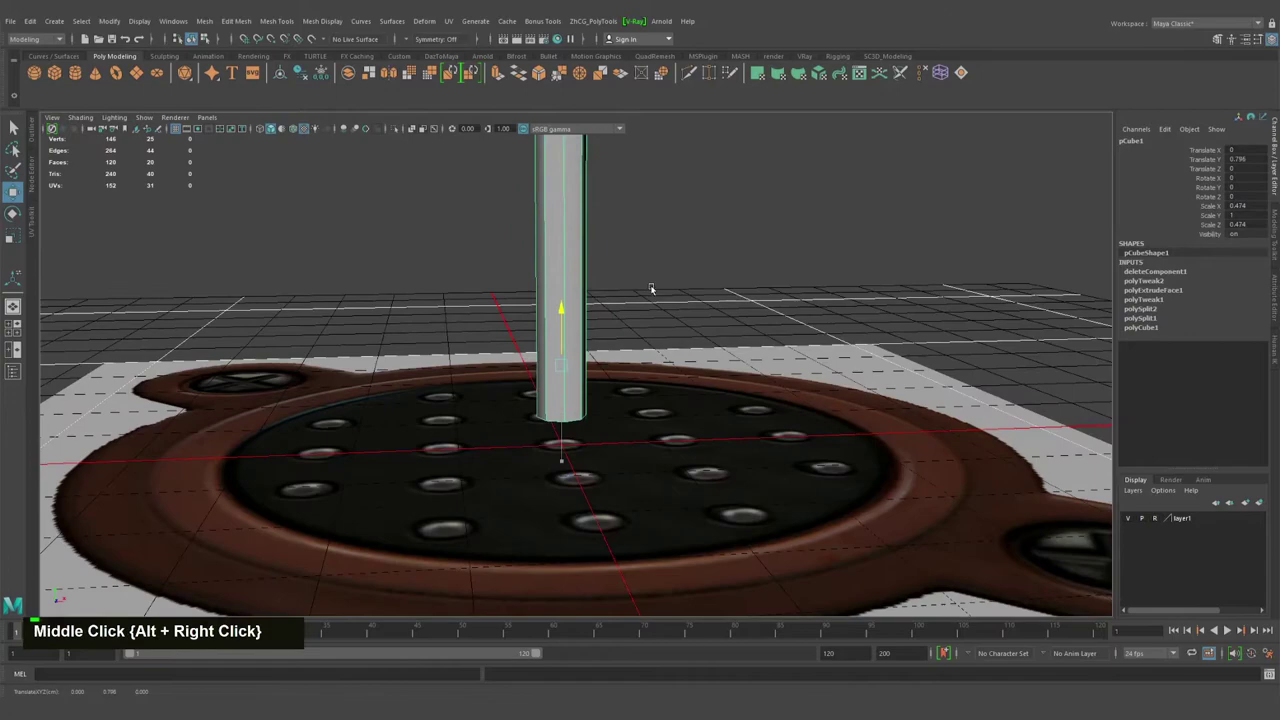
click(621, 332)
scroll(down, 3)
middle_click(586, 367)
click(555, 451)
From the top view, move the pin off-centre over an outer reference pin near the left rim.
key(space)
key(f)
middle_click(441, 323)
scroll(down, 3)
right_click(384, 364)
middle_click(711, 447)
middle_click(598, 264)
right_click(557, 369)
middle_click(532, 323)
Nudge the pin until it sits exactly on the reference pin spot.
right_click(617, 395)
middle_click(624, 351)
scroll(down, 3)
right_click(641, 328)
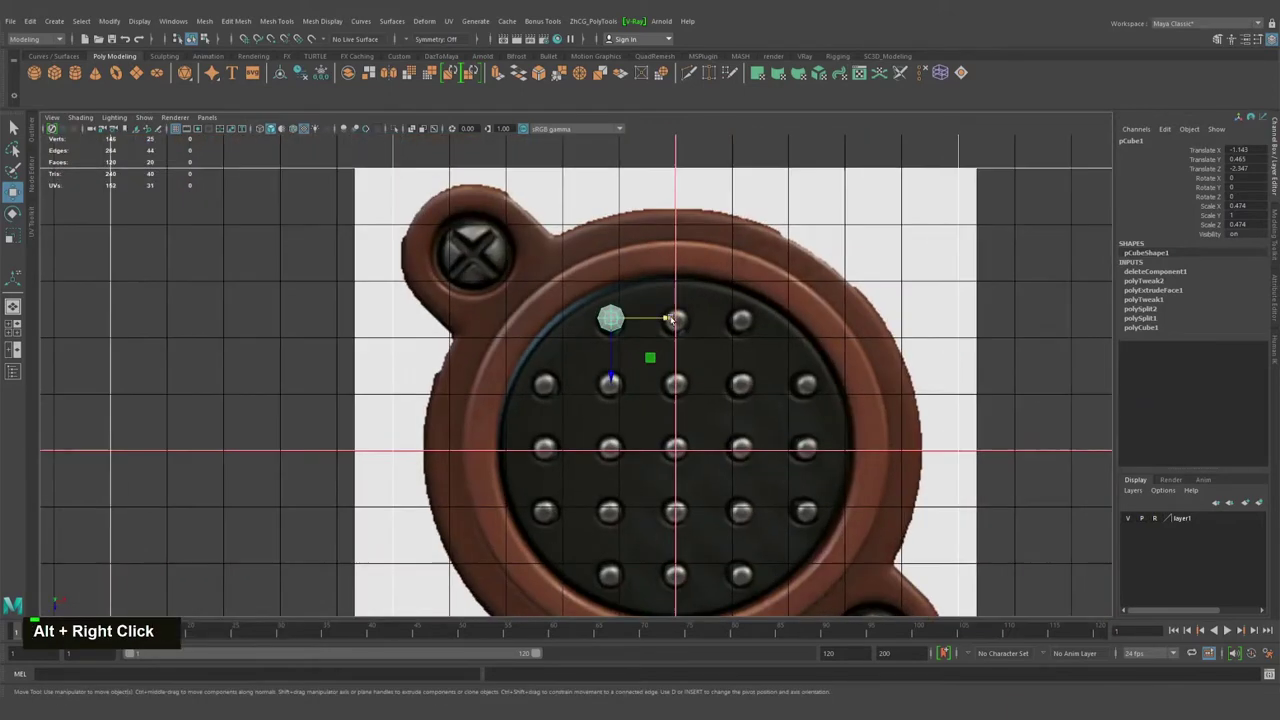
right_click(502, 363)
middle_click(633, 374)
right_click(480, 418)
middle_click(790, 420)
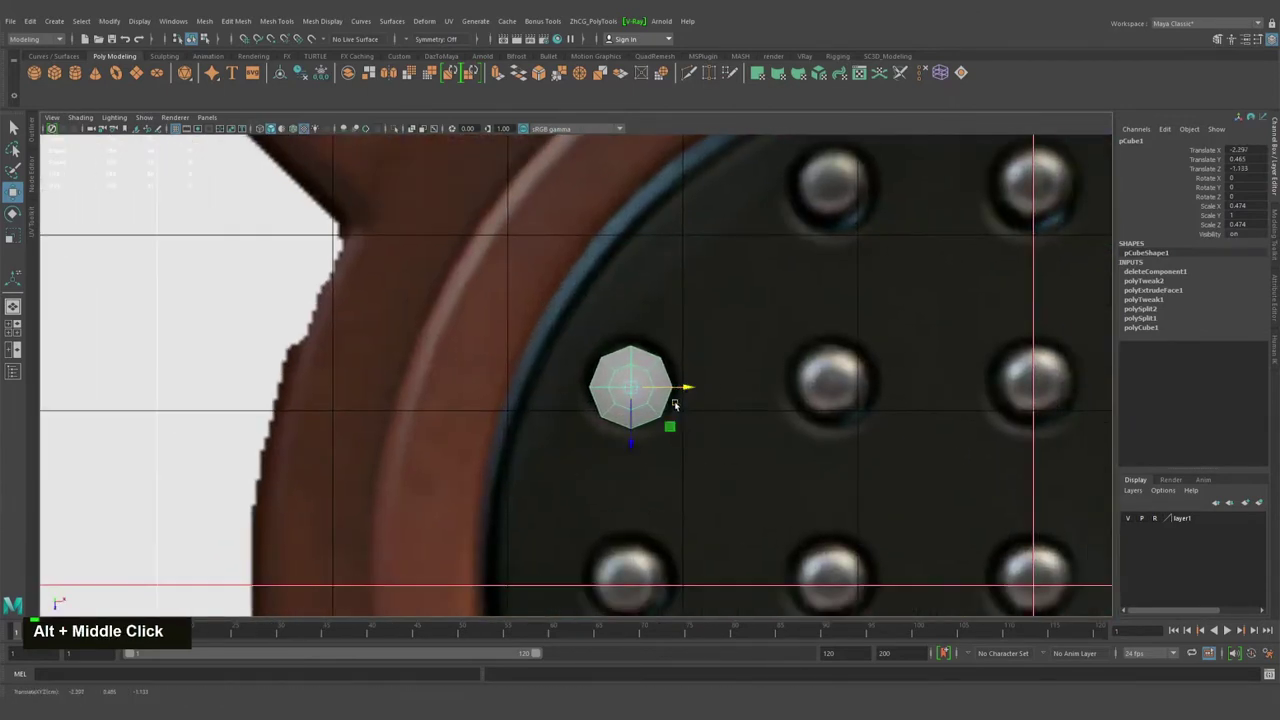
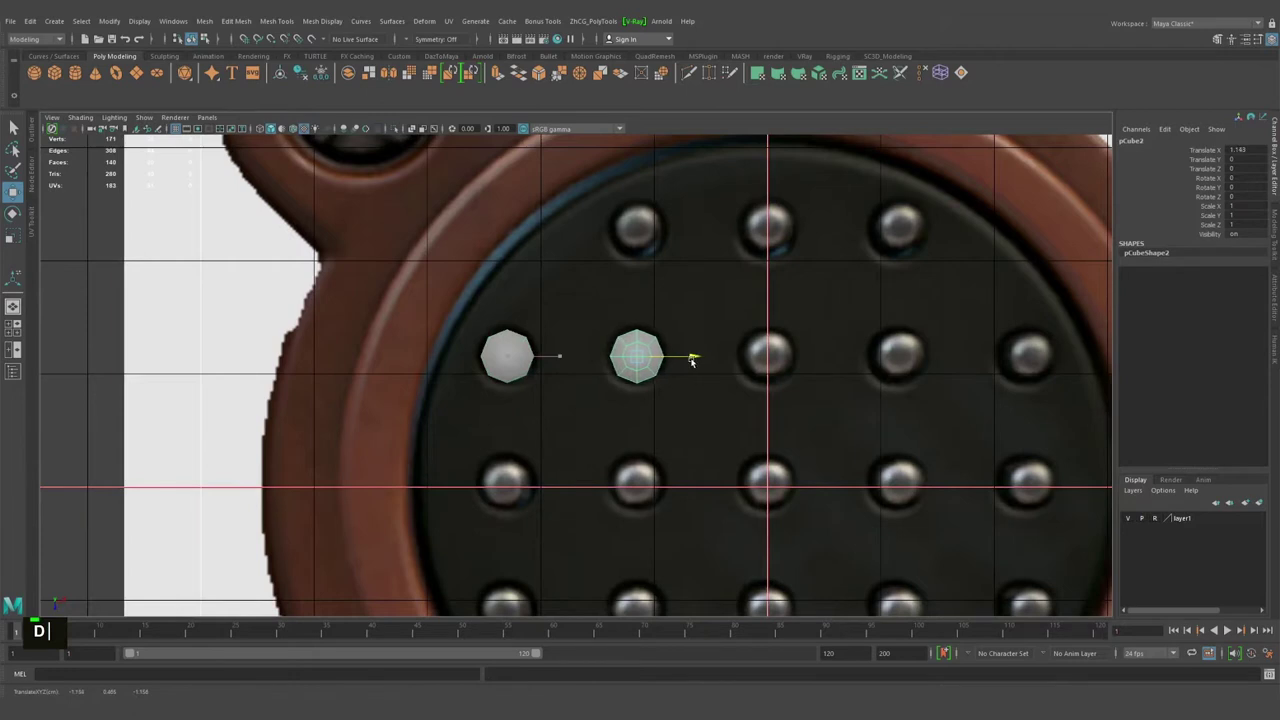
Duplicate the pin with Shift+D into rows forming a five-by-five grid over the reference rivets.
text(ddd)
scroll(down, 3)
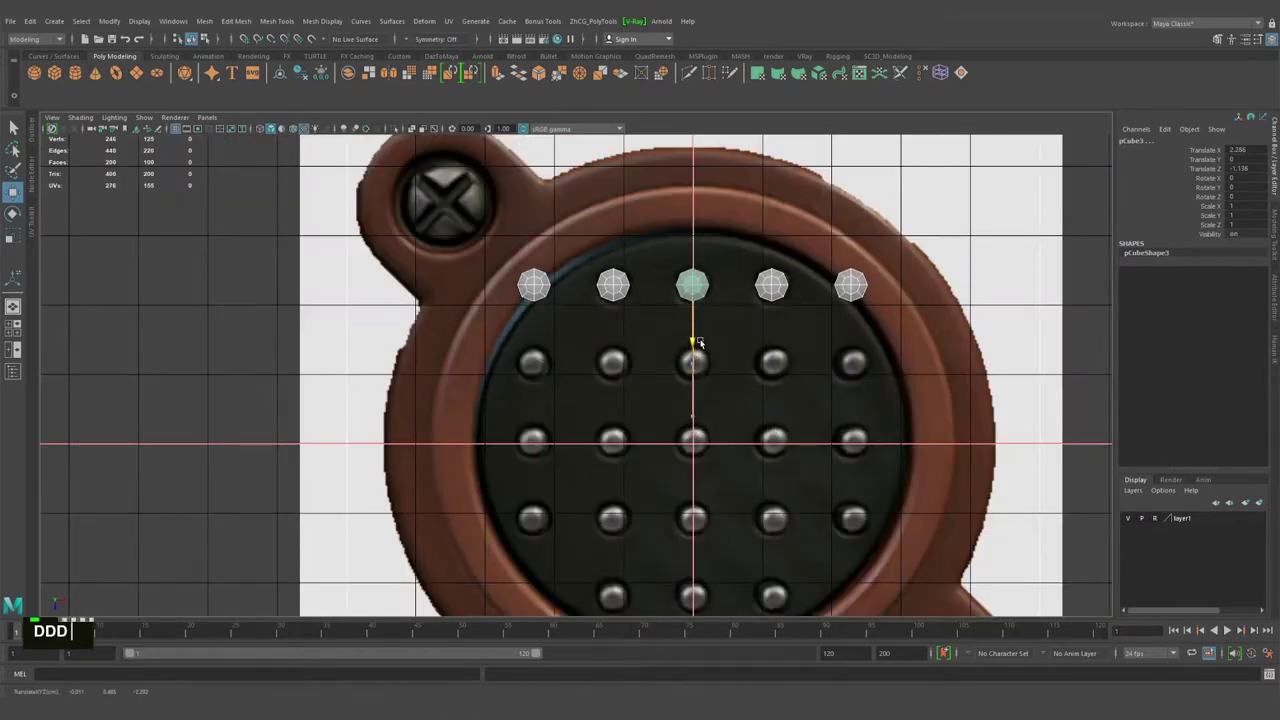
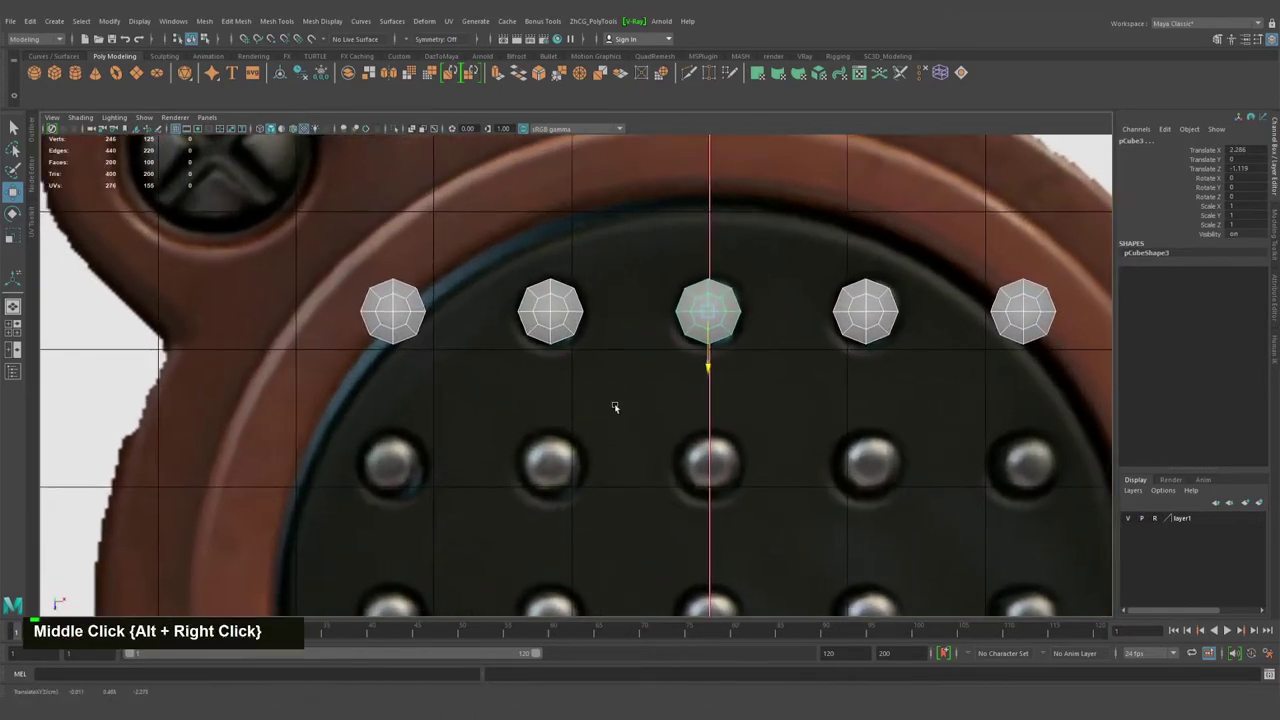
right_click(519, 396)
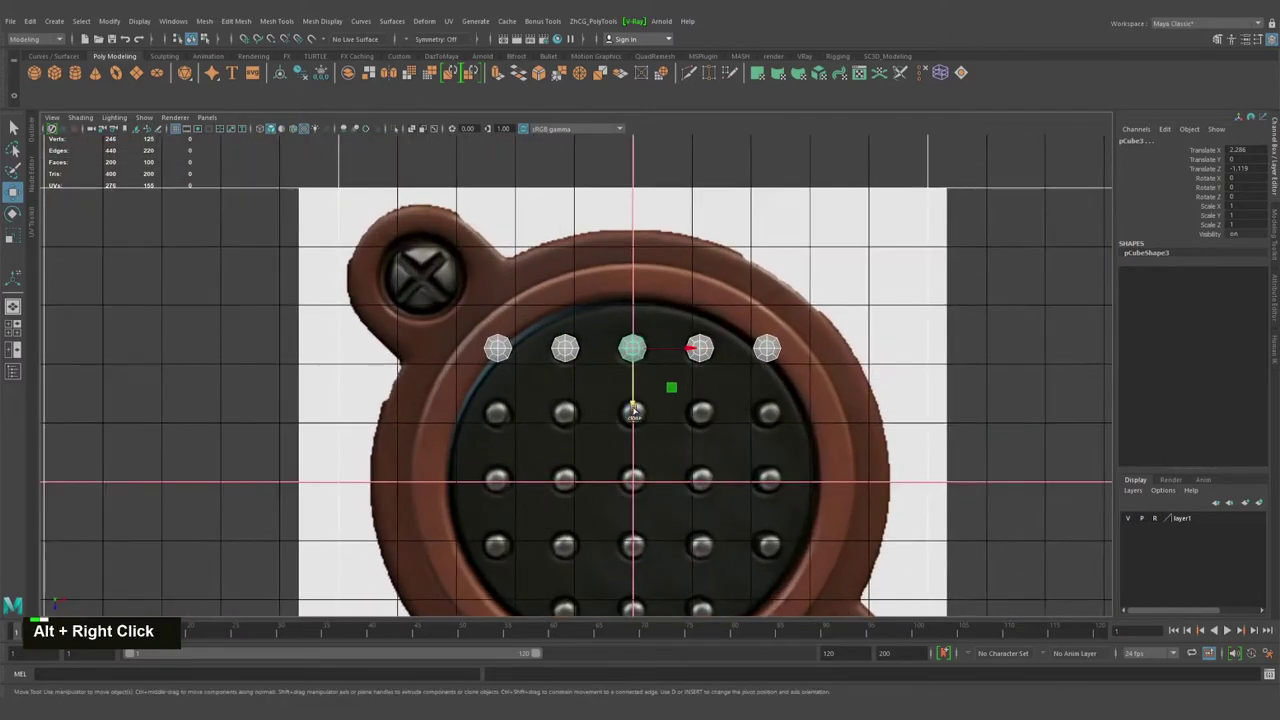
key(d)
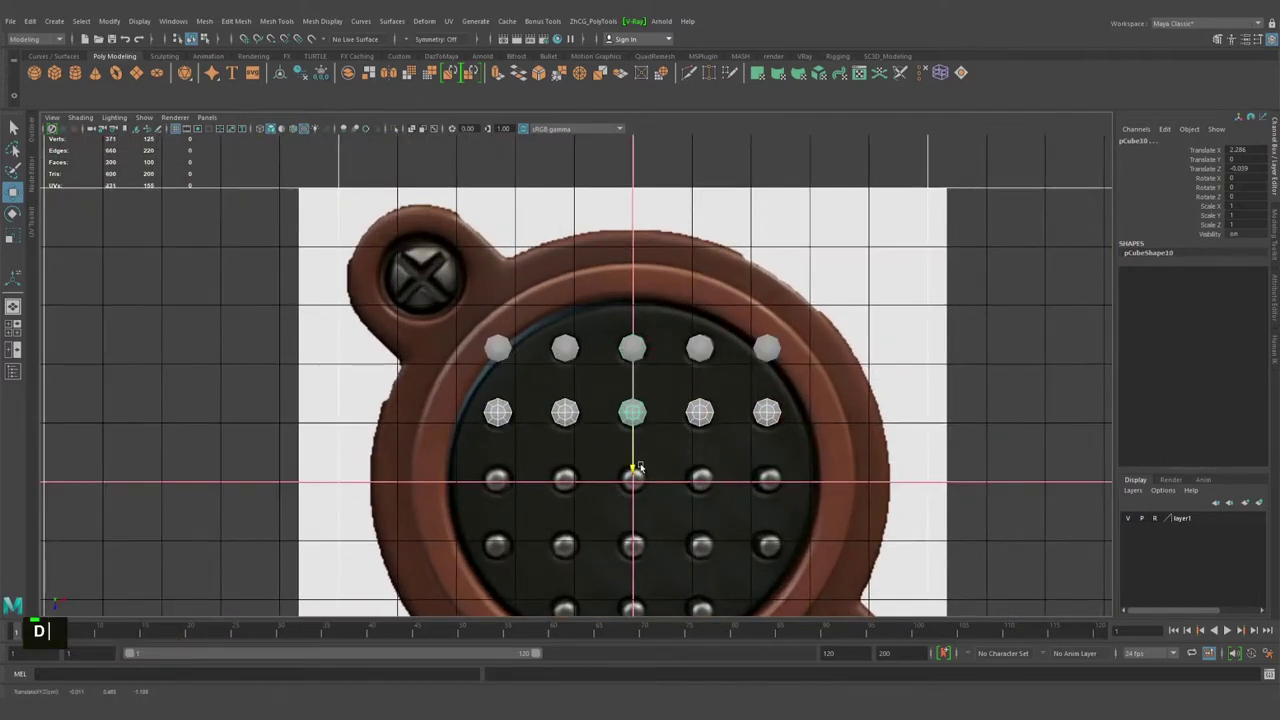
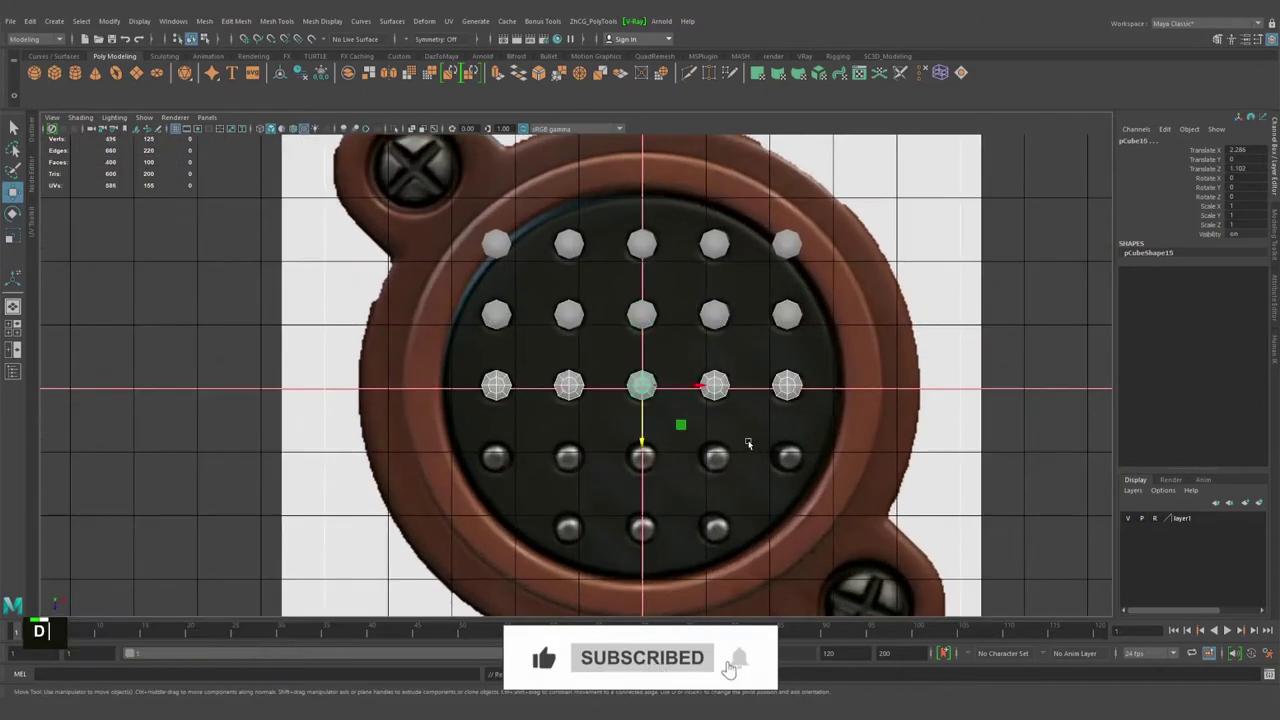
text(ddd)
middle_click(735, 440)
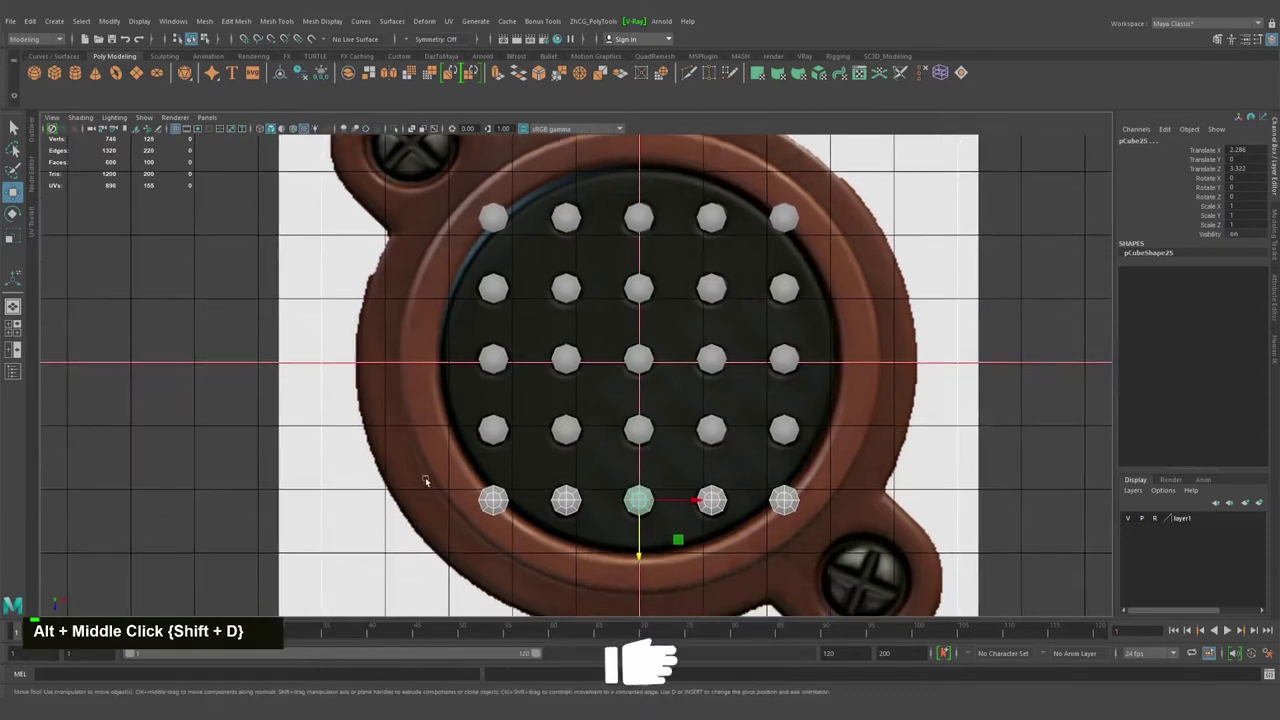
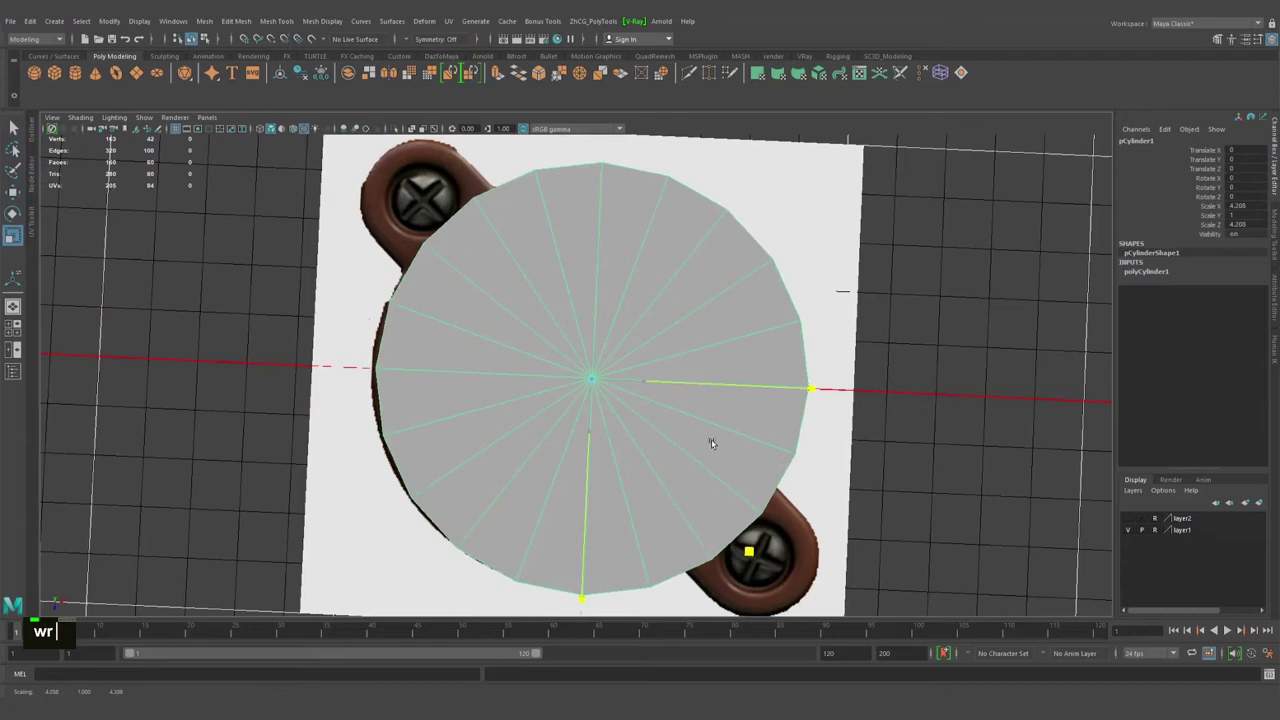
Scale a polygon cylinder over the round body outline and assign it a new Blinn material.
text(wr f)
right_click(468, 308)
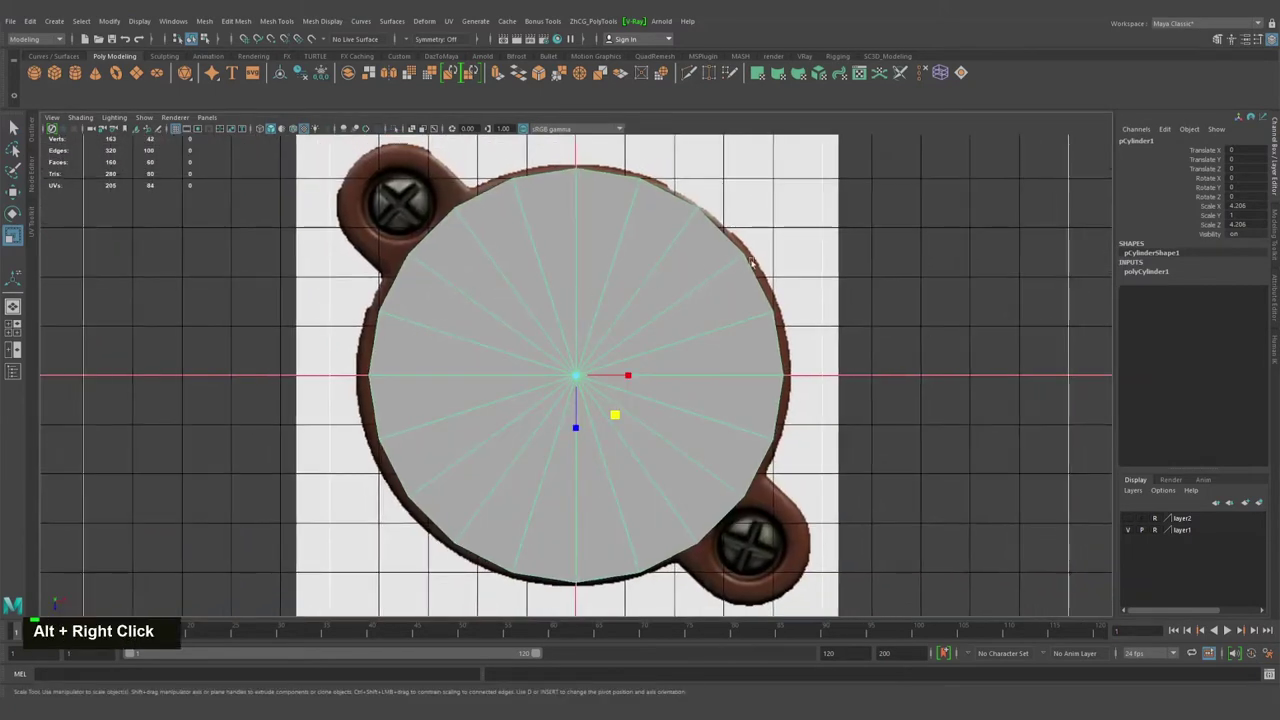
right_click(539, 273)
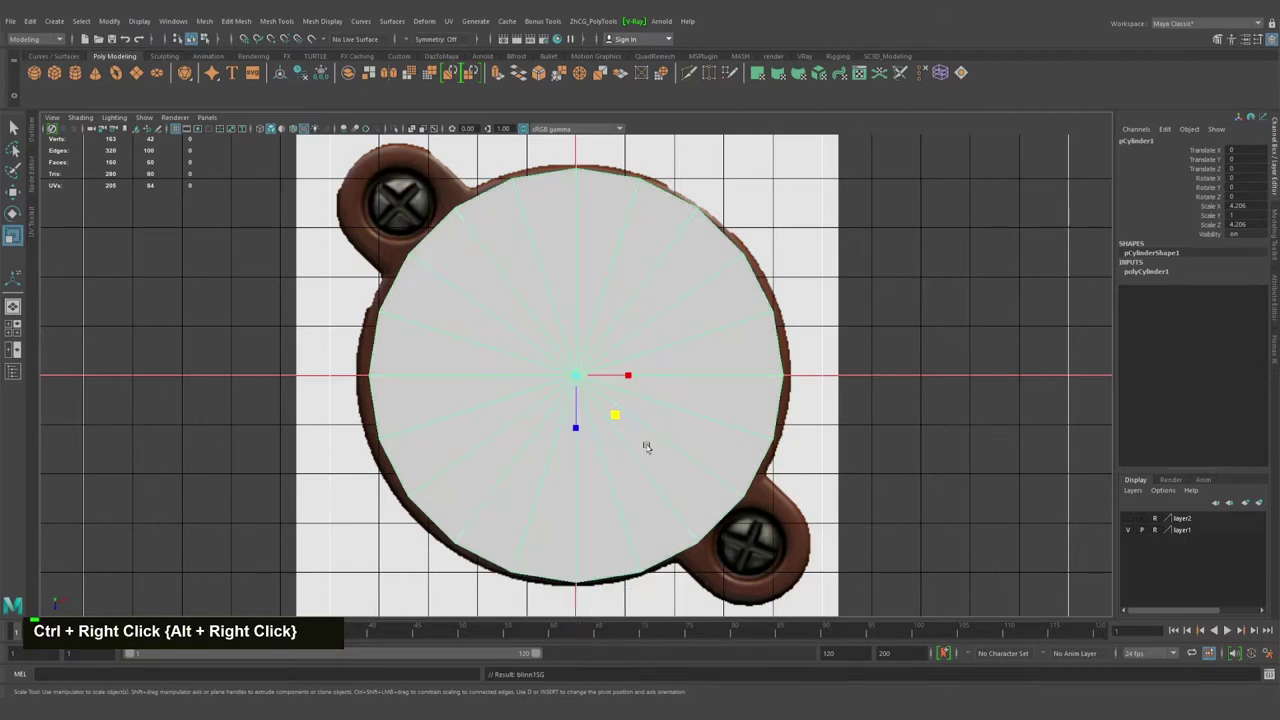
Raise the blinn1 Transparency so the reference and pins show through the cylinder.
key(ctrl+a)
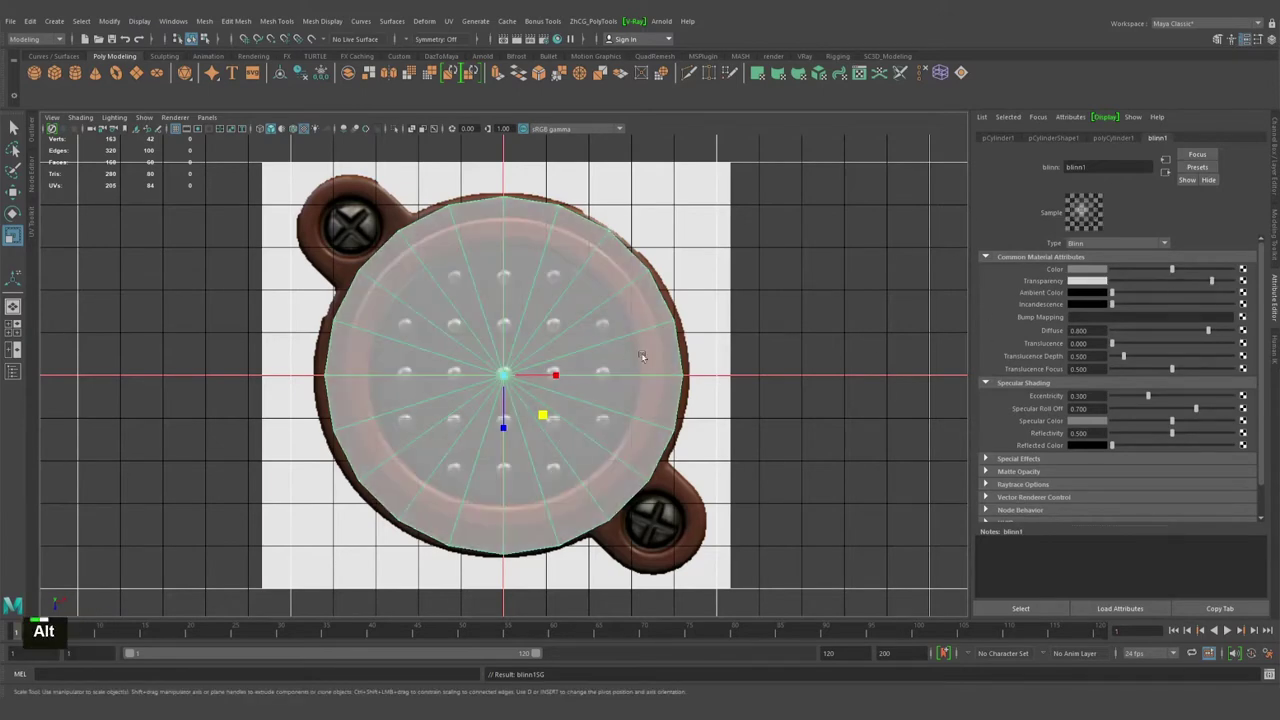
click(987, 494)
key(space)
key(space)
click(987, 507)
key(ctrl+a)
Inspect the transparent cylinder and expand the polyCylinder1 inputs in the Channel Box.
right_click(602, 349)
click(705, 354)
middle_click(677, 358)
click(619, 345)
right_click(610, 350)
middle_click(570, 336)
click(597, 355)
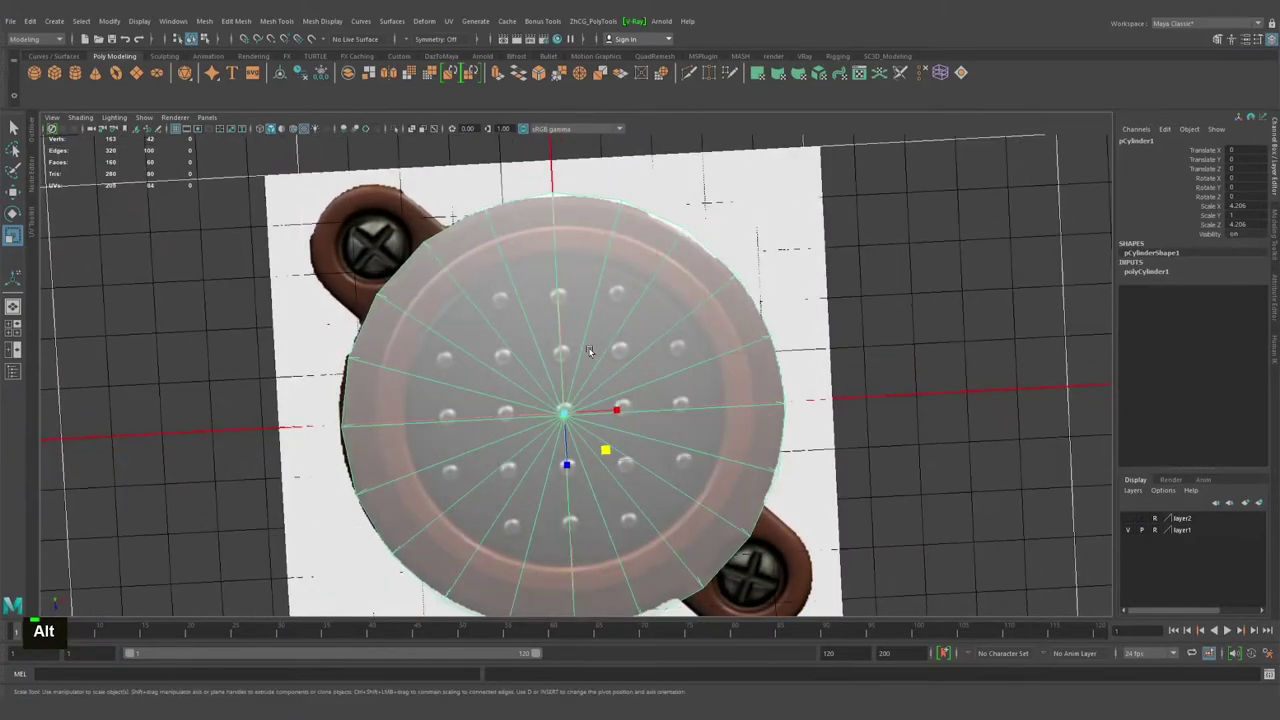
click(621, 349)
right_click(617, 345)
middle_click(585, 340)
click(637, 343)
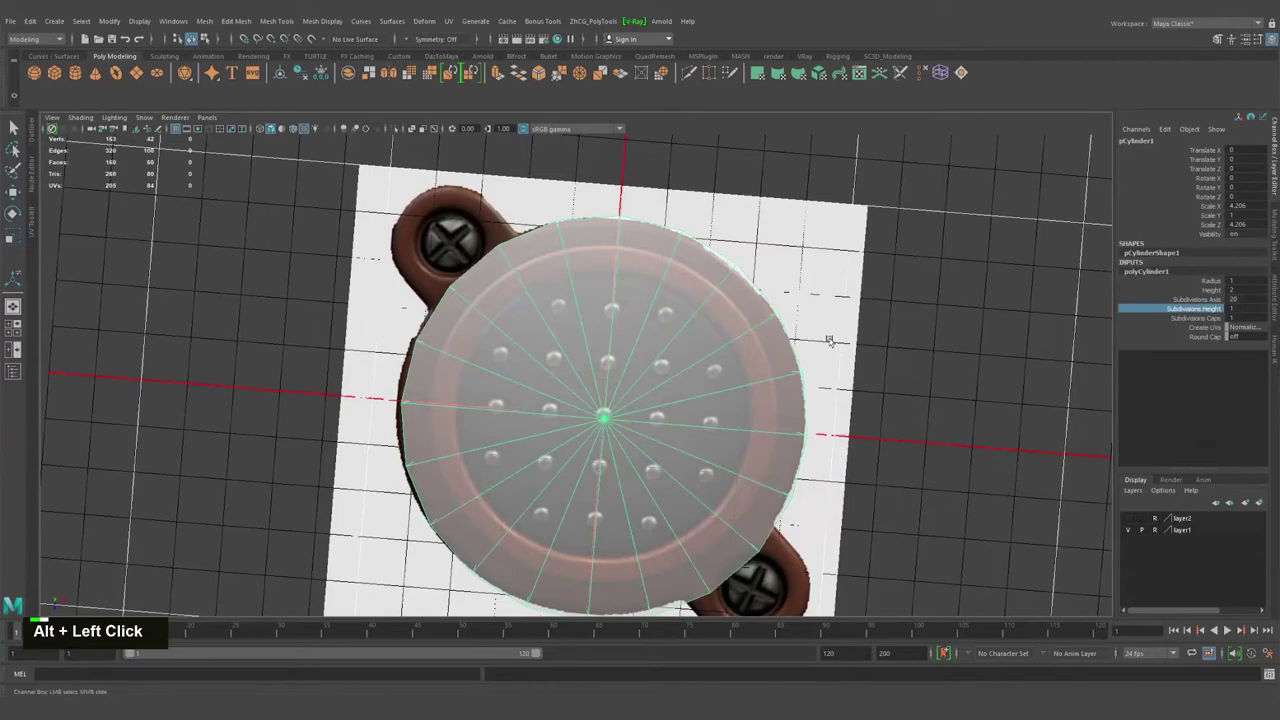
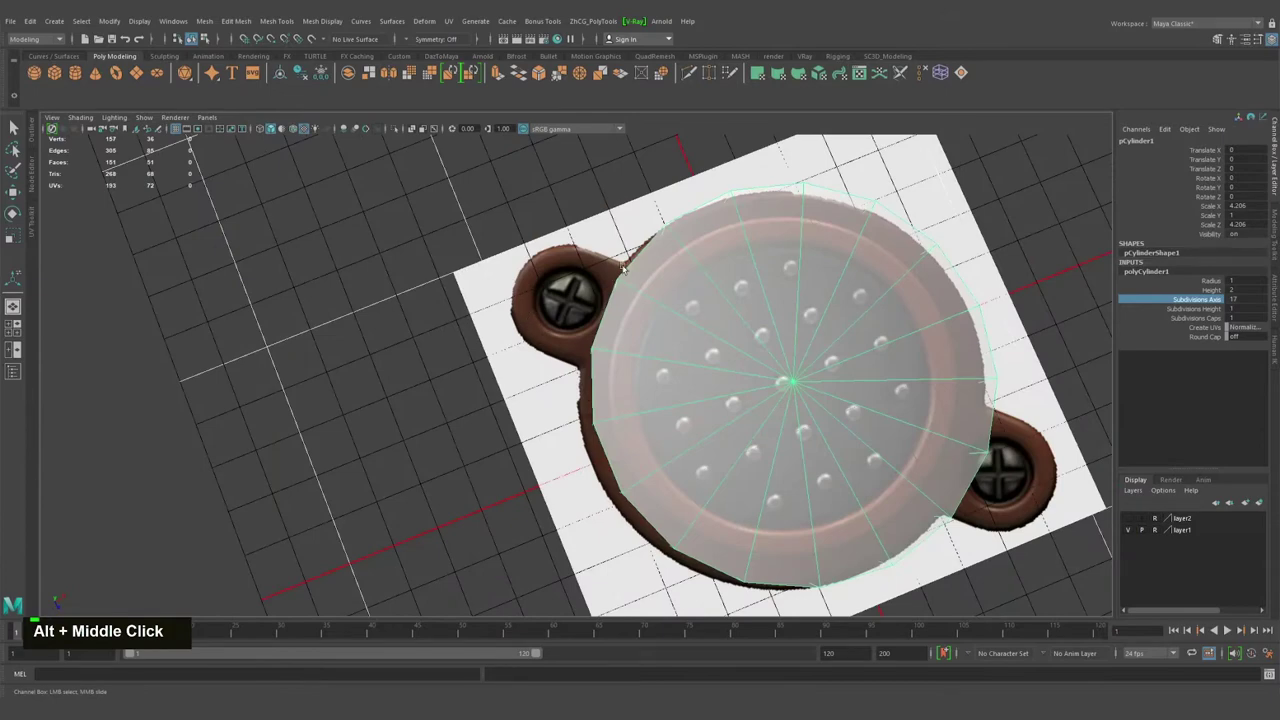
Drag the polyCylinder1 Subdivisions Axis value in the Channel Box to 18 sides.
click(673, 296)
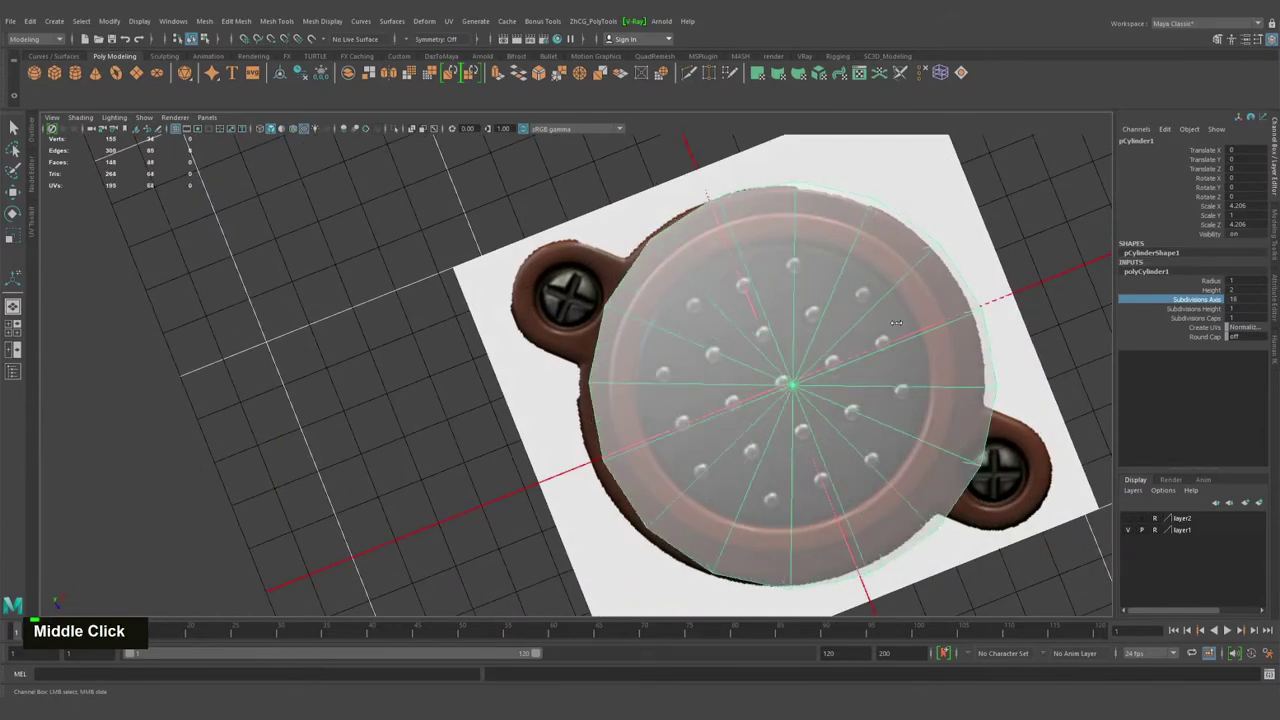
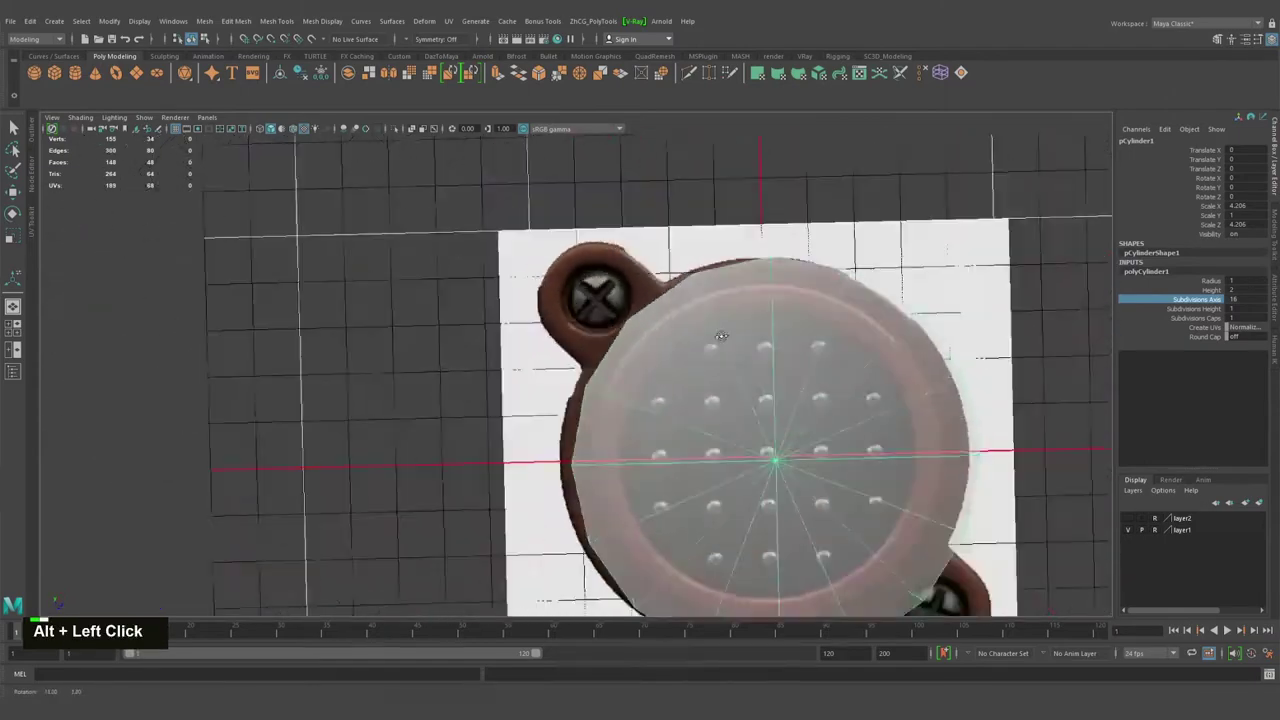
middle_click(688, 331)
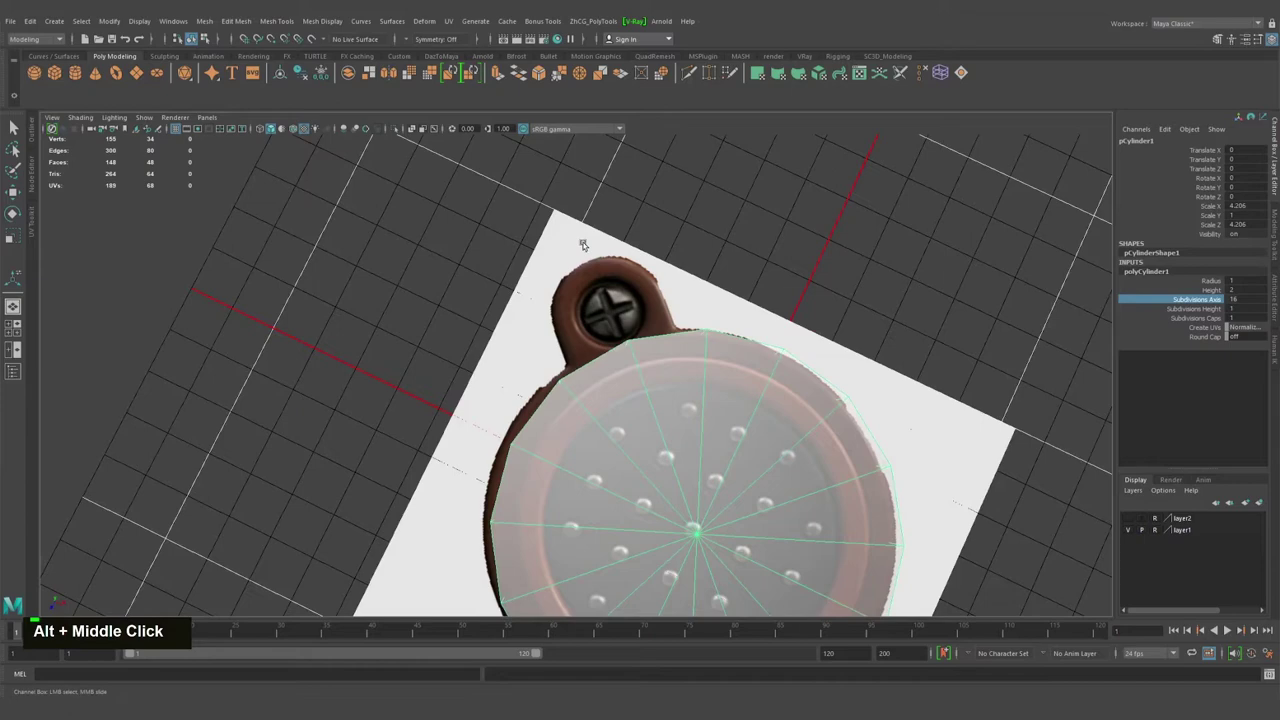
middle_click(721, 404)
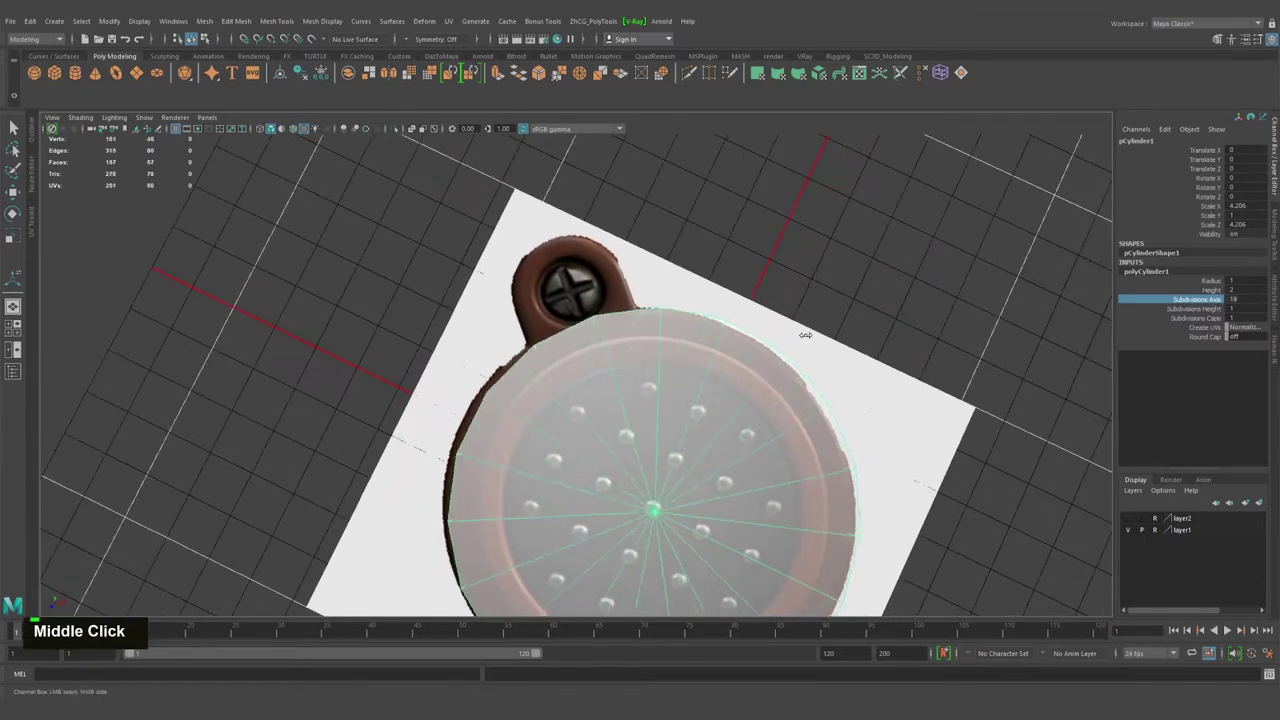
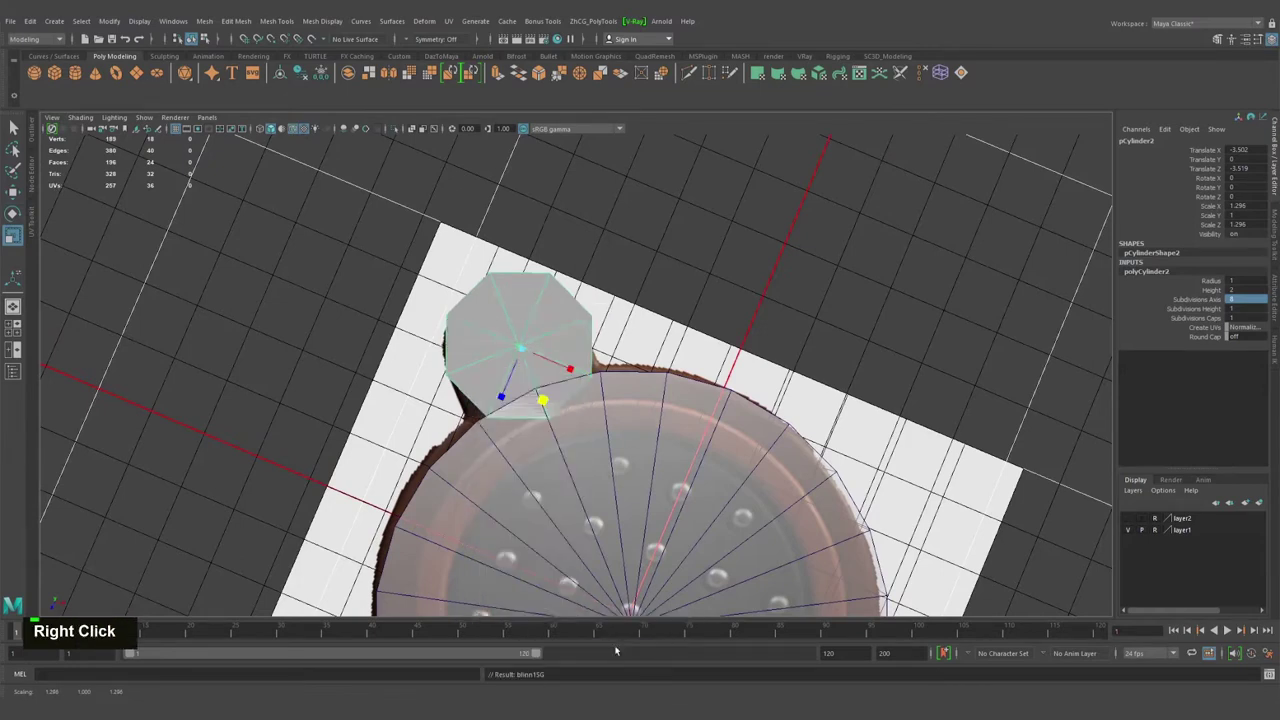
Move the new eight-sided cylinder roughly over the round handle tab of the reference.
middle_click(594, 414)
right_click(603, 428)
click(652, 432)
middle_click(629, 418)
click(613, 412)
key(w)
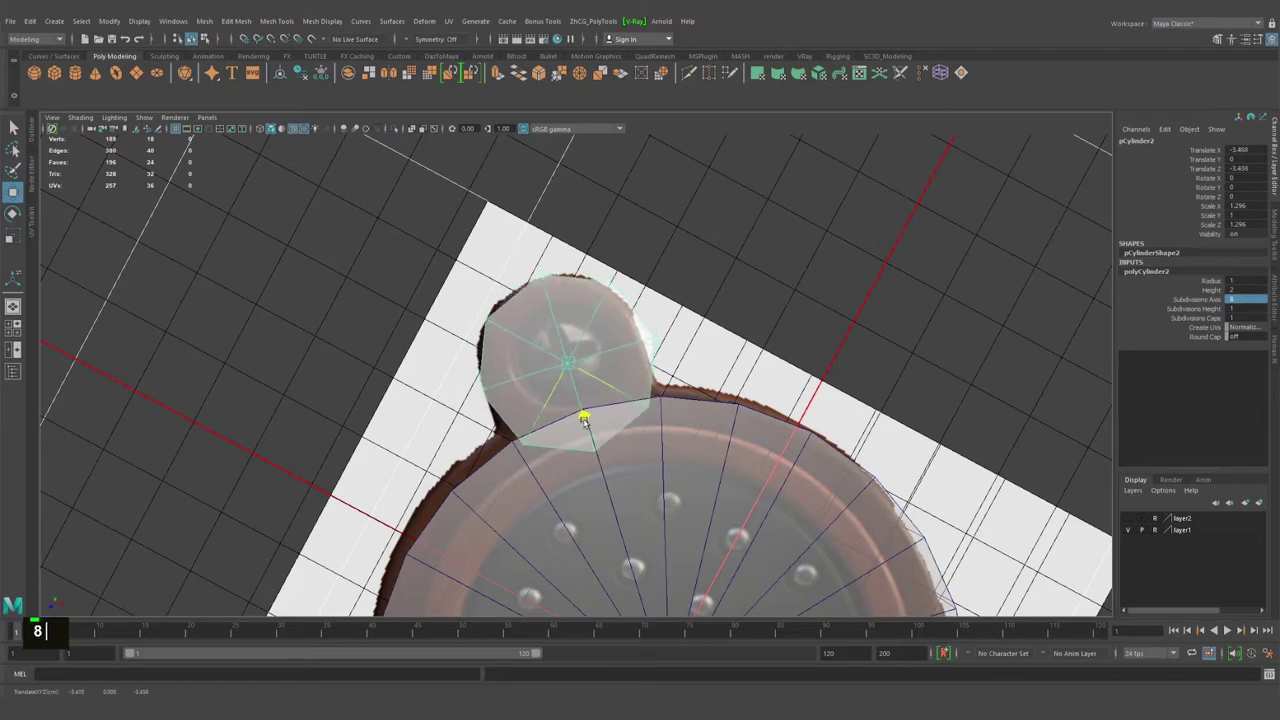
click(701, 408)
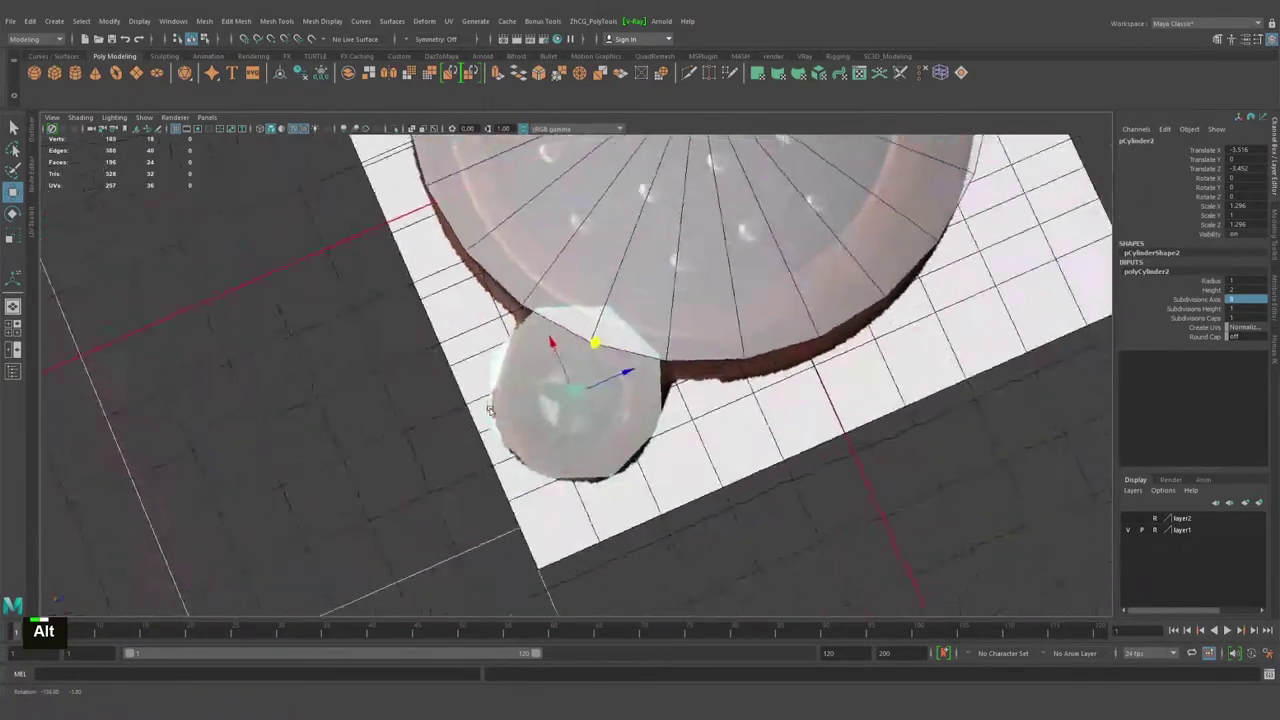
Nudge the small cylinder so it sits centred on the reference tab.
middle_click(588, 400)
click(615, 406)
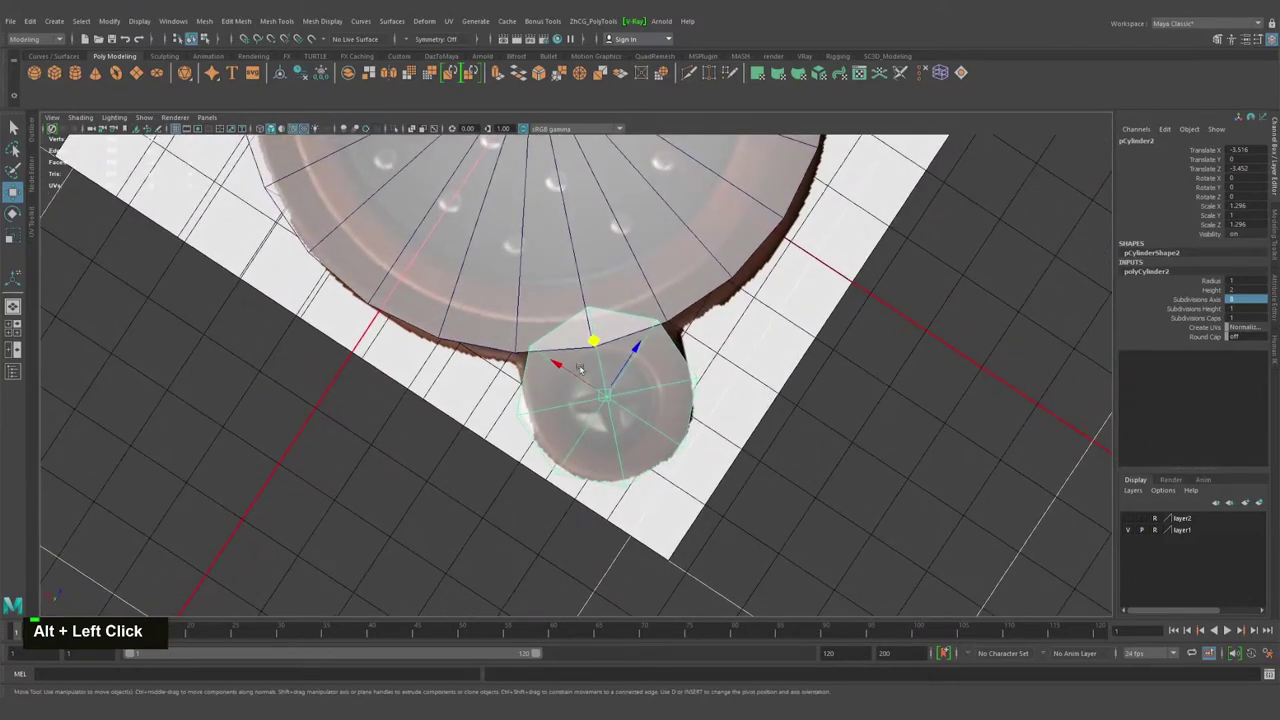
right_click(530, 358)
middle_click(660, 366)
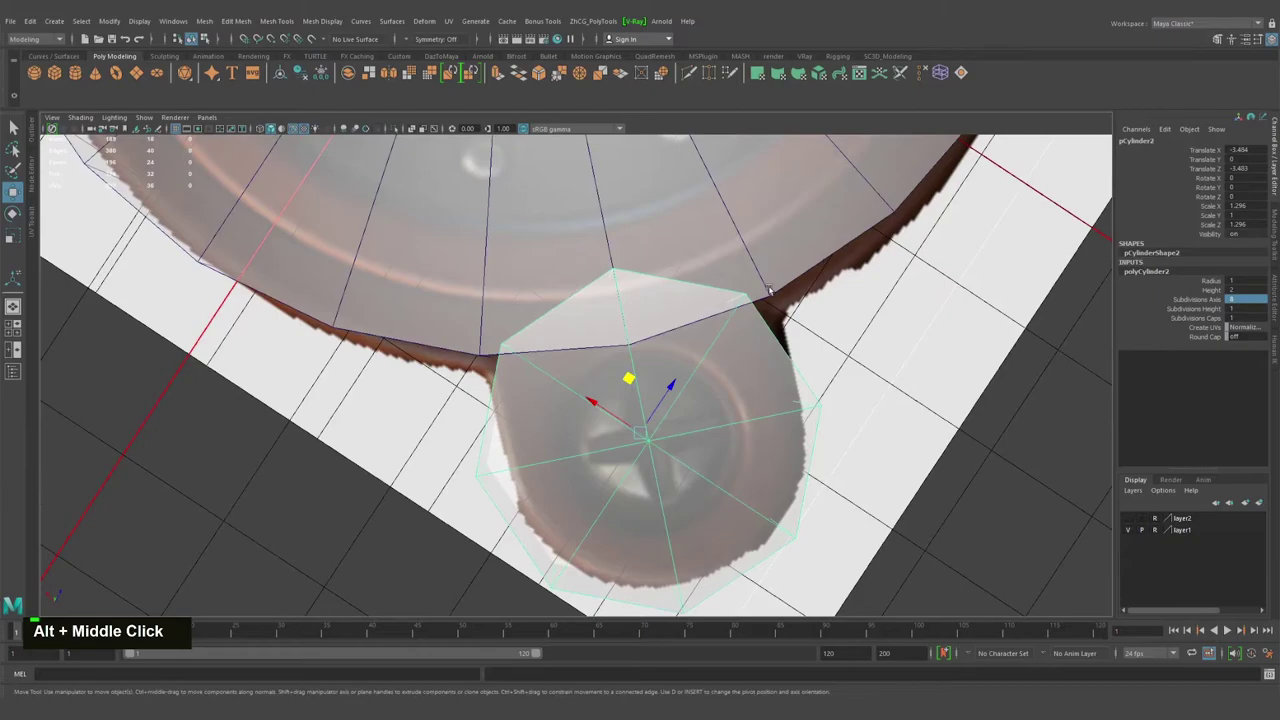
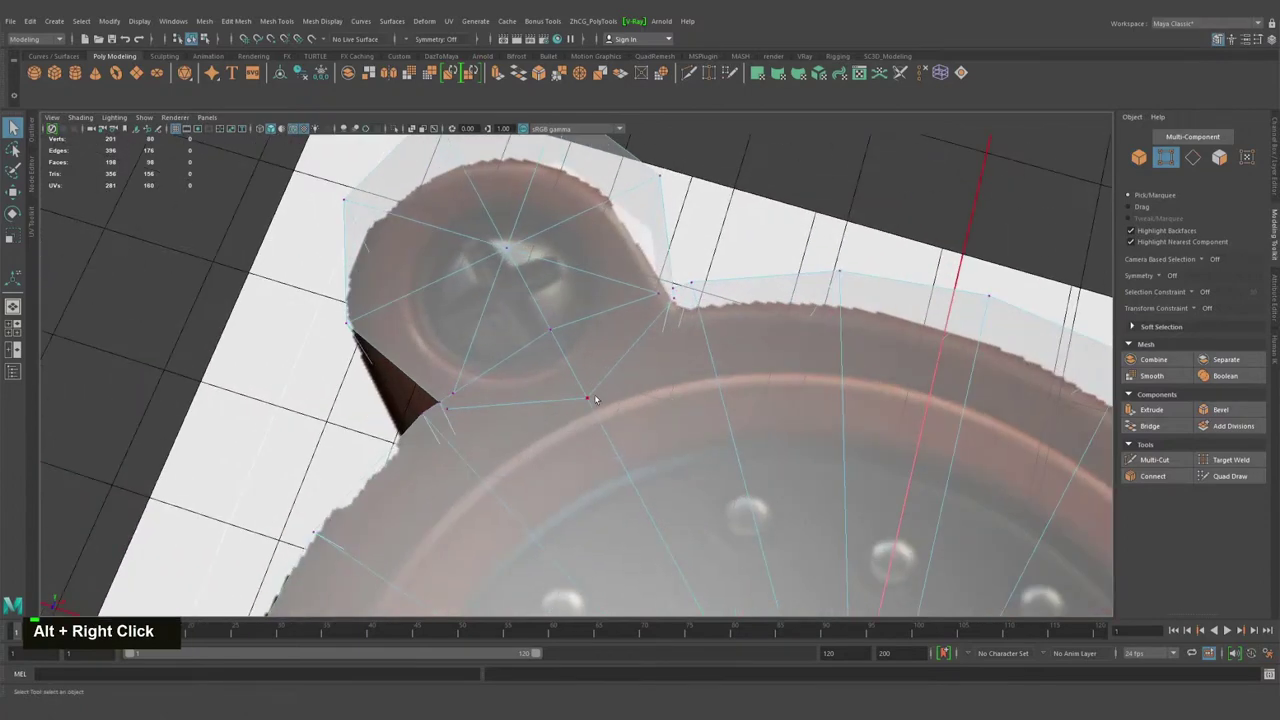
Switch into Quad Draw to bridge the tab topology into the cup base.
key(ctrl+shift+q)
key(ctrl+z)
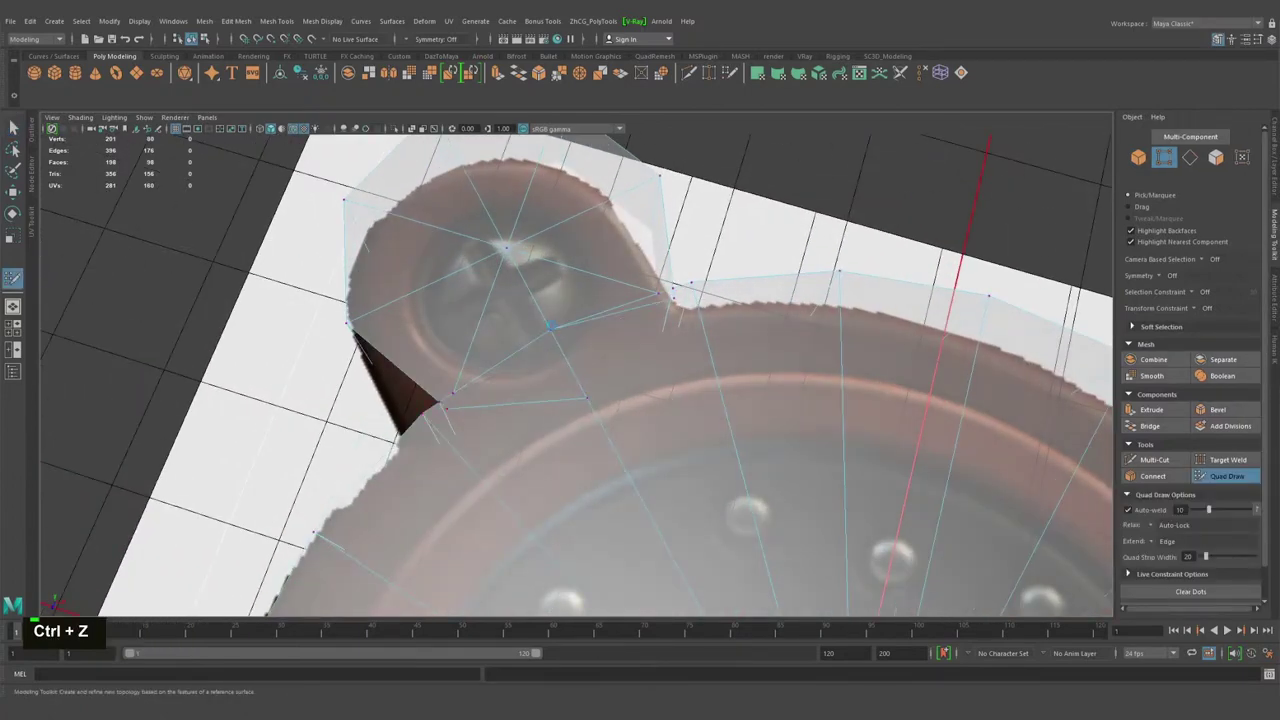
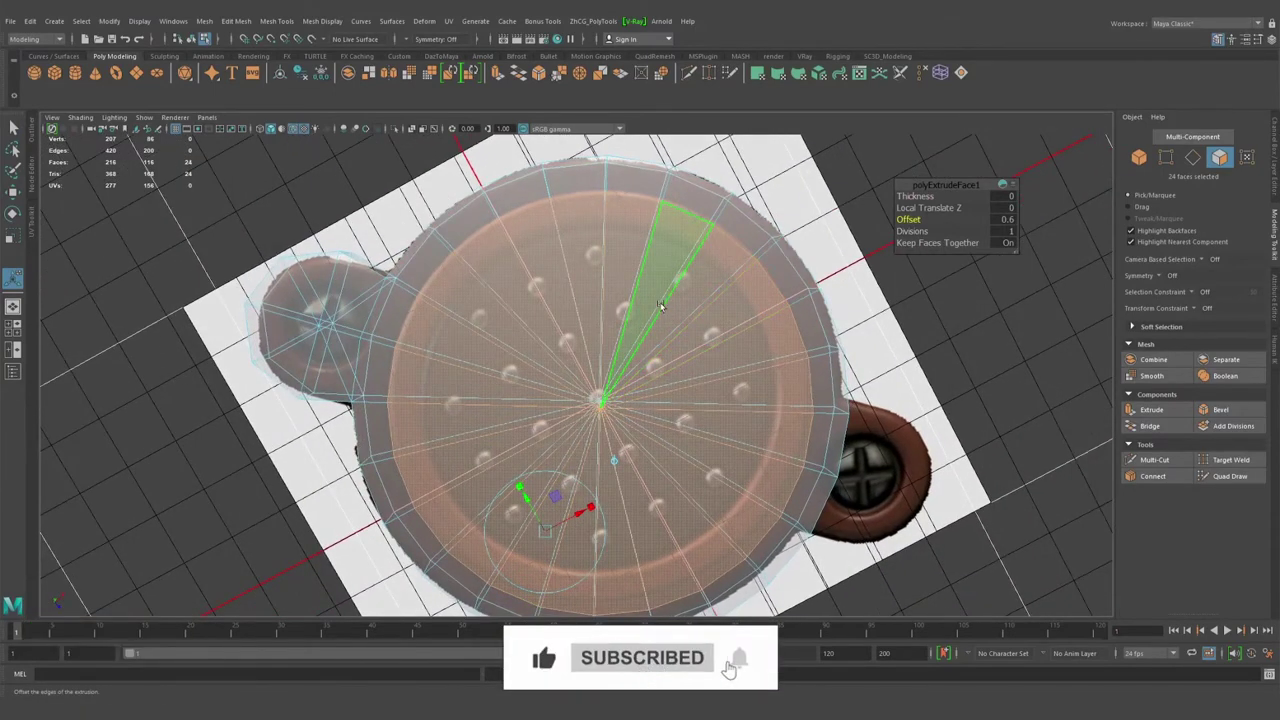
Repeat the inset extrude on the top faces and select the outer ring loop of faces.
key(g)
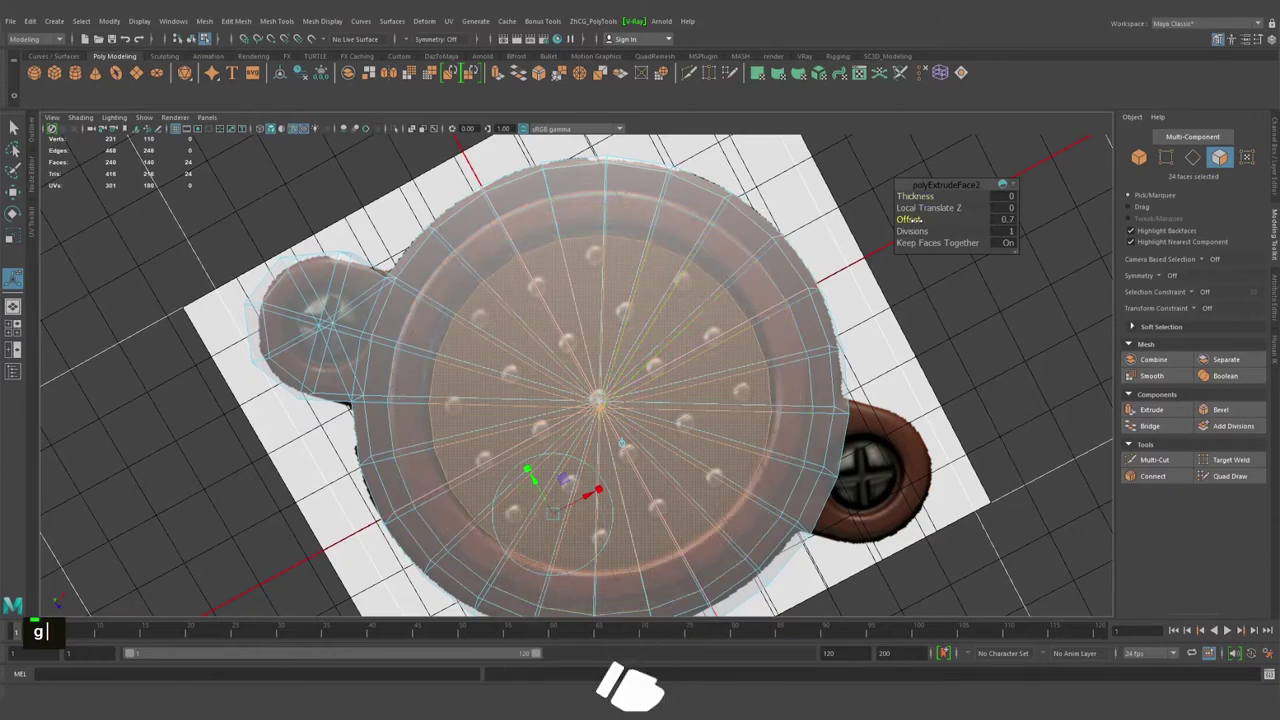
click(655, 398)
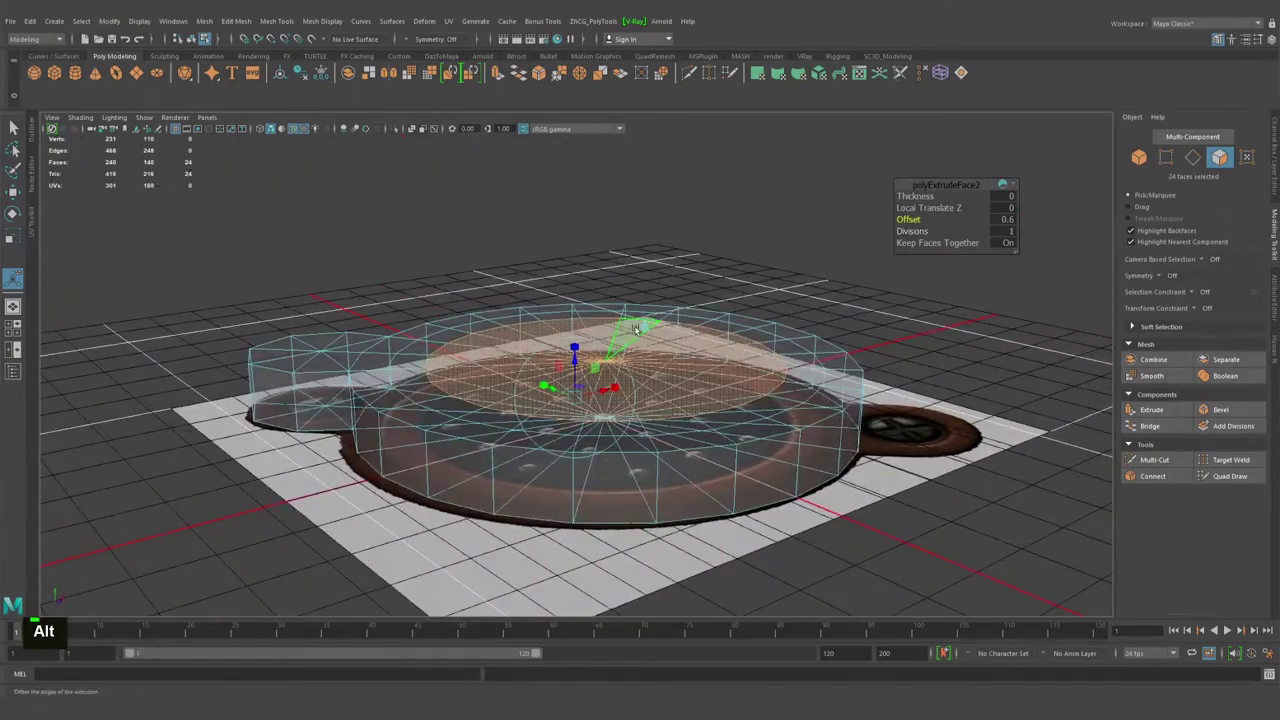
click(483, 356)
key(q)
click(410, 361)
double_click(410, 361)
Extrude the ring loop and lift it in Y to start the cup wall.
key(w)
click(604, 320)
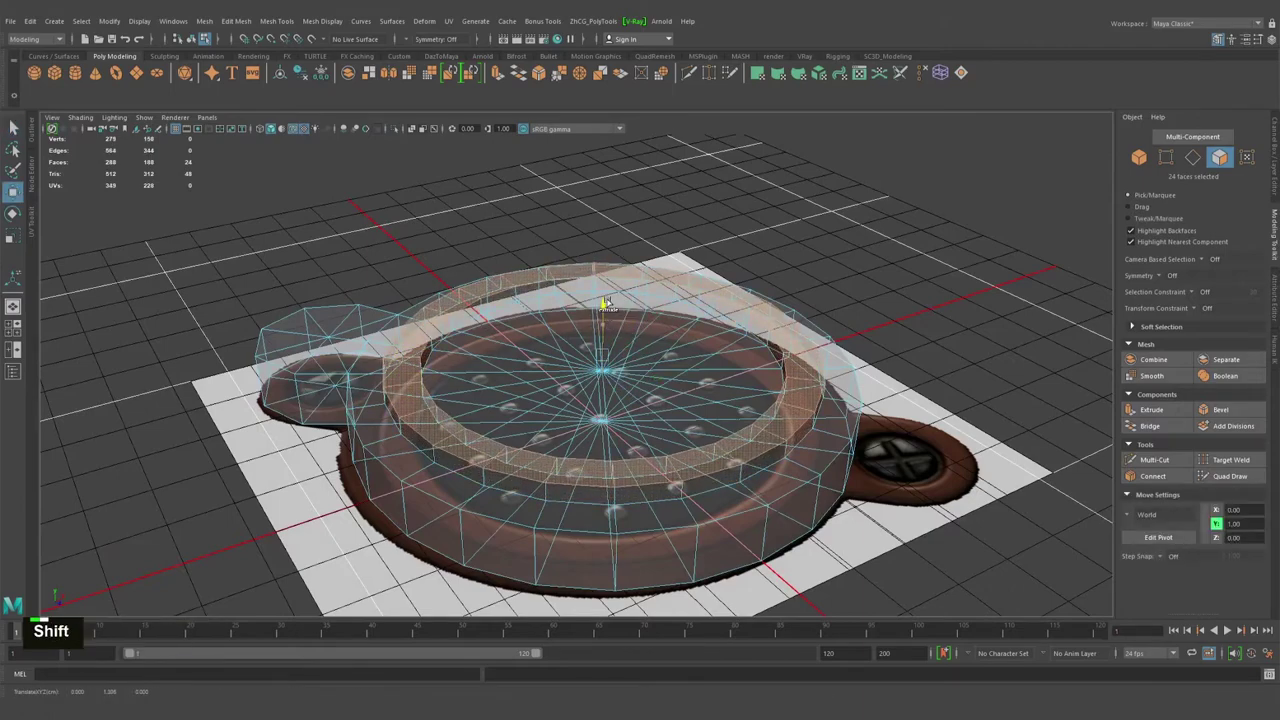
click(575, 319)
click(619, 324)
right_click(631, 317)
click(660, 325)
key(ctrl+z)
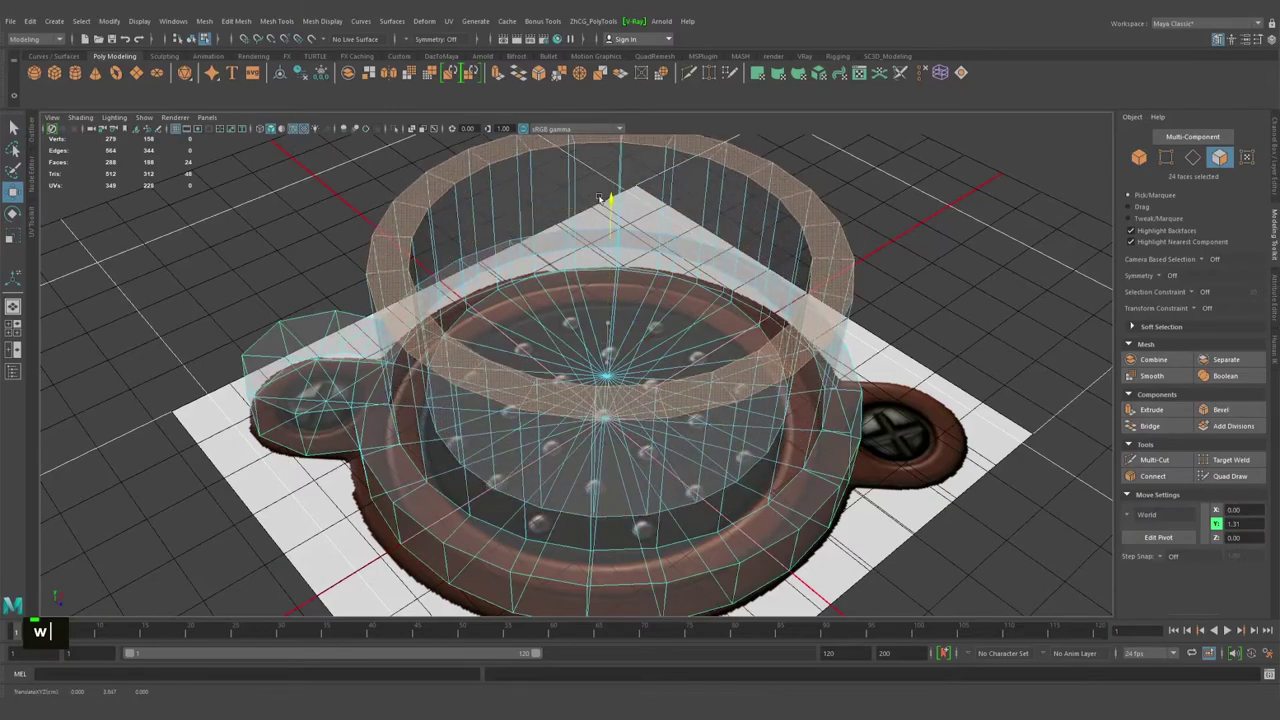
Pull the wall ring higher into tall cup walls and return to object selection.
click(603, 270)
middle_click(683, 247)
click(734, 297)
click(661, 298)
key(q)
right_click(658, 274)
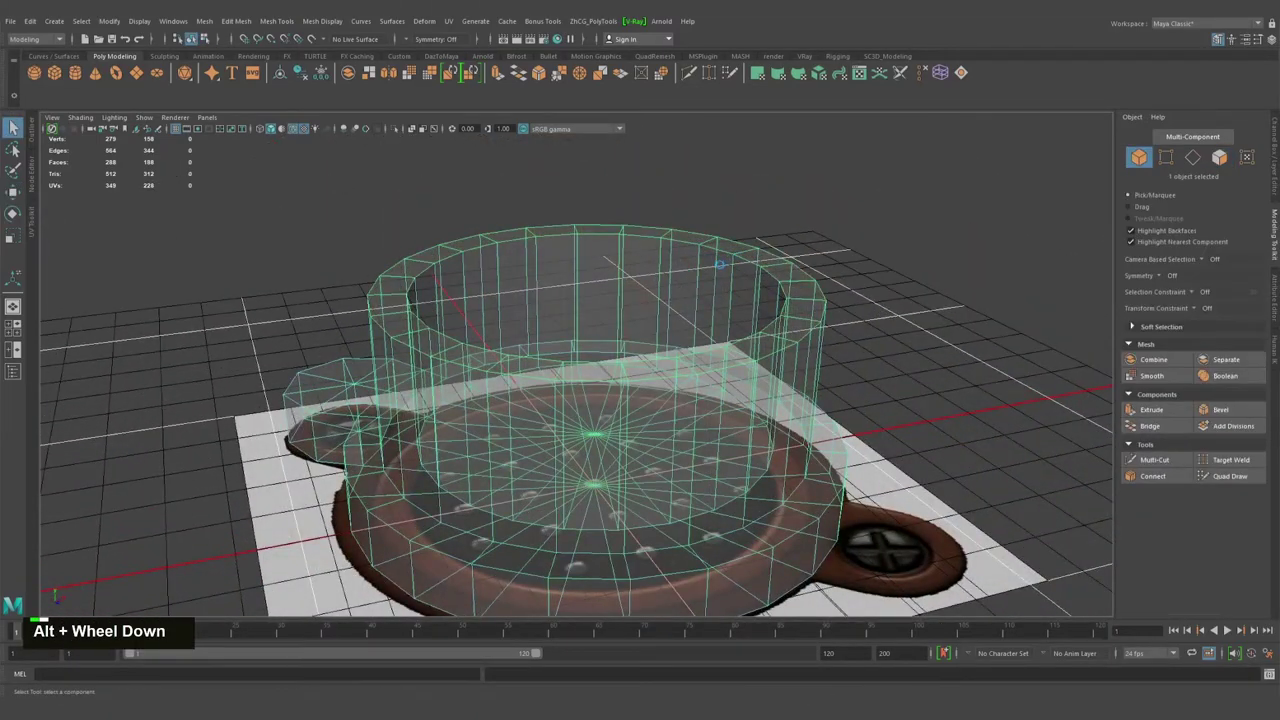
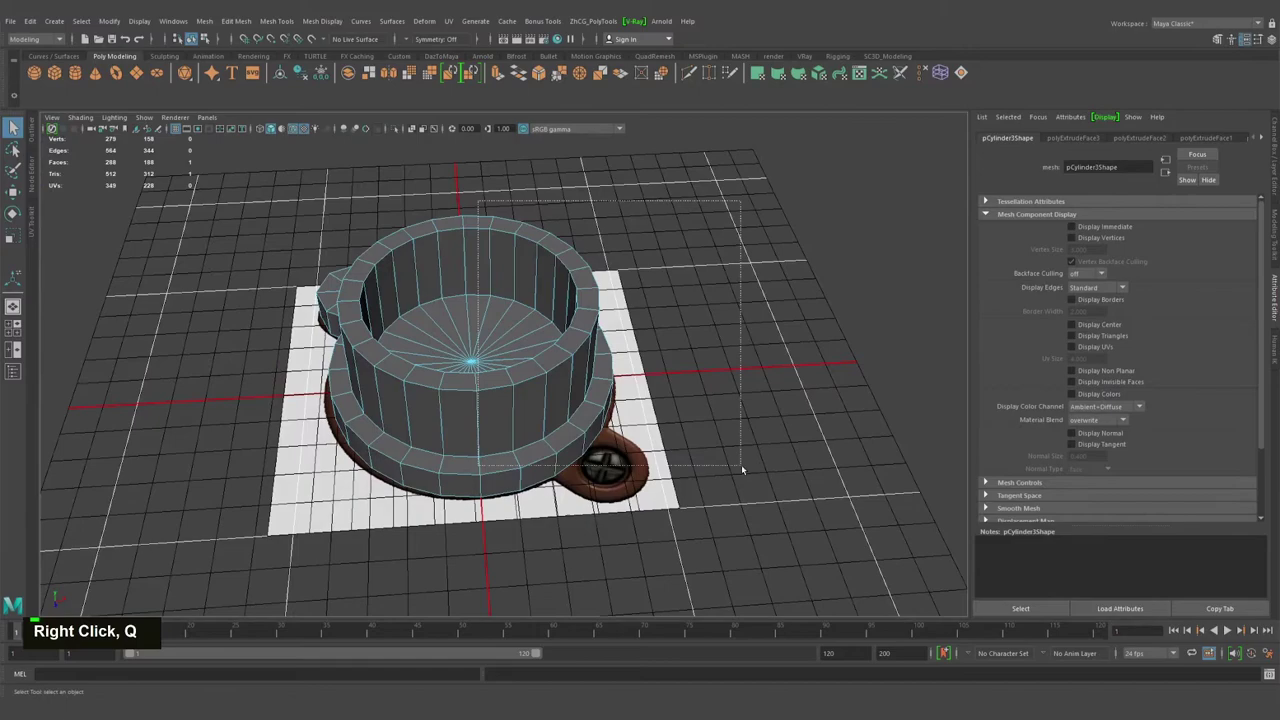
Select the faces of one half of the cup for mirroring and combining.
click(665, 478)
click(220, 276)
click(350, 330)
click(429, 356)
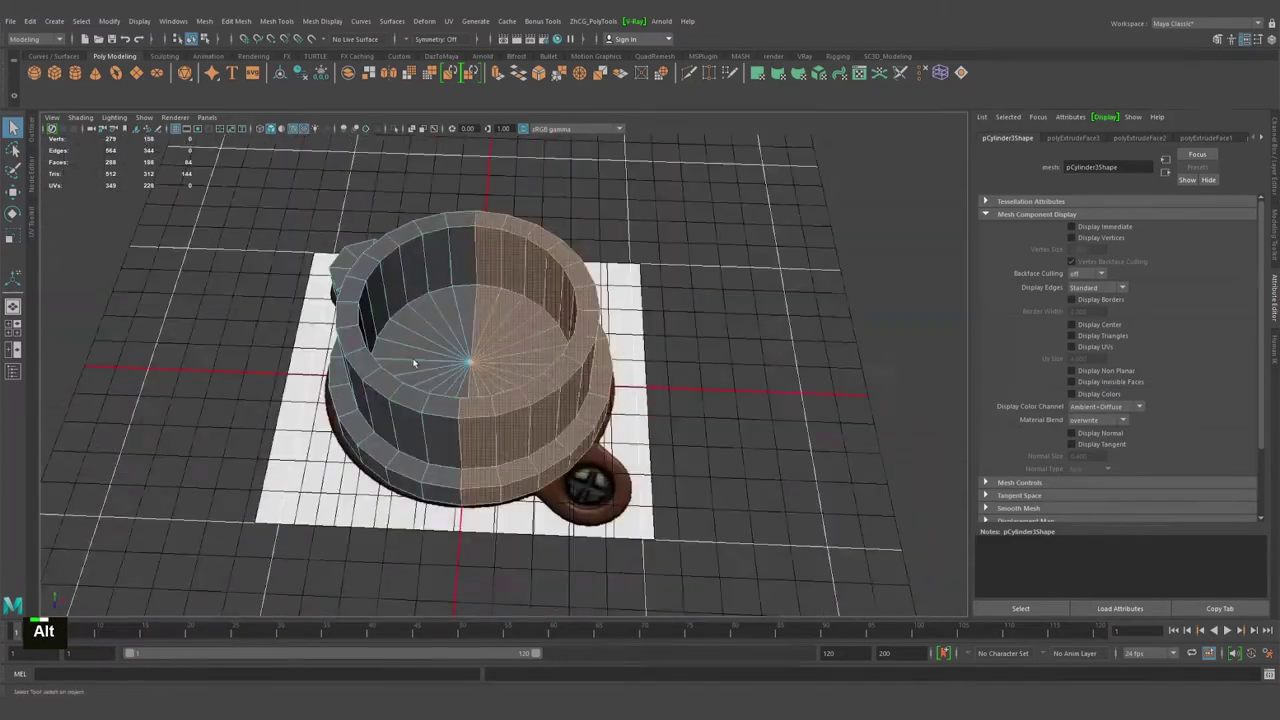
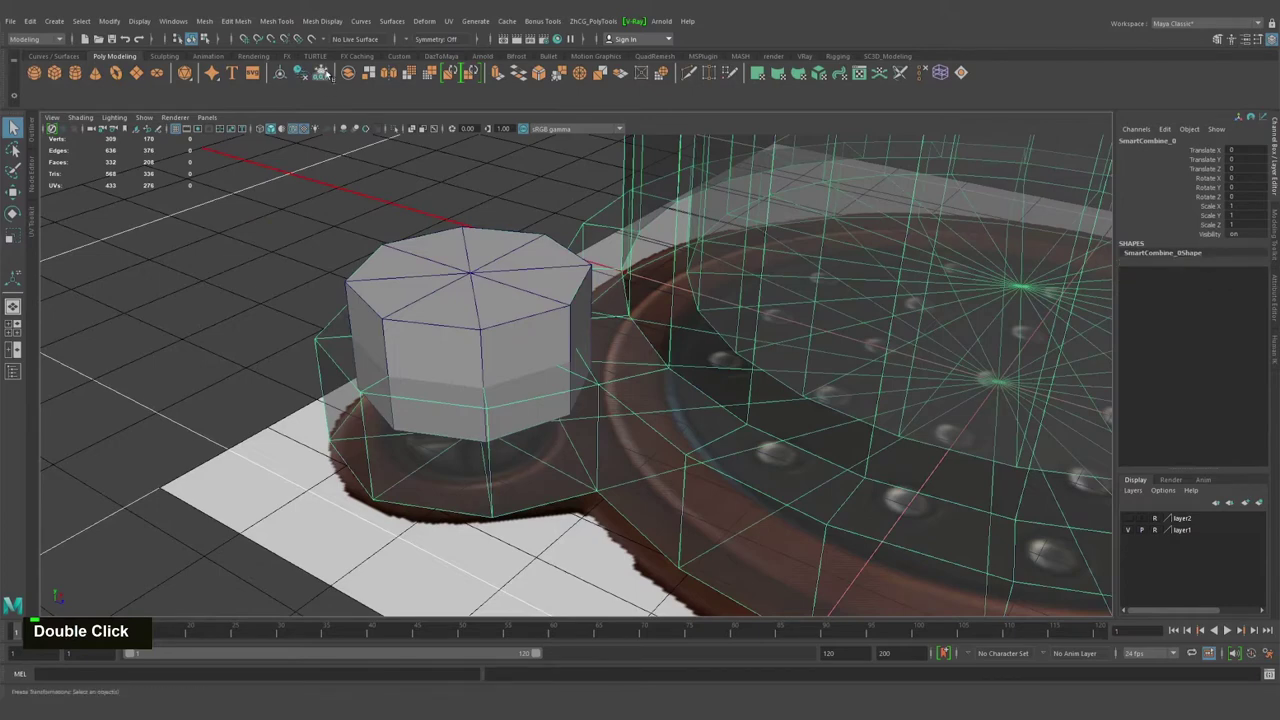
Boolean the prism with the cup mesh, test Difference, undo it and reapply the boolean.
click(345, 125)
click(345, 125)
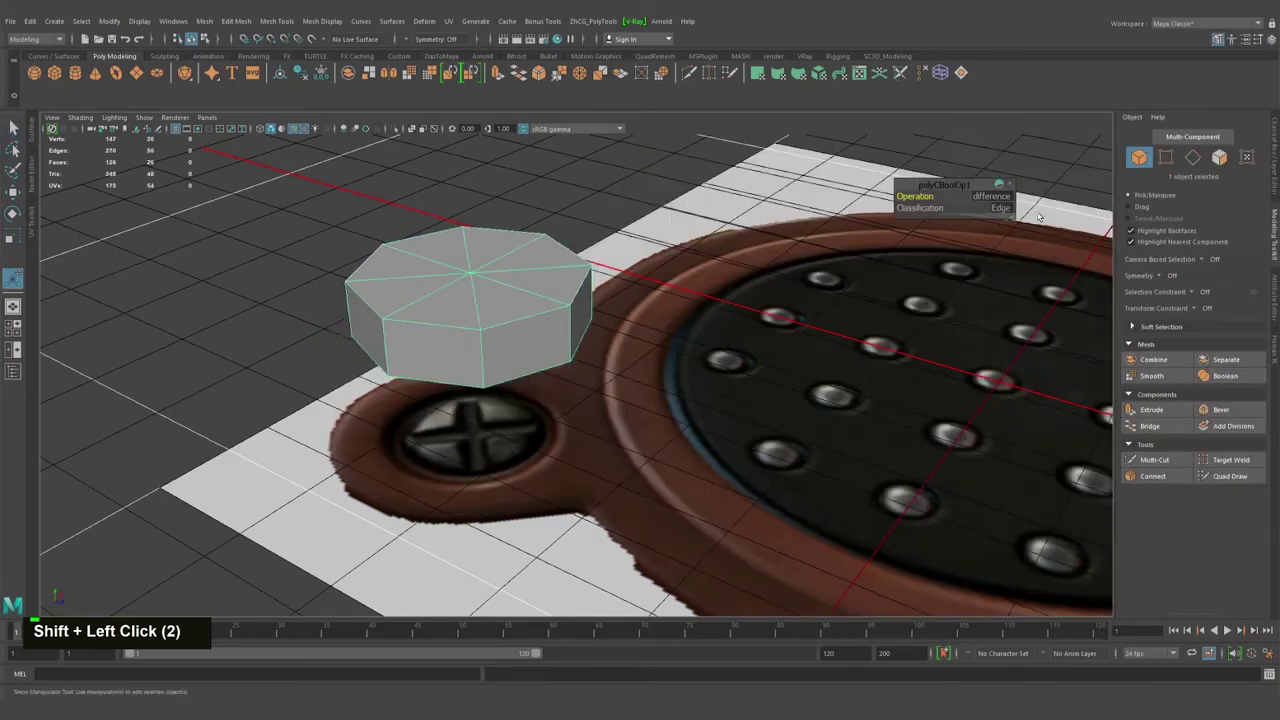
click(1130, 441)
key(ctrl+z)
key(ctrl+z)
click(464, 306)
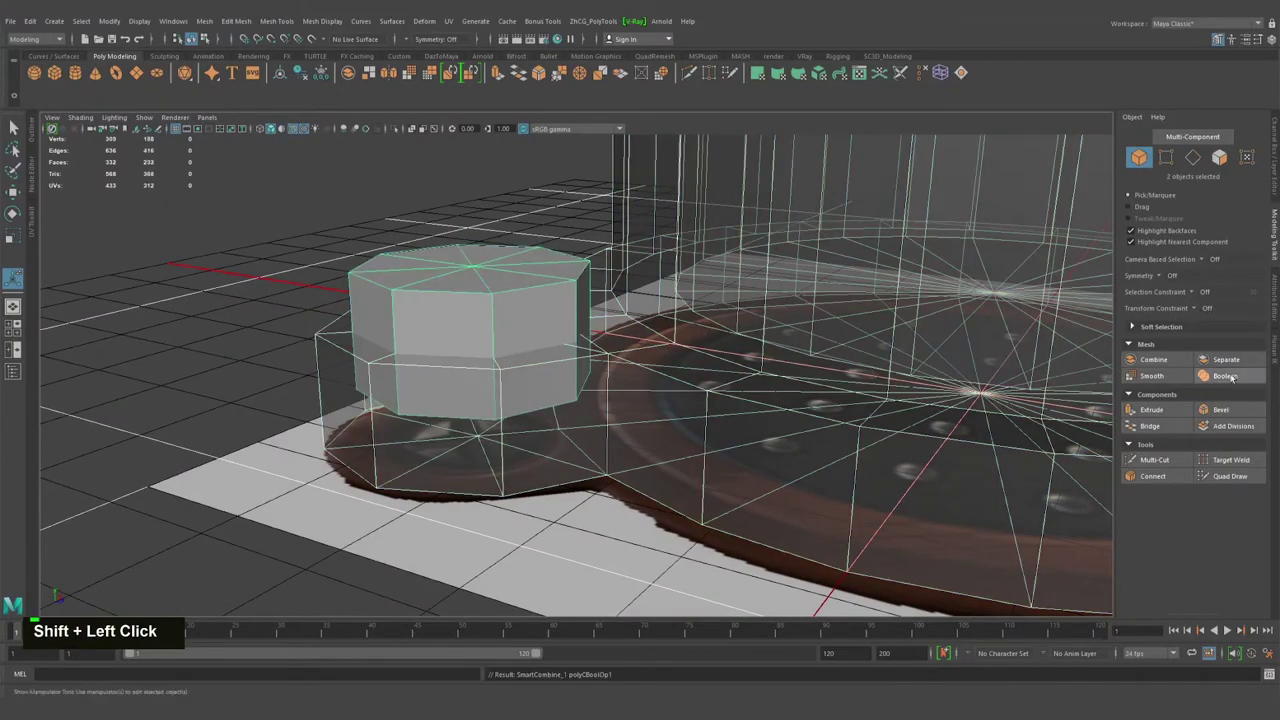
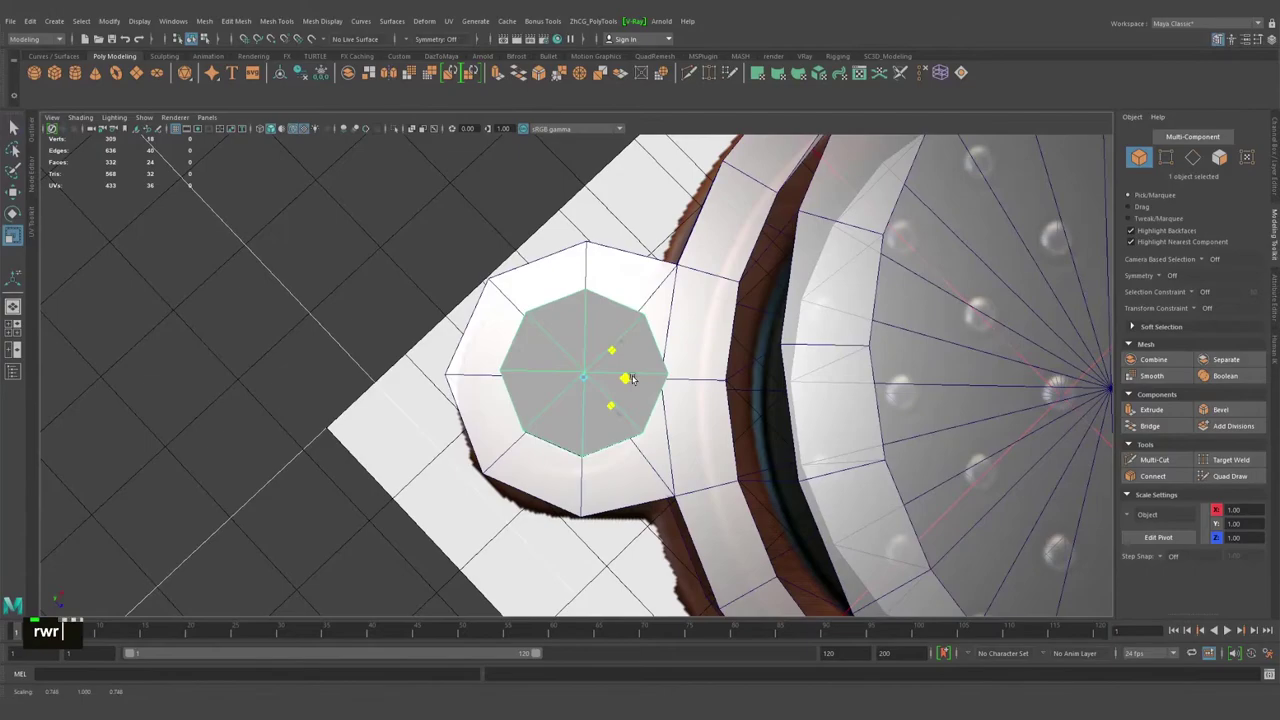
Rotate the octagonal prism into alignment with the tab and scale it to about 0.7 in X and Z.
text(r)
click(601, 346)
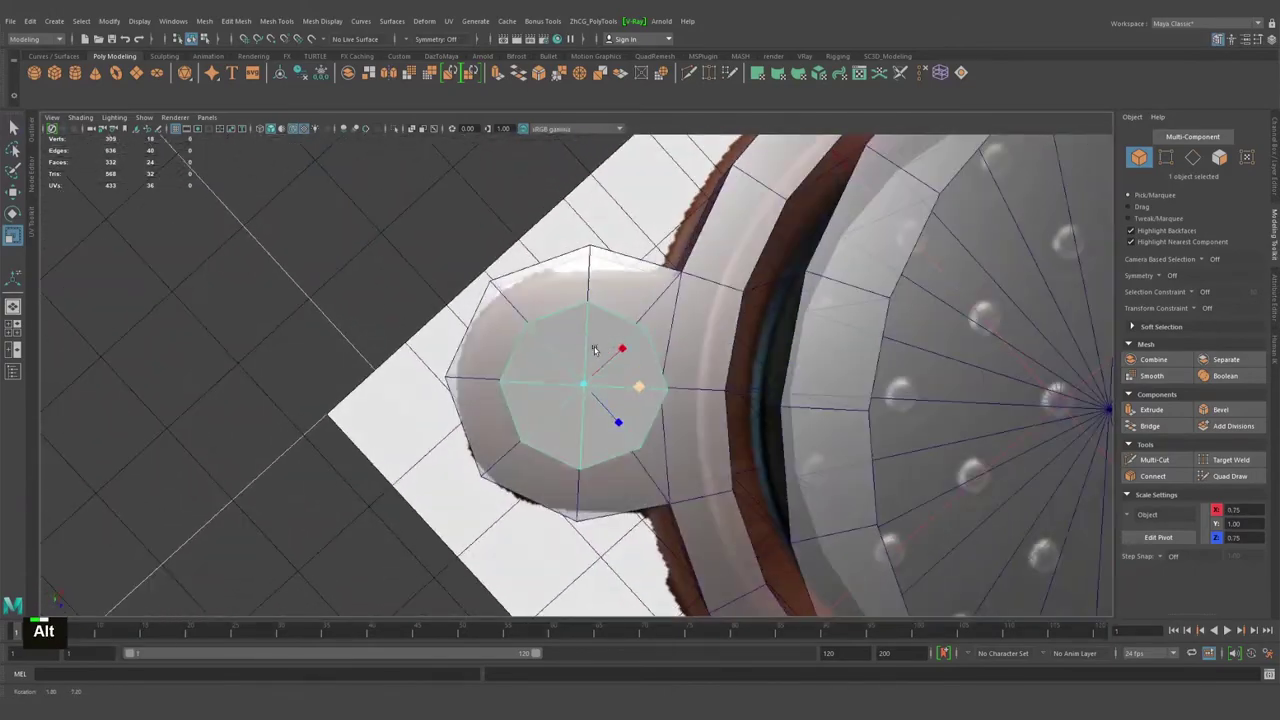
middle_click(605, 336)
click(553, 318)
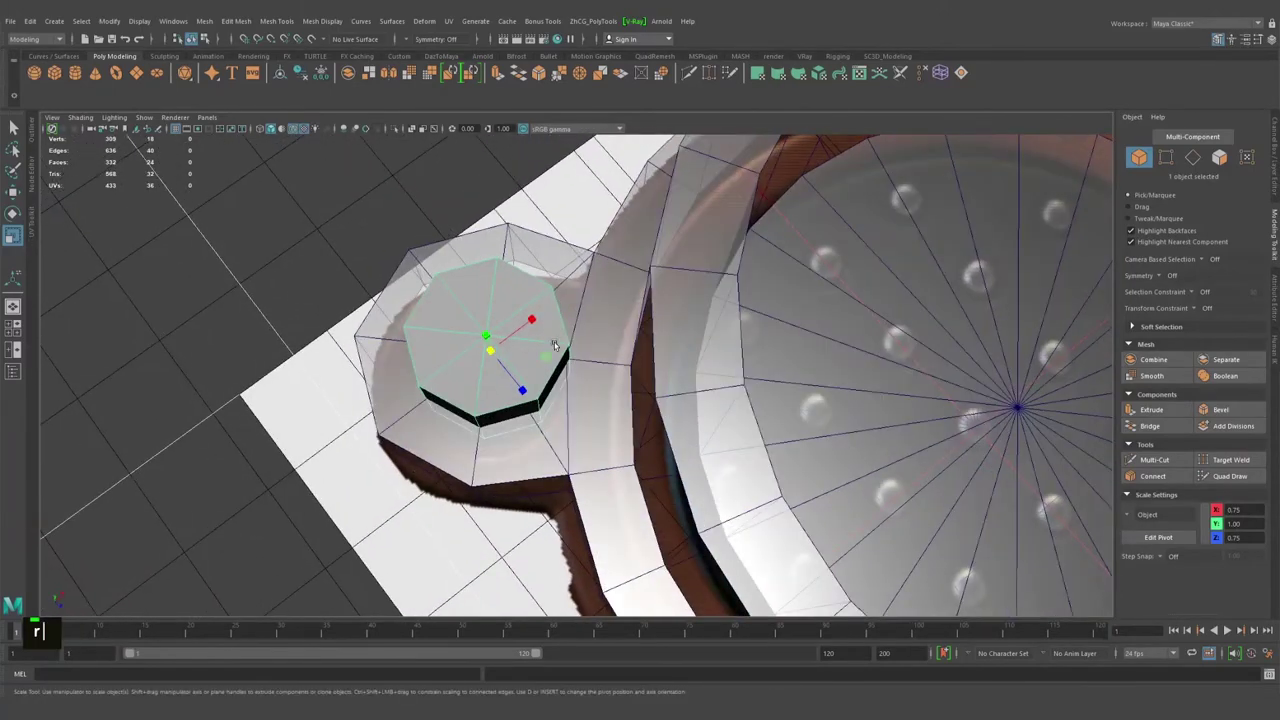
click(551, 350)
right_click(559, 359)
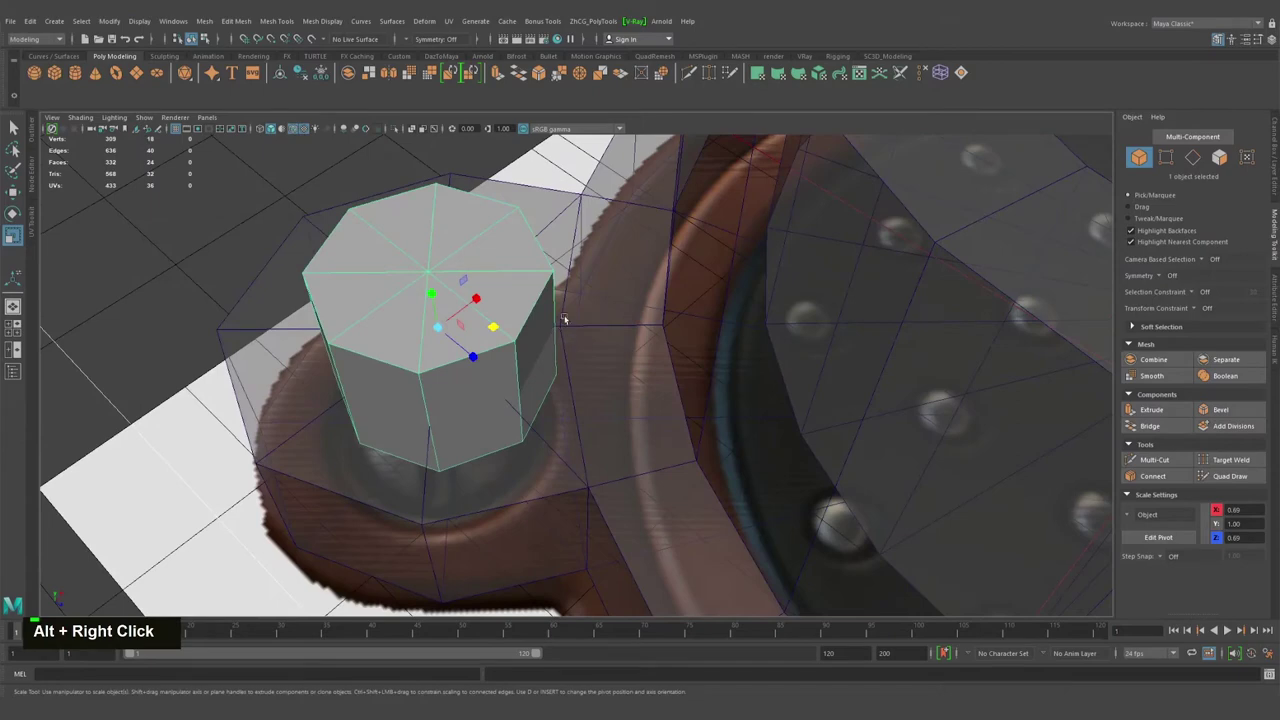
Boolean the prism with the cup mesh and set the operation to Union.
right_click(520, 350)
click(546, 360)
right_click(543, 394)
click(485, 366)
click(542, 340)
click(641, 415)
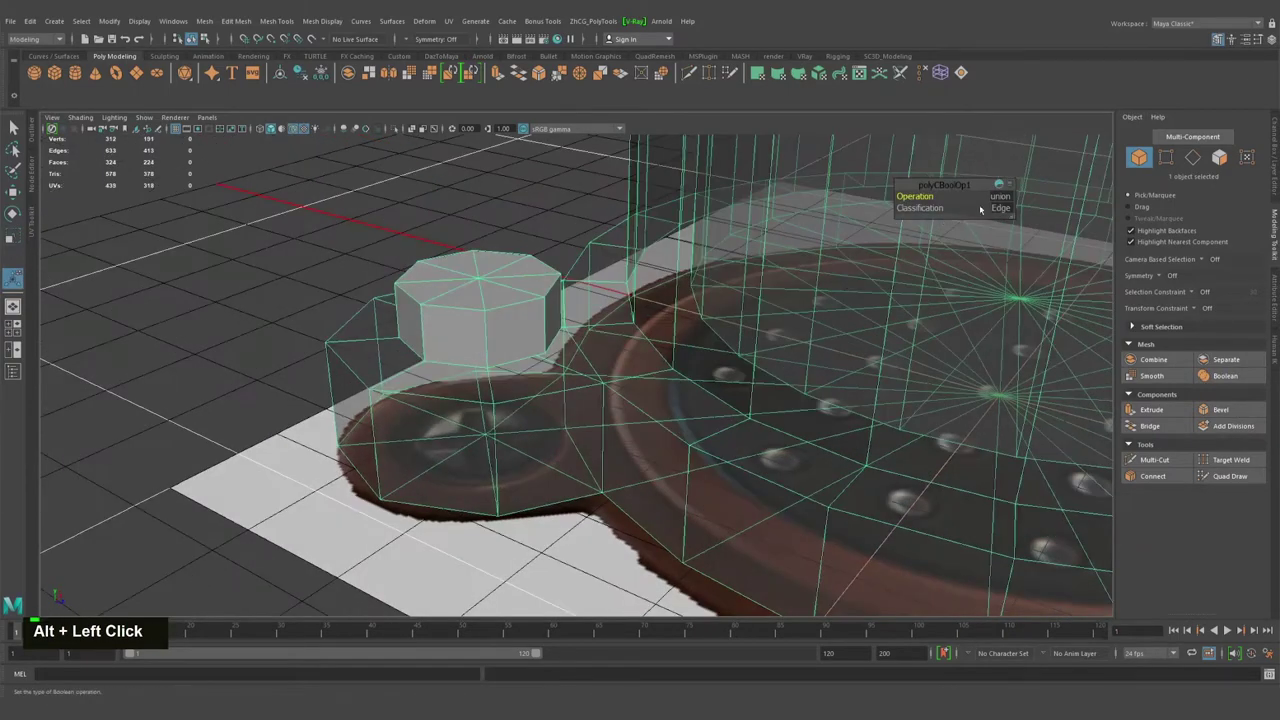
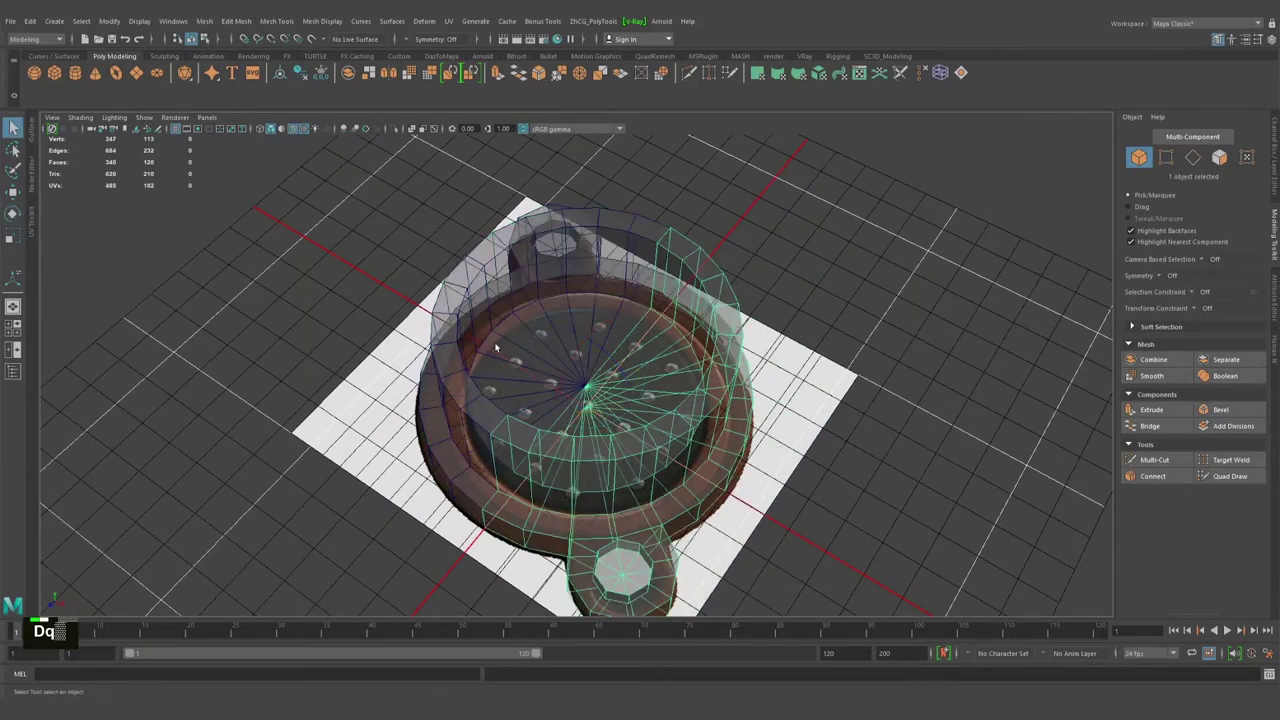
Merge all overlapping vertices of the cup mesh with threshold 0.01.
click(497, 344)
key(ctrl+alt+c)
key(alt+q)
click(507, 392)
right_click(574, 338)
right_click(563, 302)
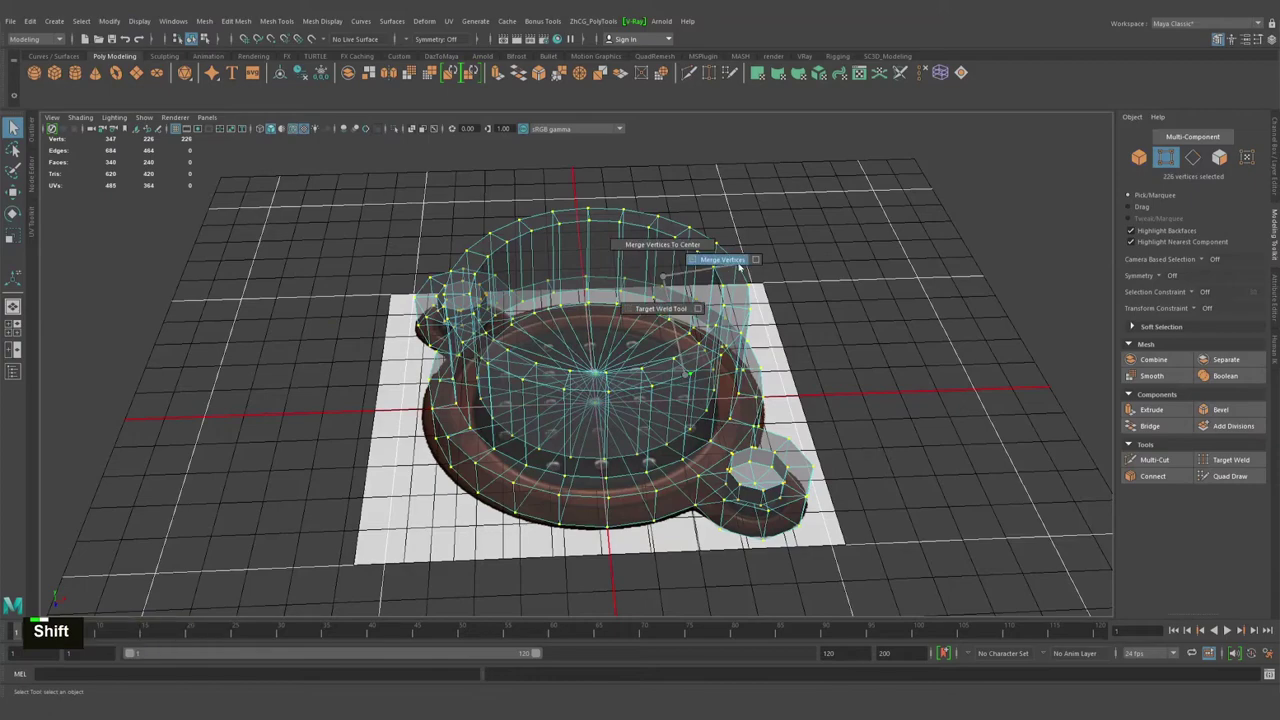
middle_click(564, 309)
Toggle the smooth preview (3/1) to check the welded cup.
key(3)
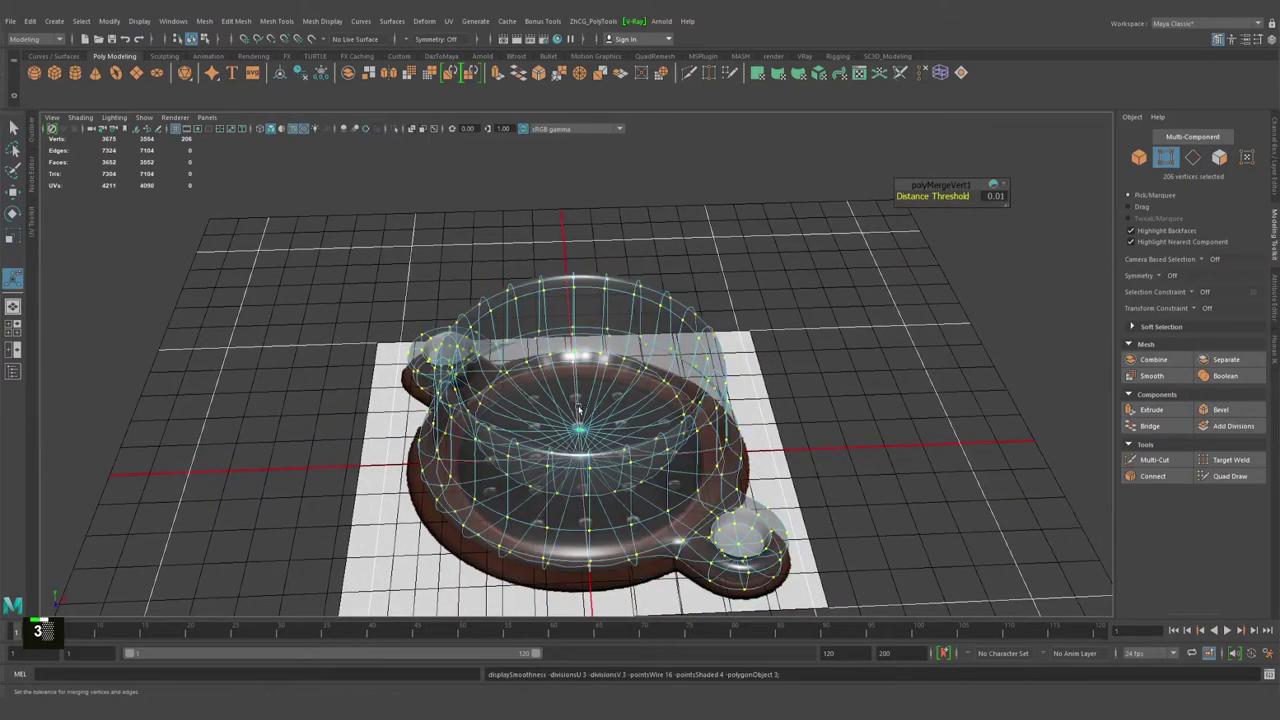
right_click(987, 236)
key(q)
right_click(987, 236)
click(987, 236)
key(1)
middle_click(987, 236)
scroll(down, 3)
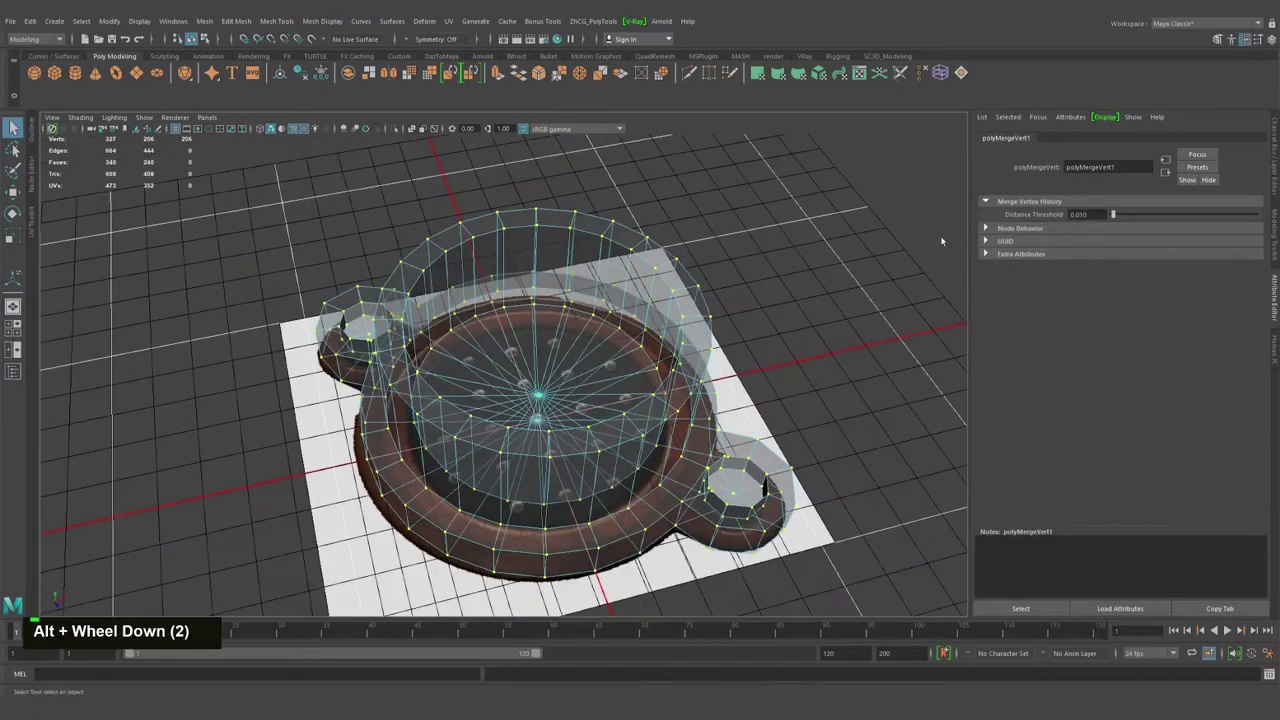
Bring up the cup's Blinn material in the Attribute Editor to make it opaque.
right_click(649, 322)
right_click(626, 302)
key(ctrl+a)
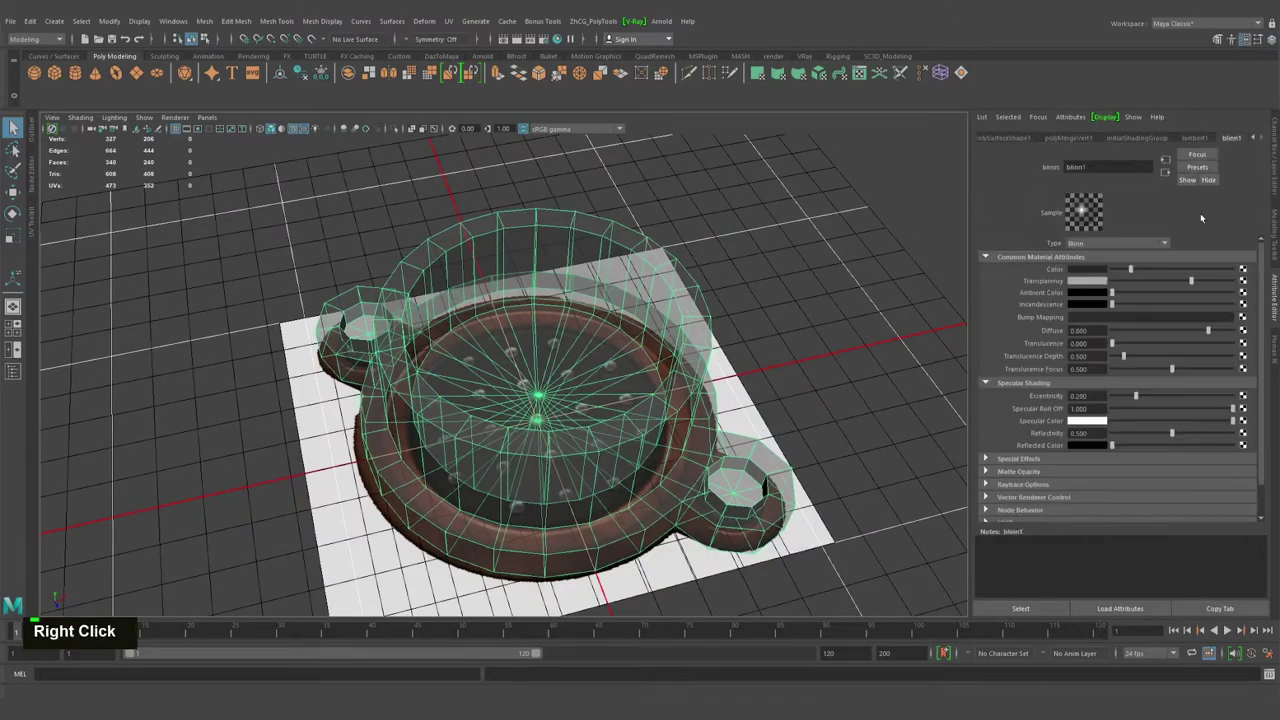
double_click(987, 253)
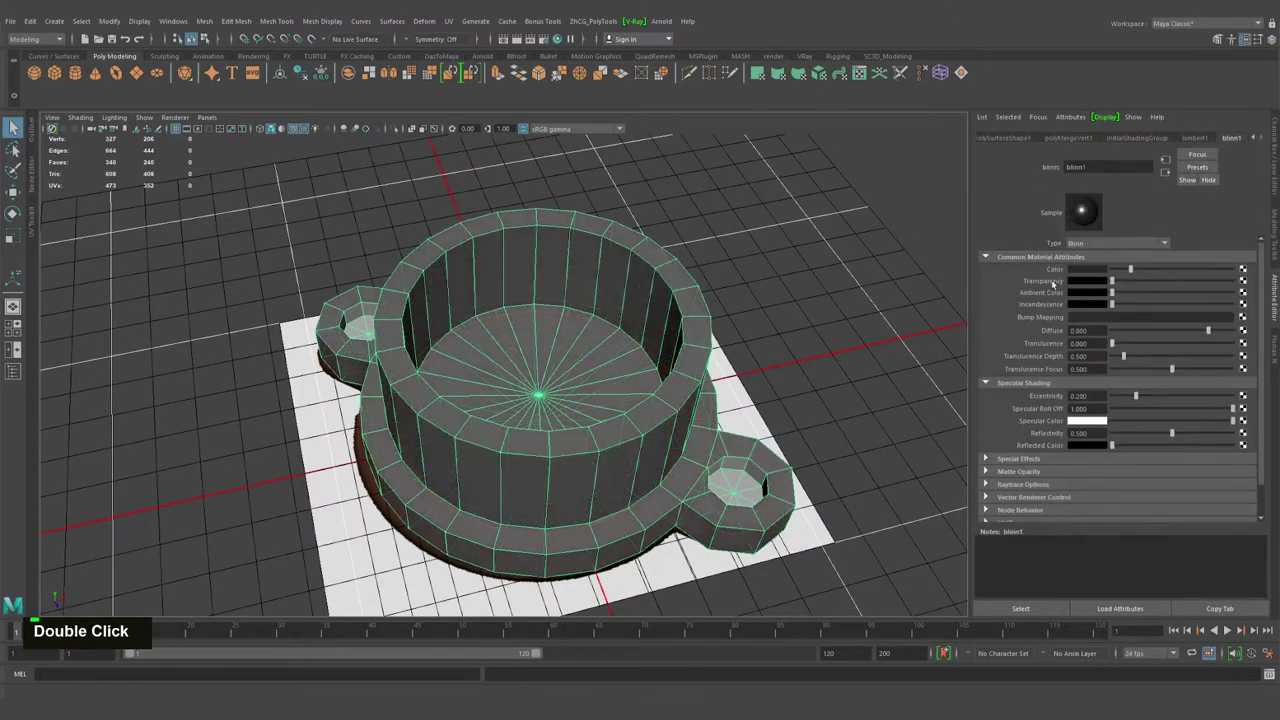
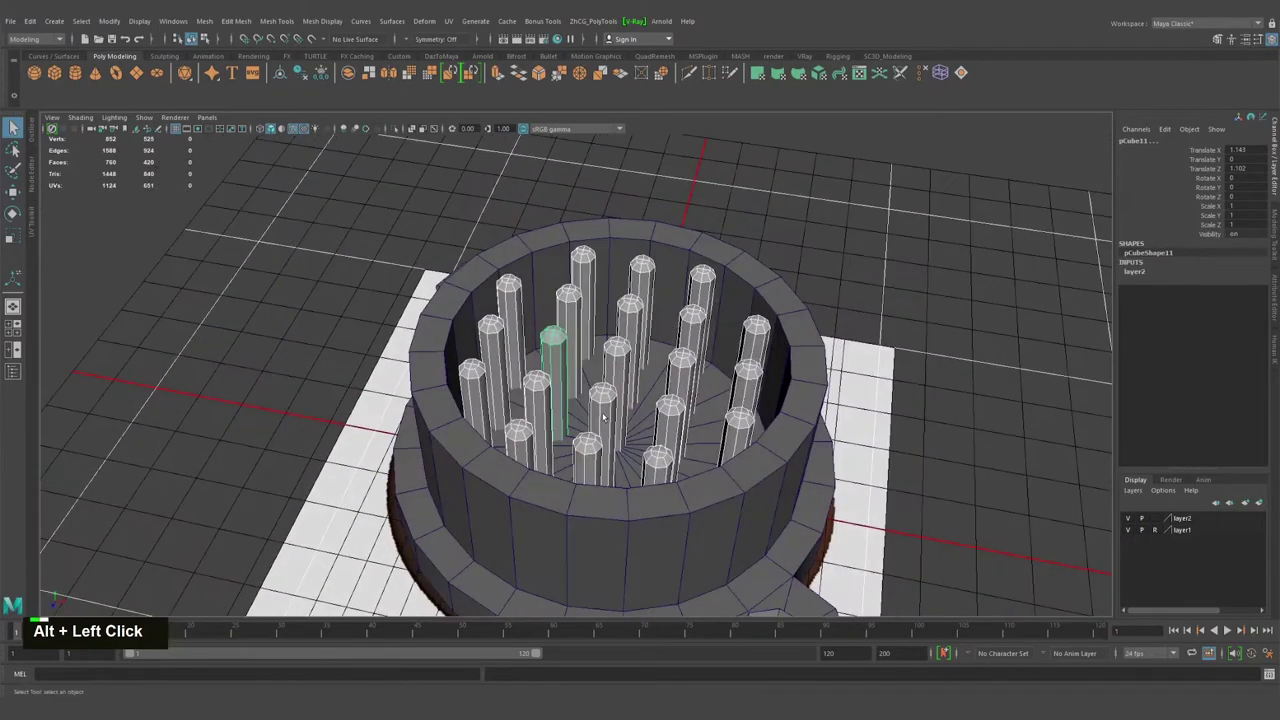
Scale and move the rows of pins down so they sit inside the cup below the rim.
text(wr)
click(593, 434)
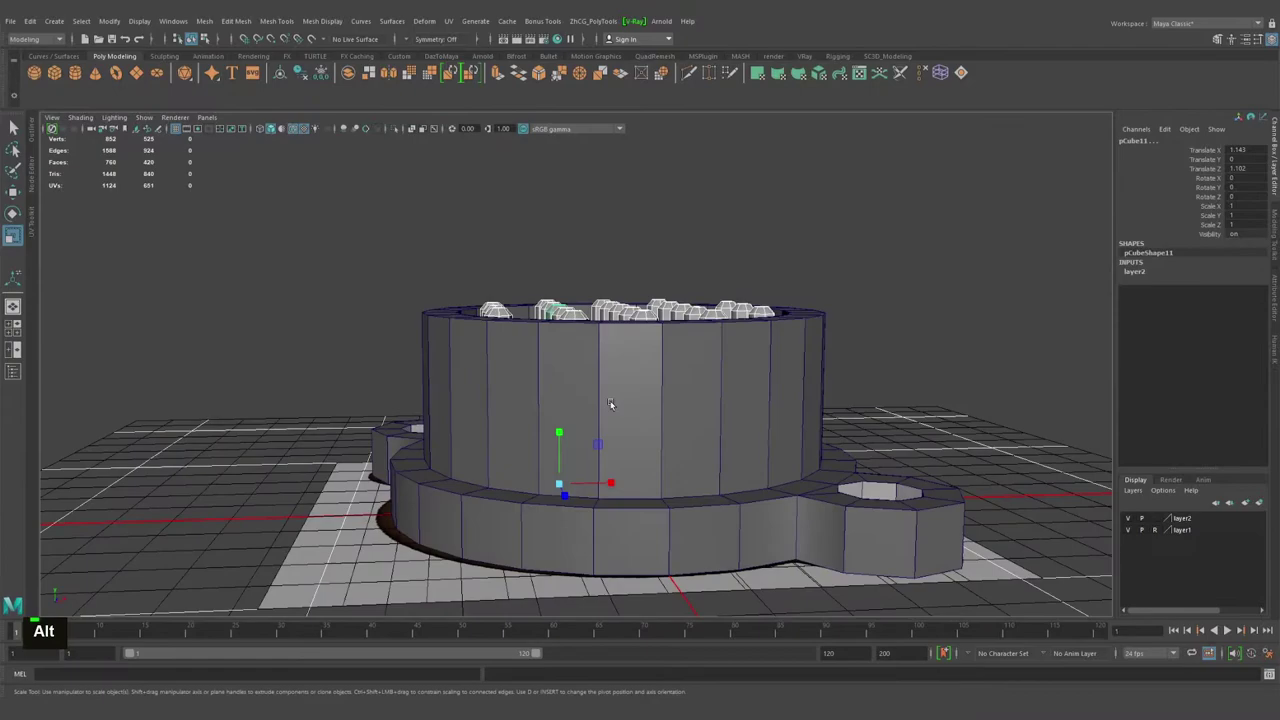
text(w)
click(576, 394)
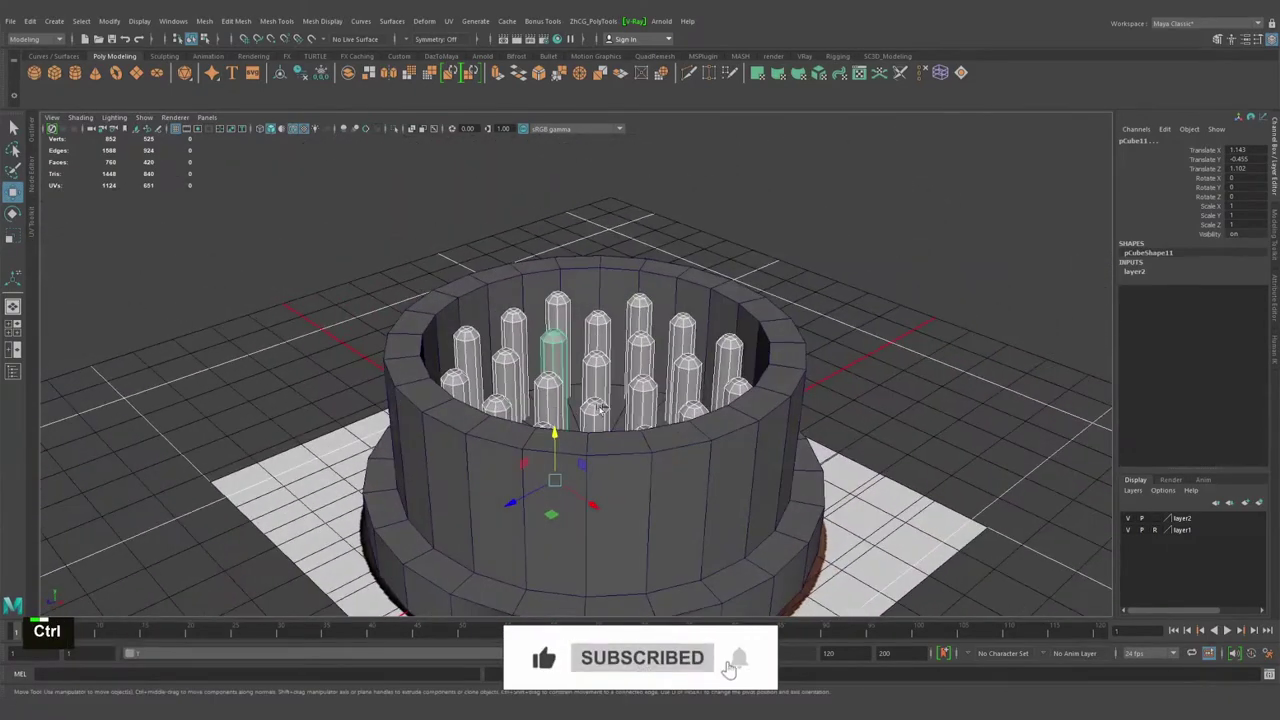
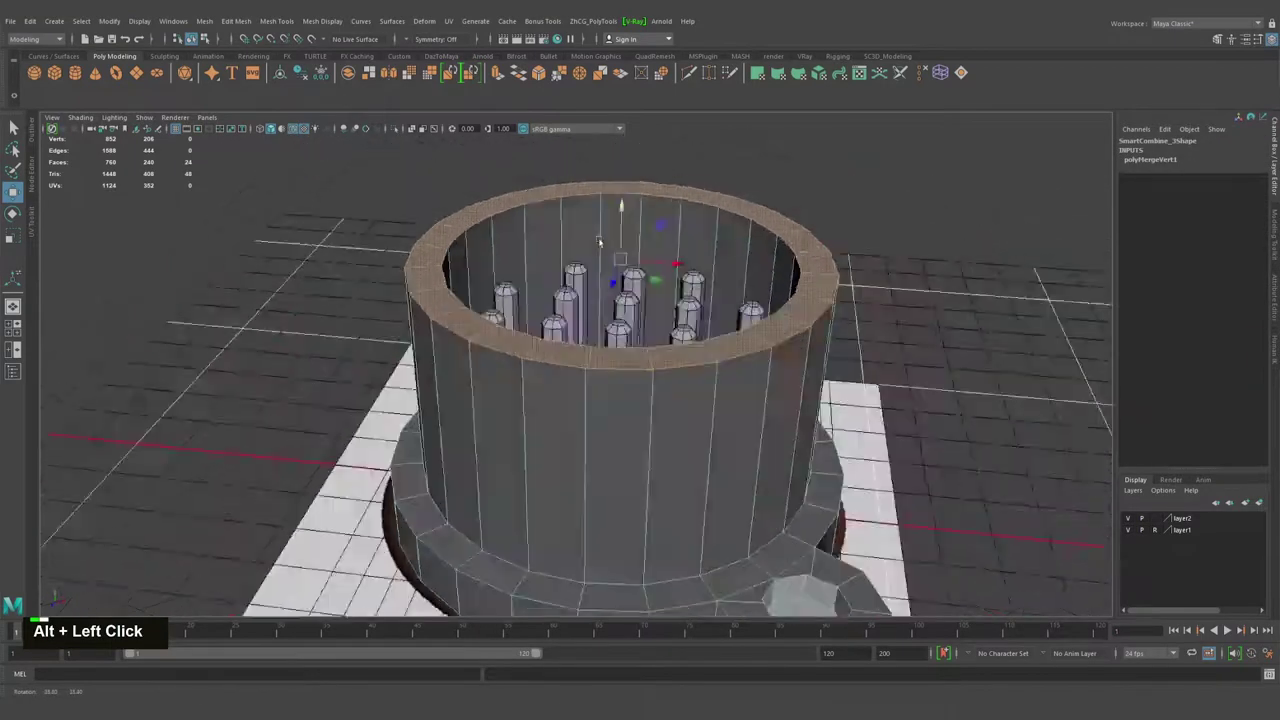
Switch the cup to face mode and pick faces on its inner wall.
right_click(675, 242)
right_click(619, 322)
click(633, 293)
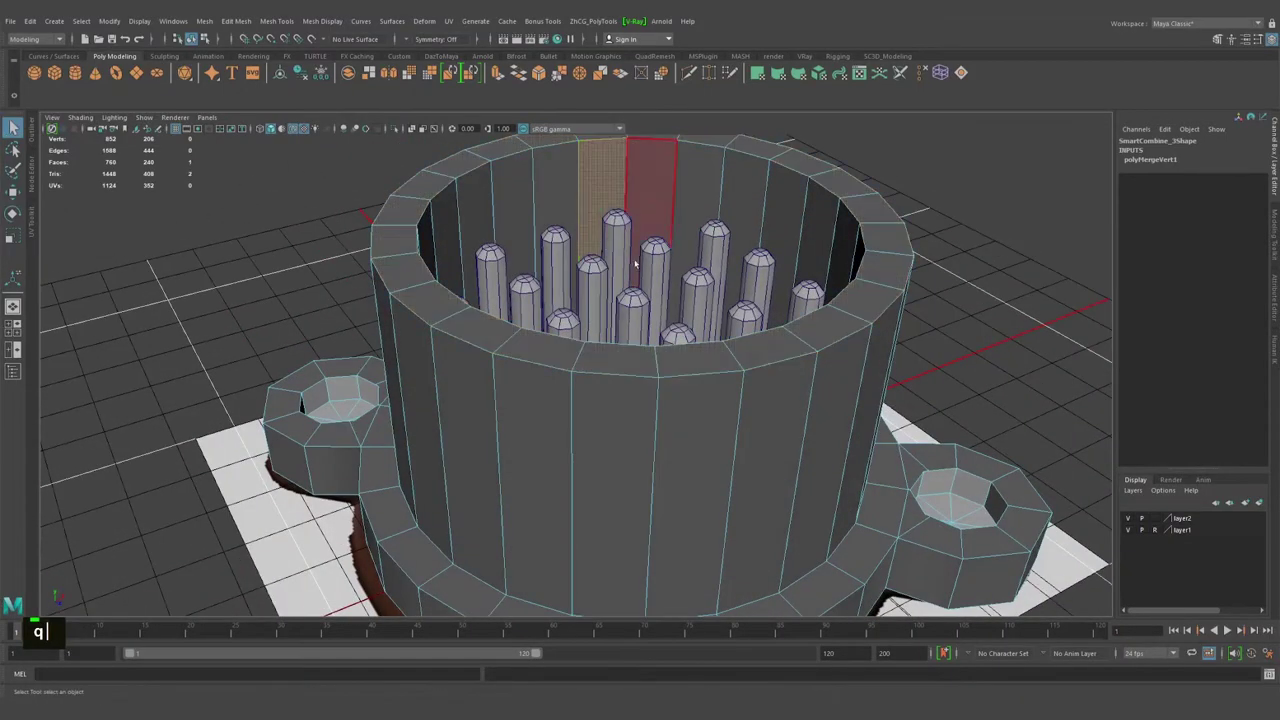
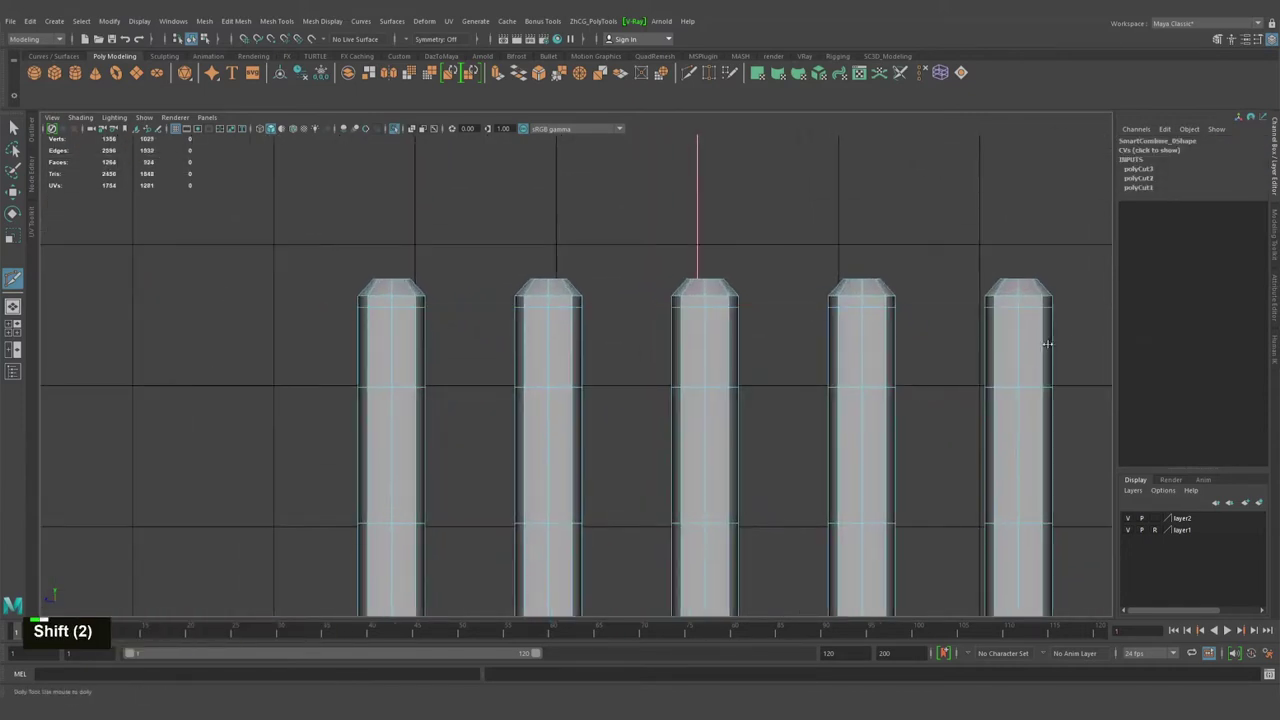
Undo the last slice across the pins and bevel the selected pin edges.
key(ctrl+z)
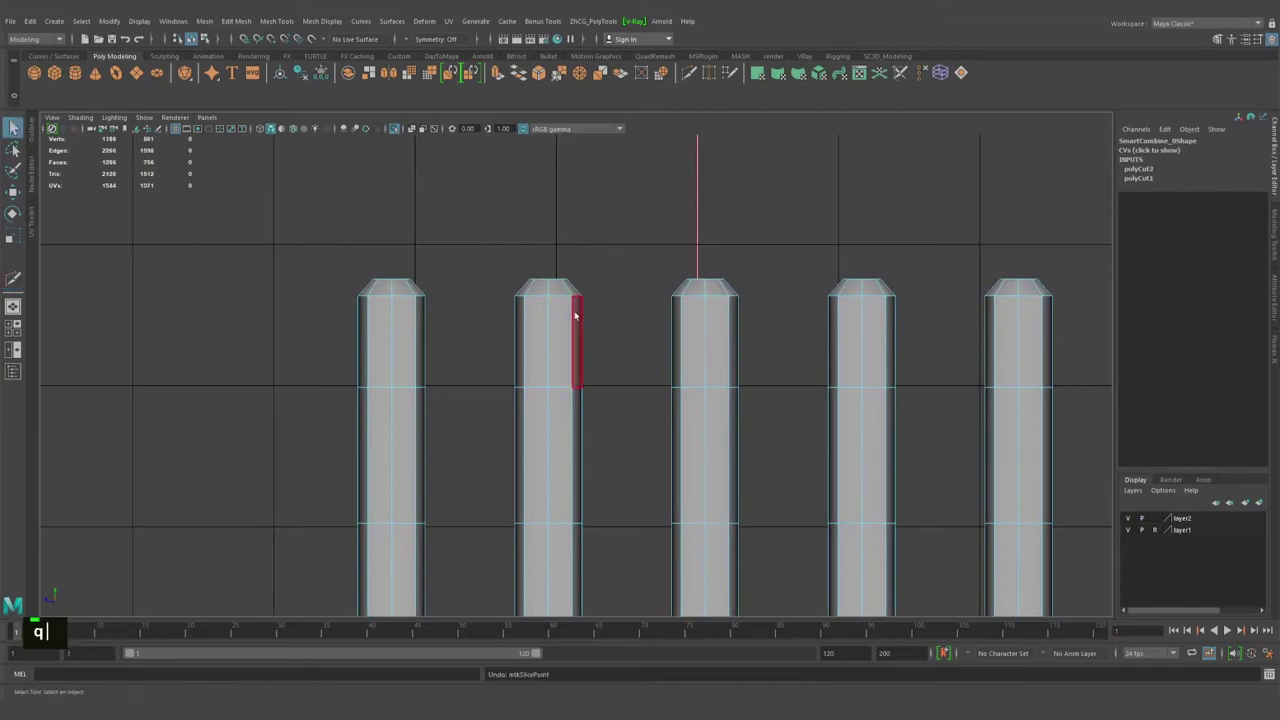
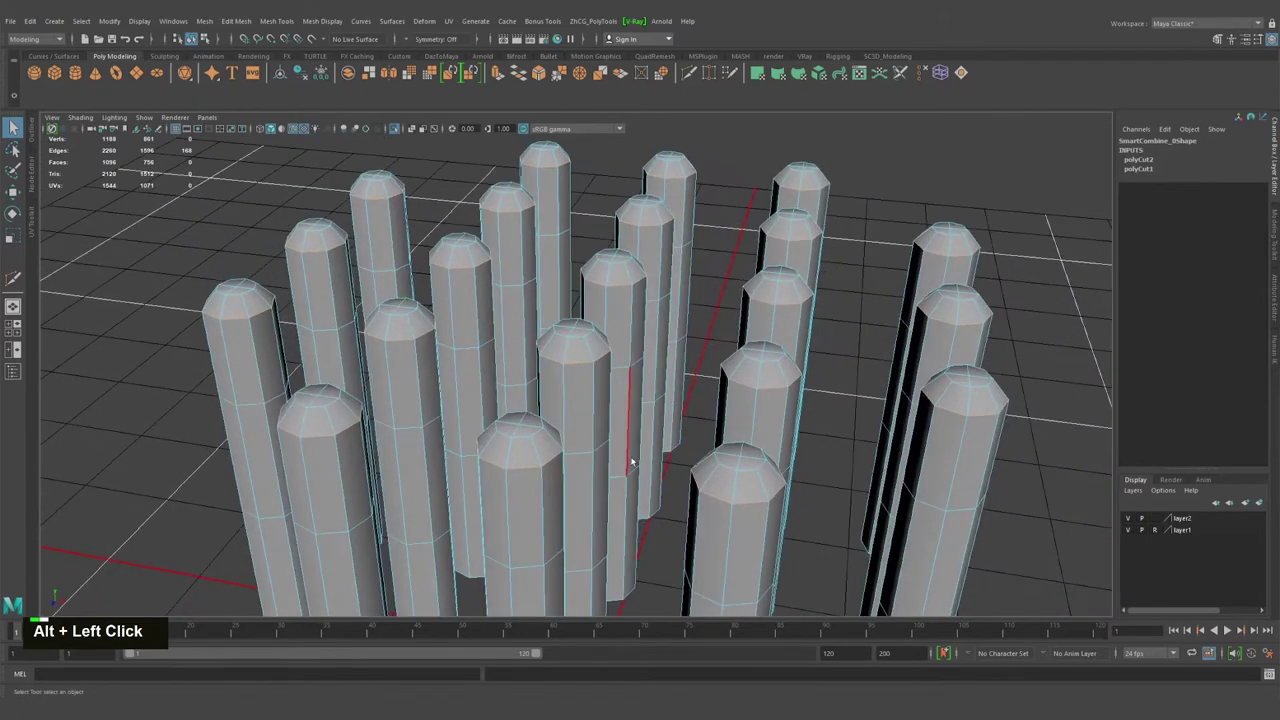
key(ctrl+b)
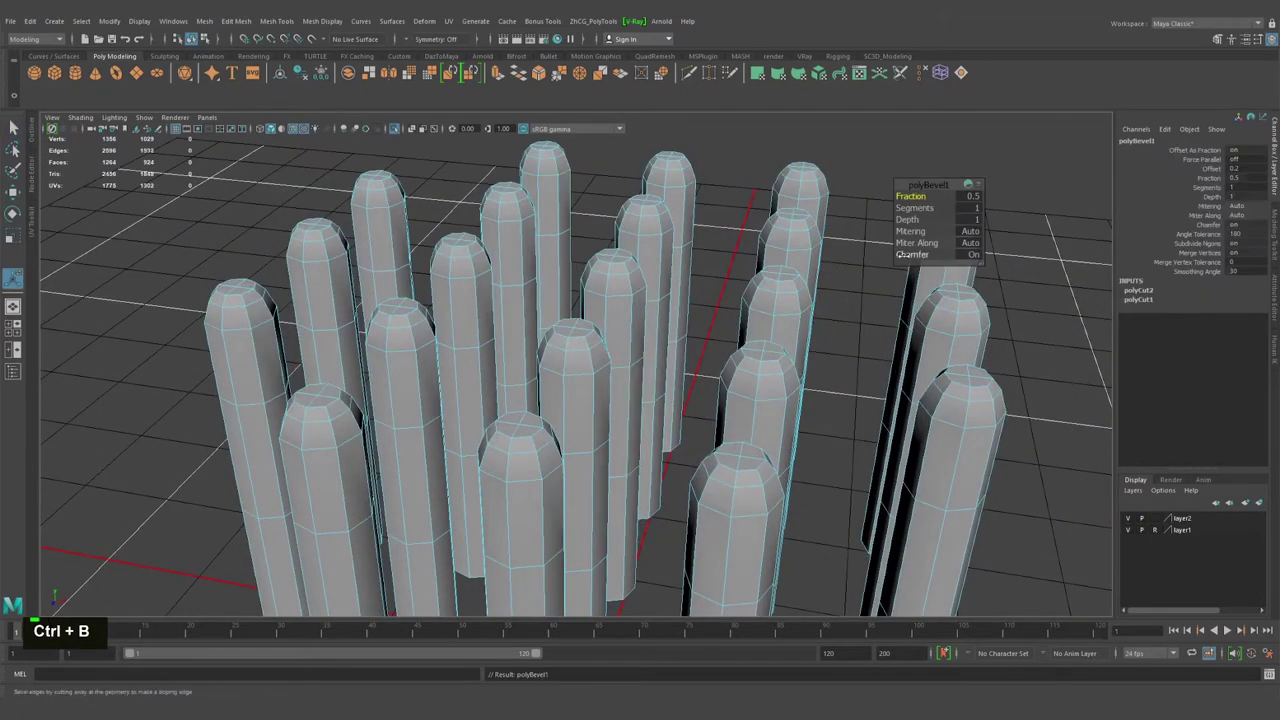
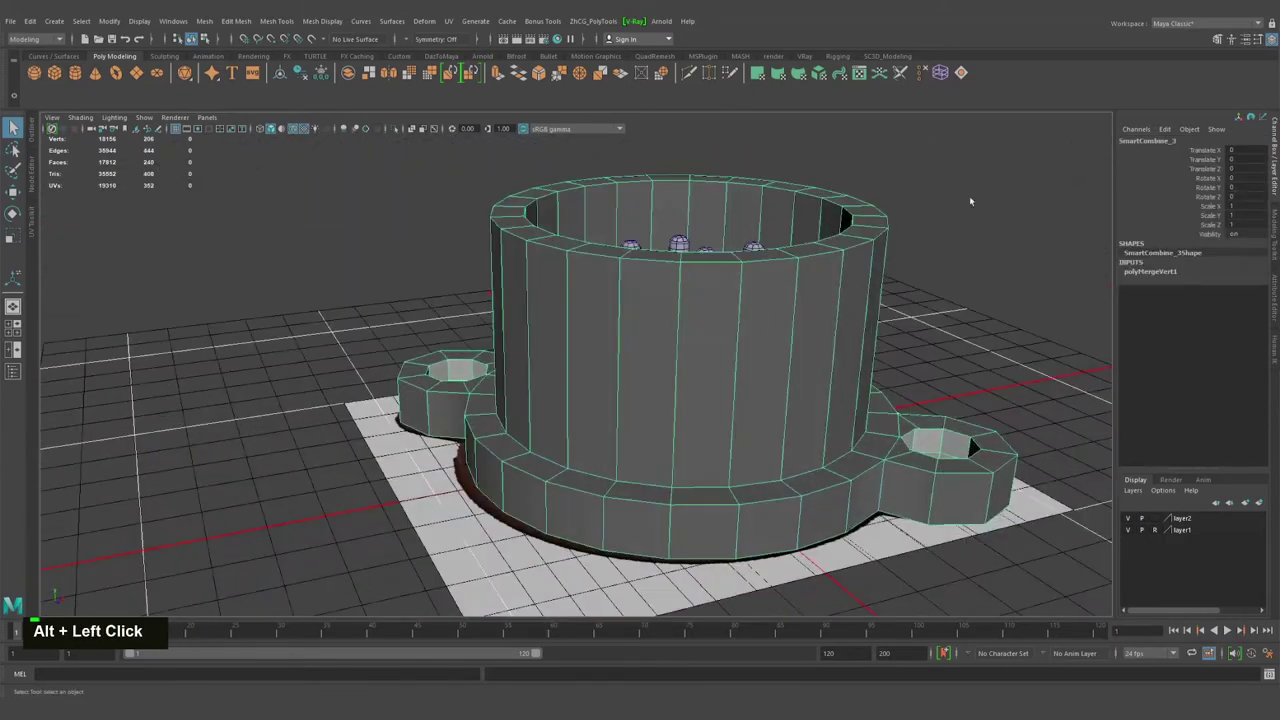
Assign the existing blinn1 material to the cup and switch to edge selection at the handle junction.
right_click(677, 341)
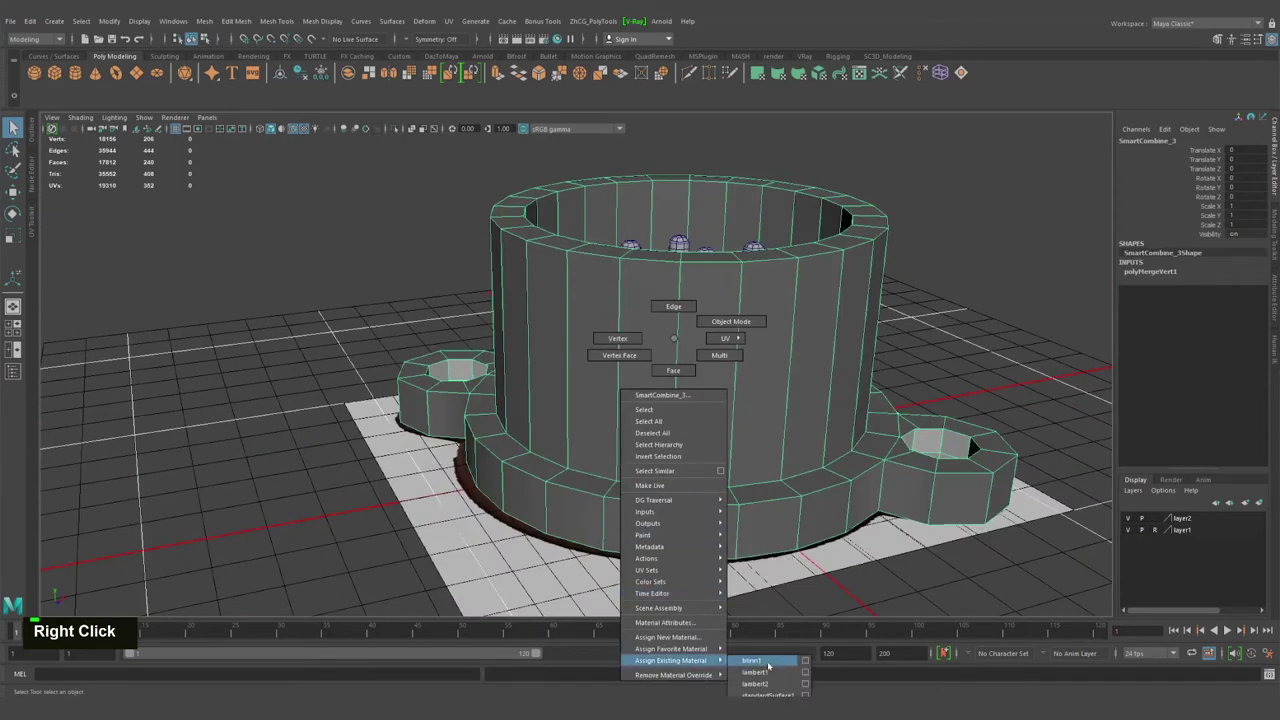
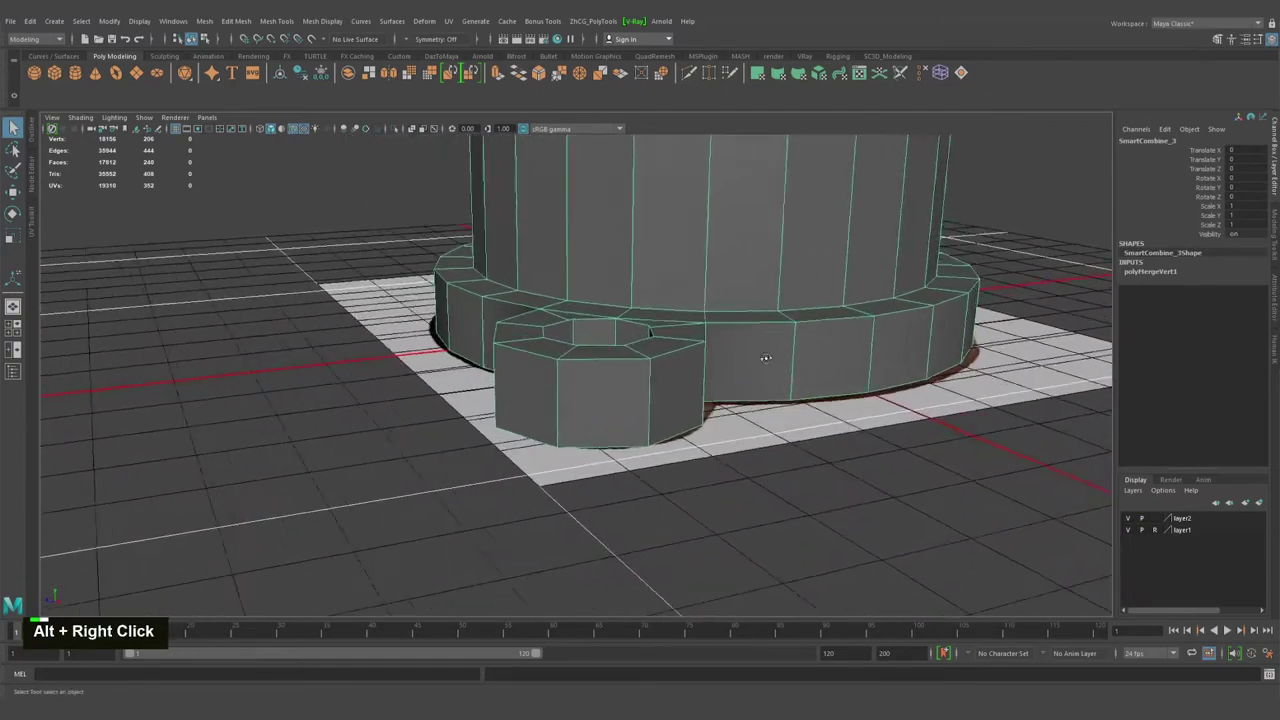
key(q)
right_click(683, 367)
middle_click(674, 390)
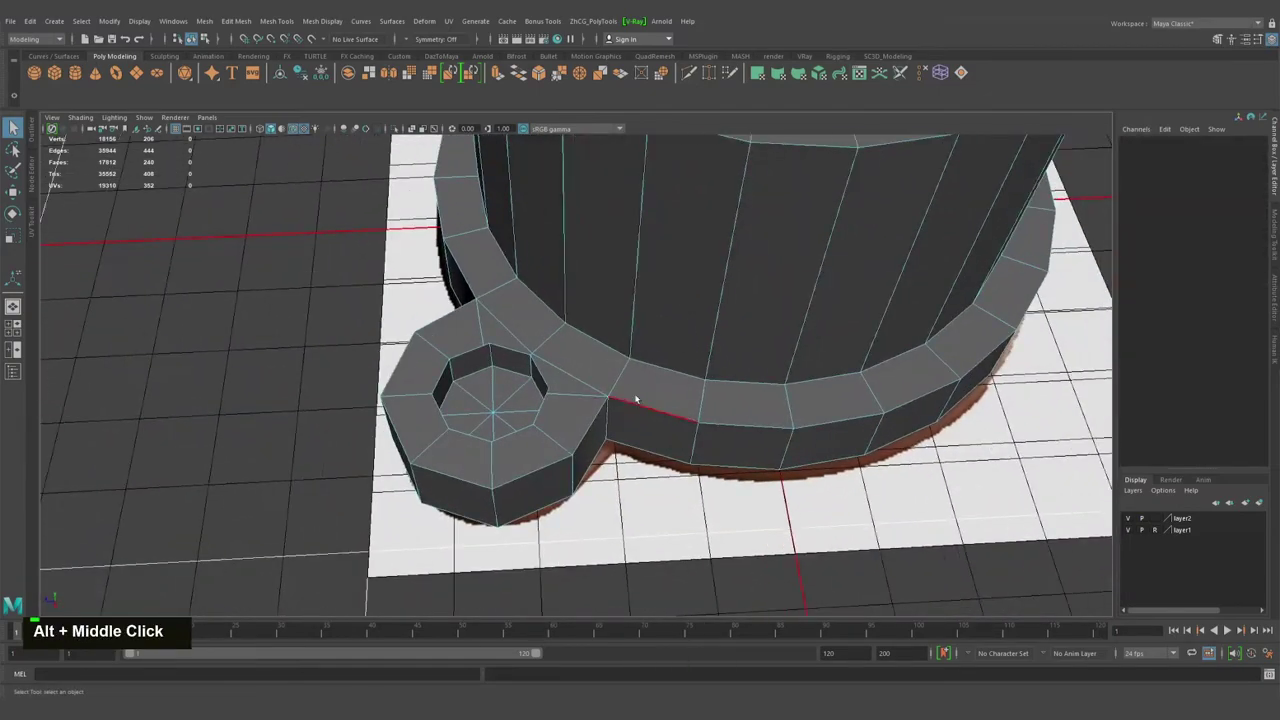
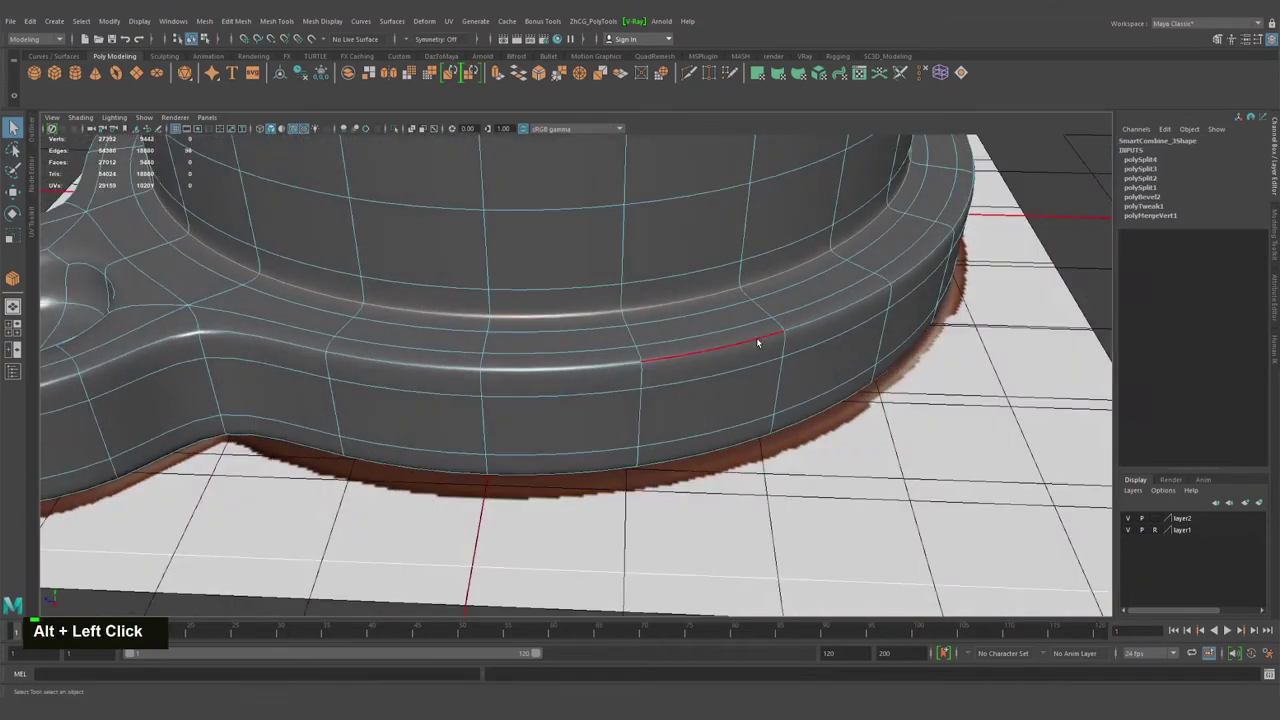
Leave smooth preview and cut new edges along the handle-tab junction with Multi-Cut, undoing a misplaced cut.
key(Delete)
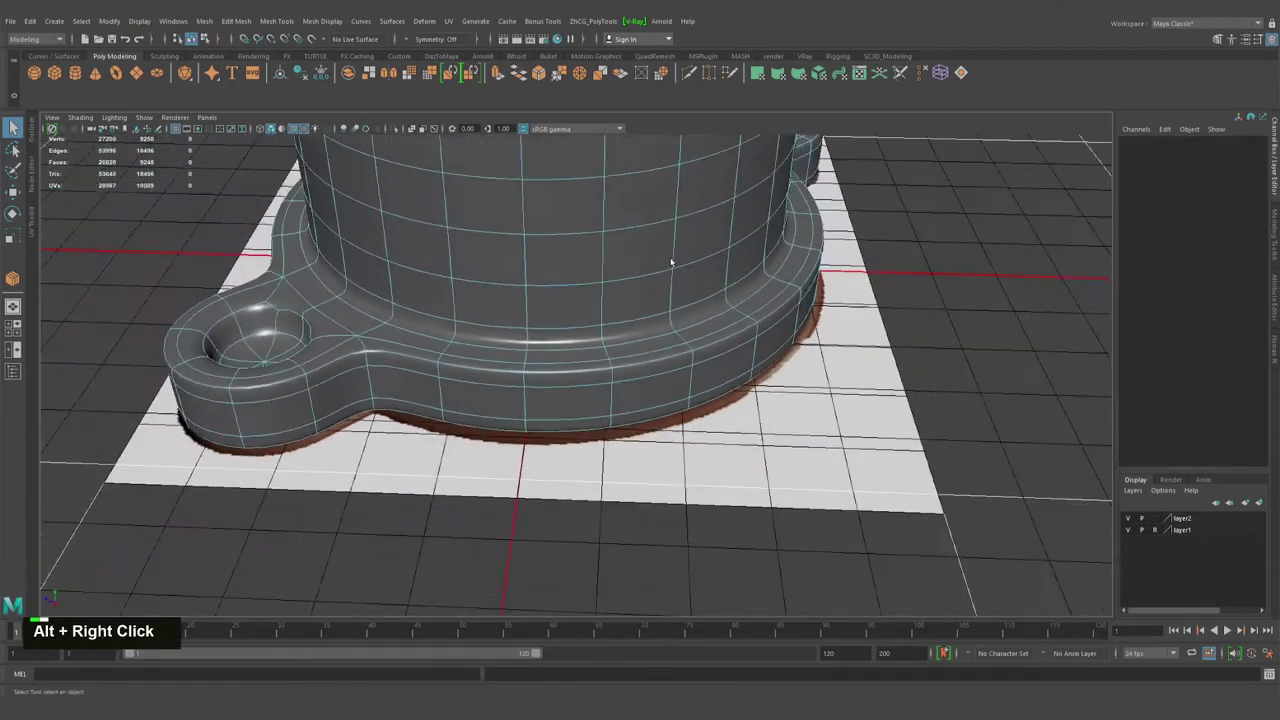
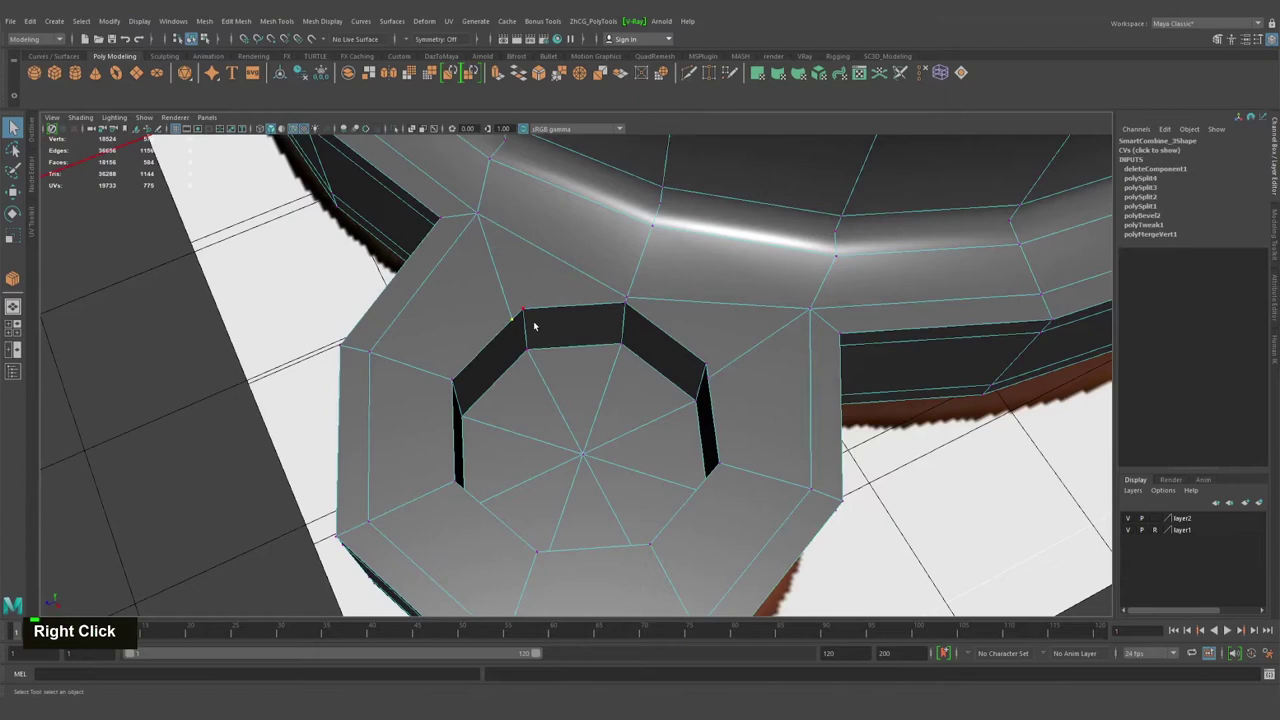
key(ctrl+shift+q)
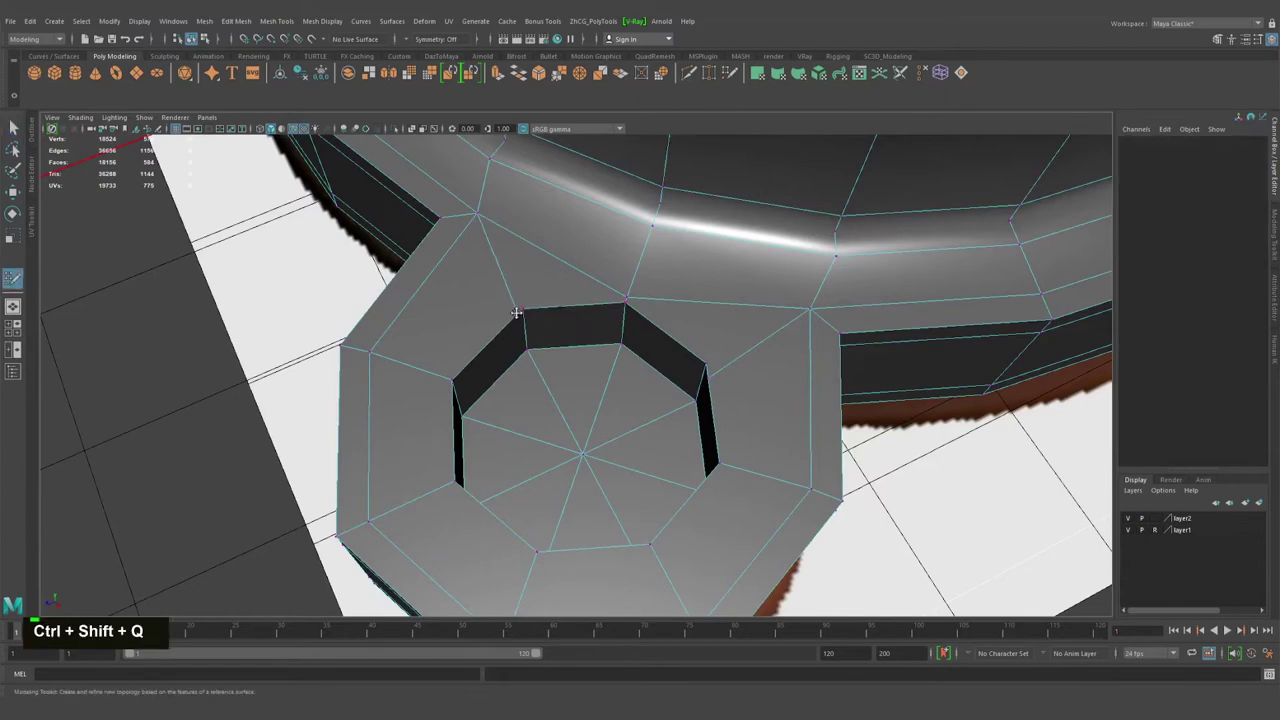
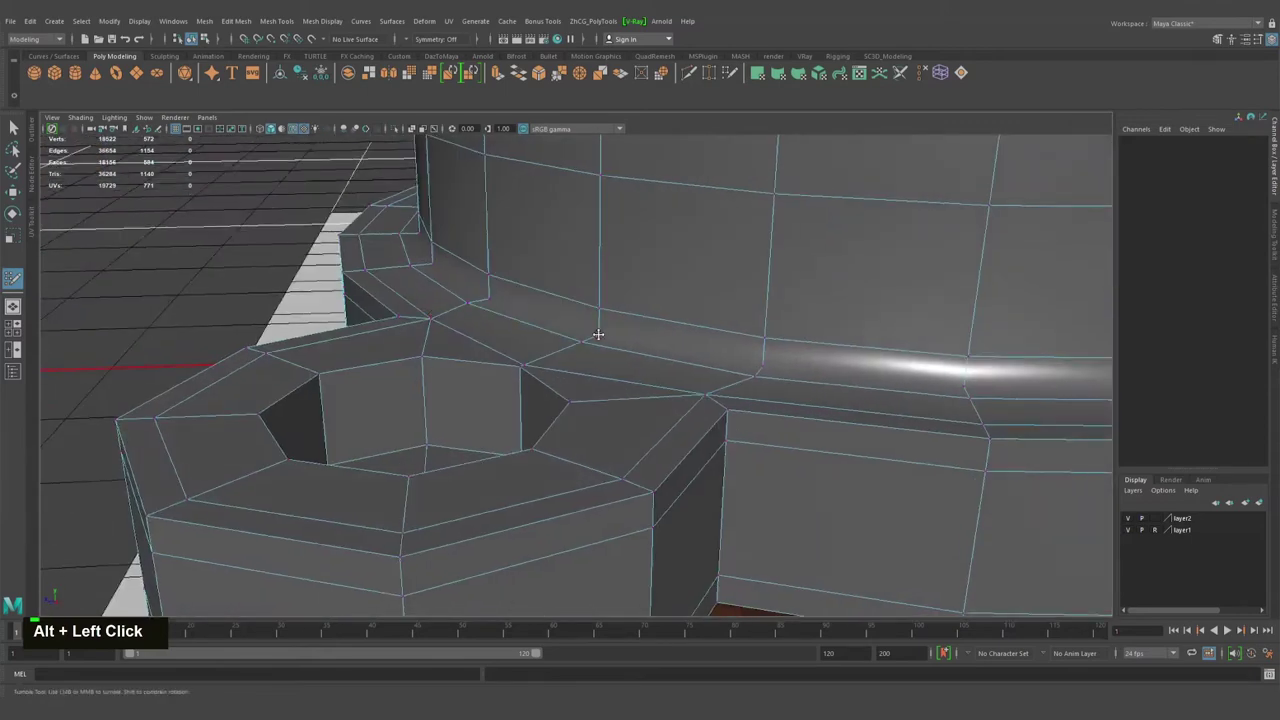
key(ctrl+z)
key(ctrl+z)
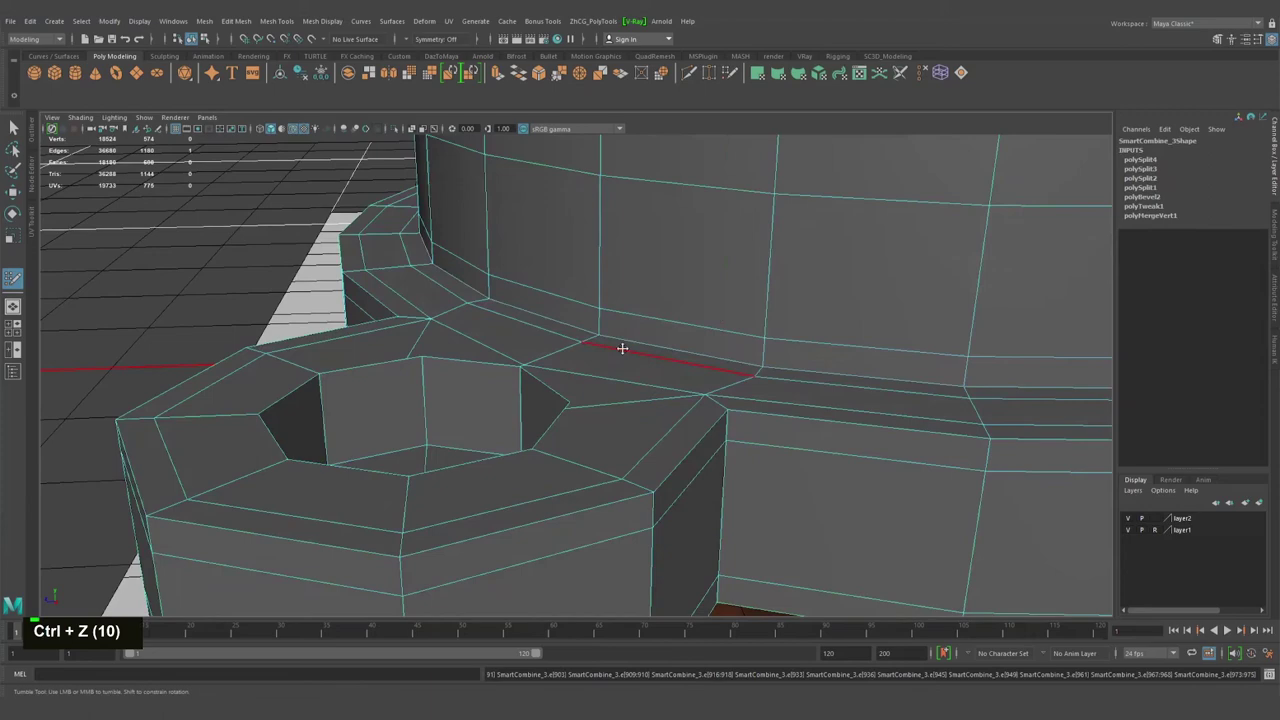
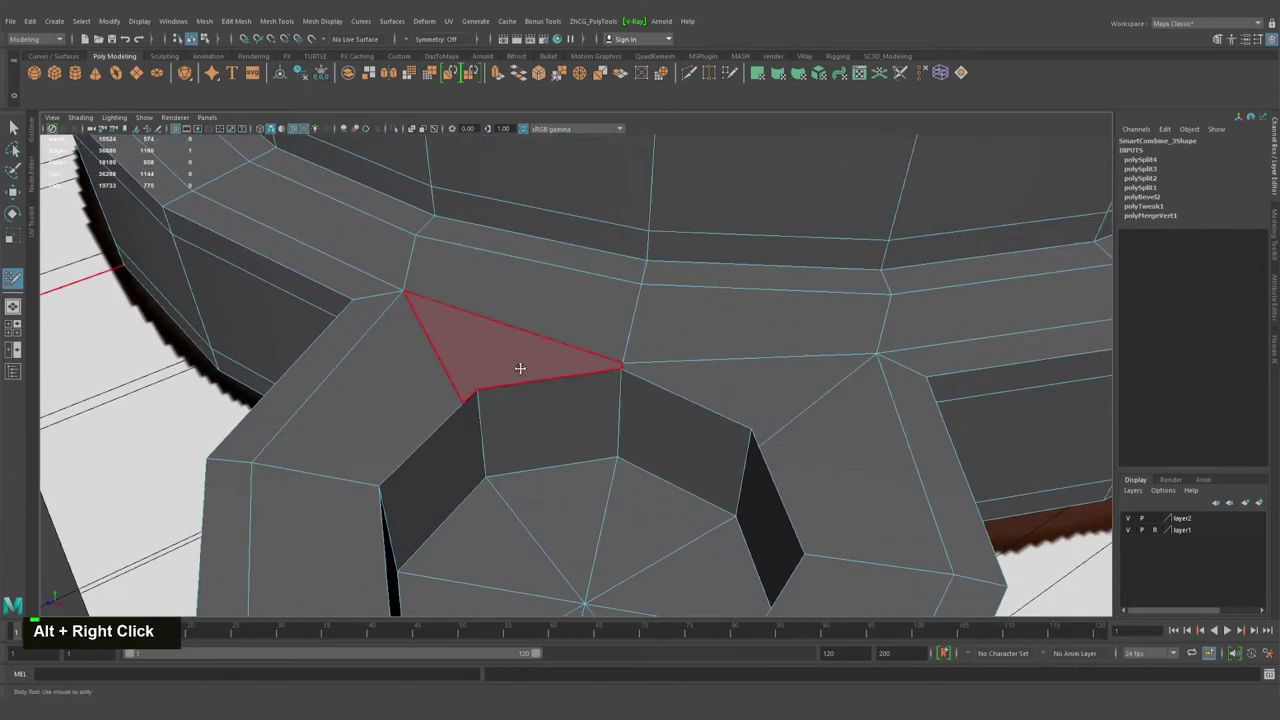
Merge the stray corner vertices of the handle hole to remove the leftover triangles.
key(ctrl+shift+q)
click(499, 363)
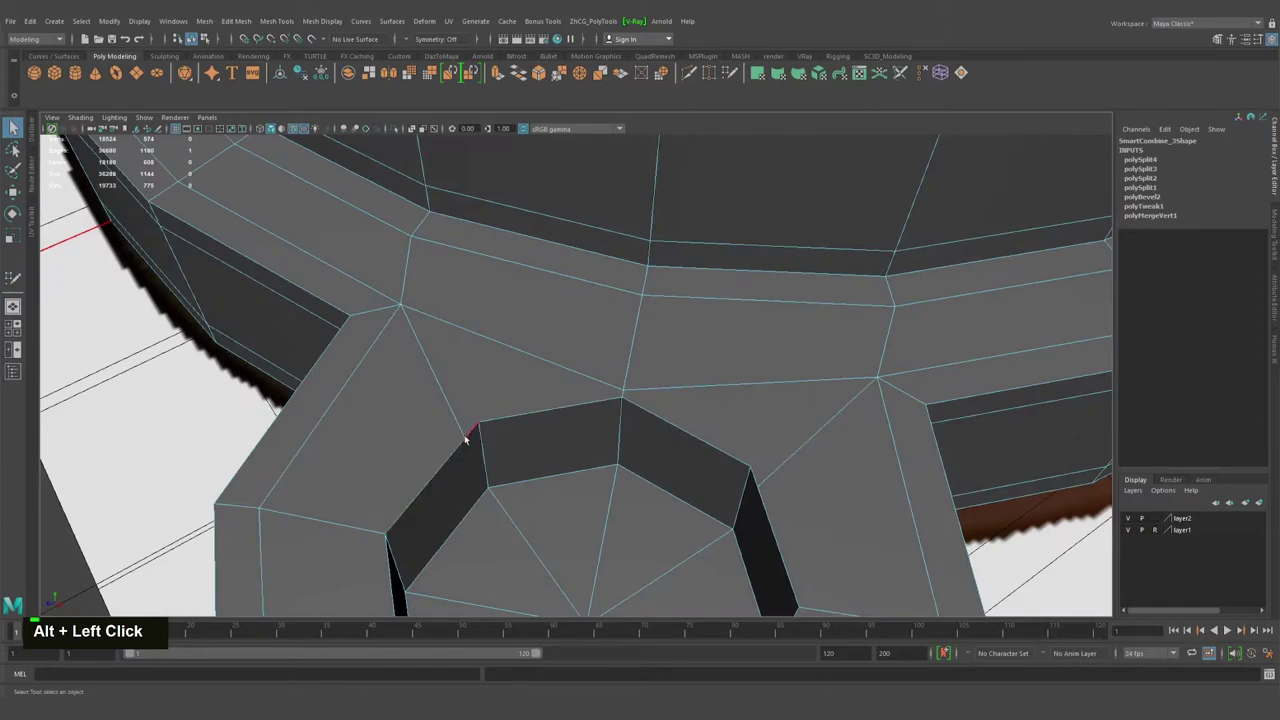
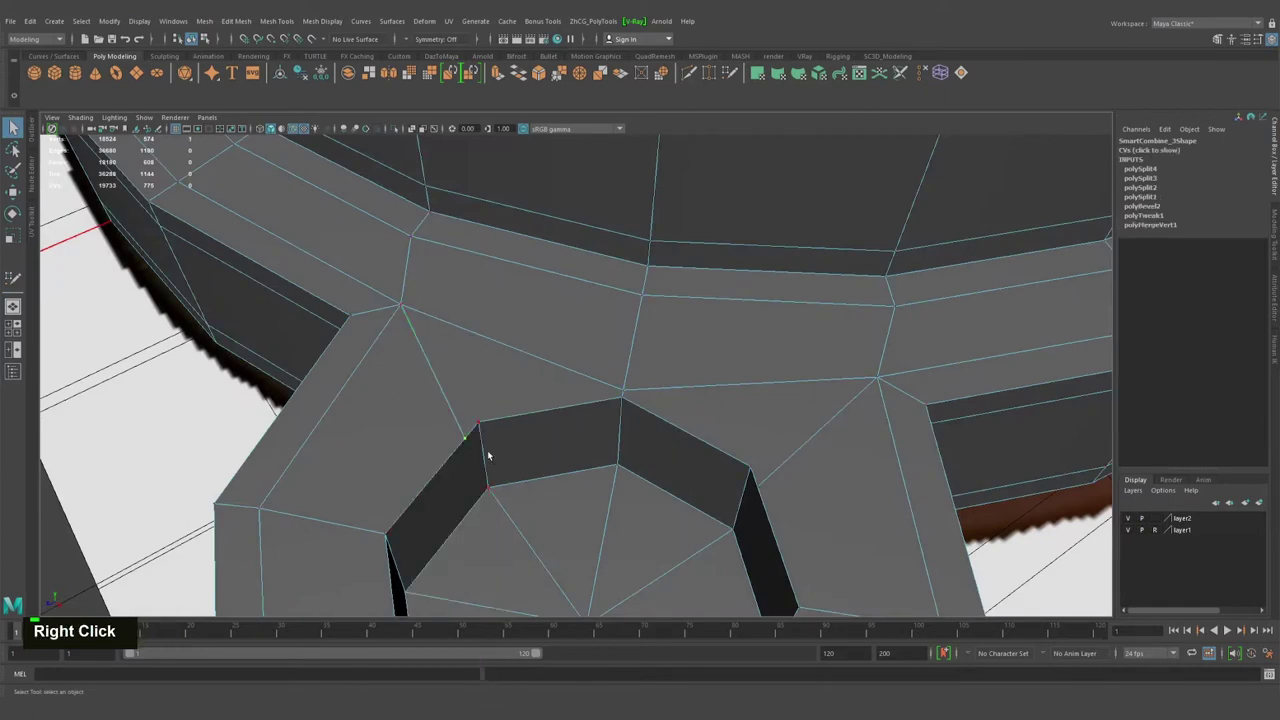
key(ctrl+shift+q)
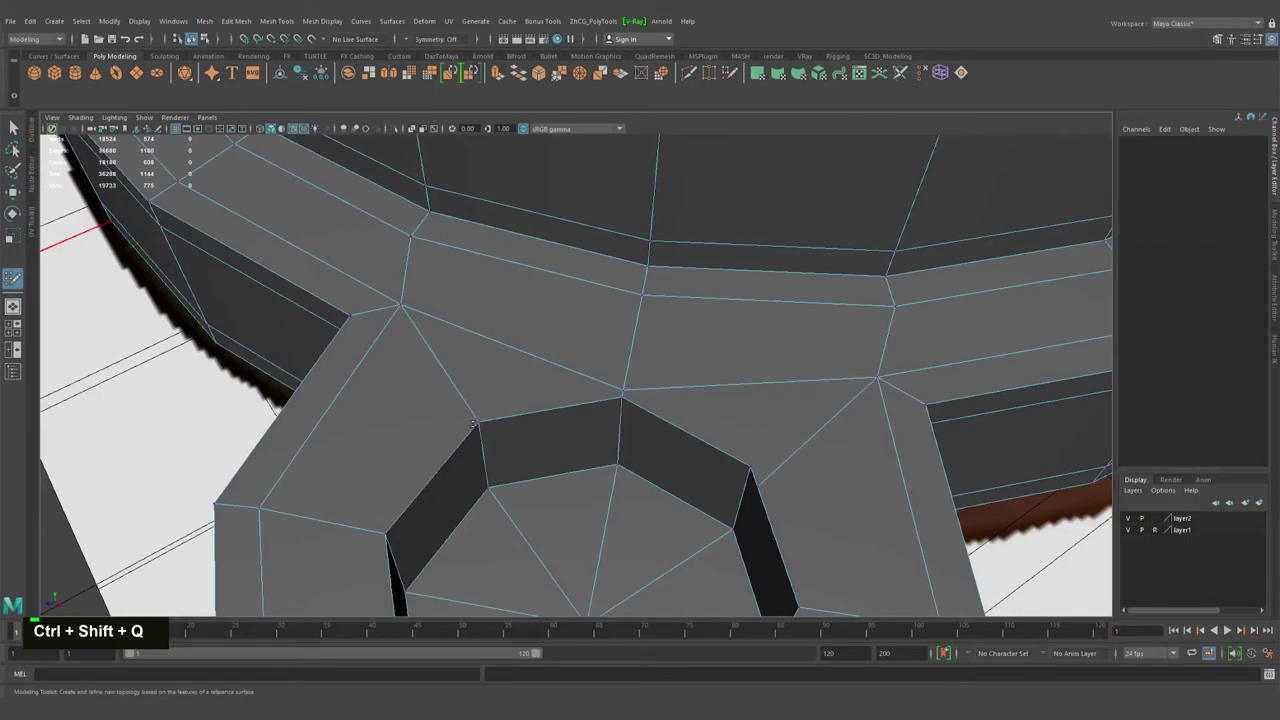
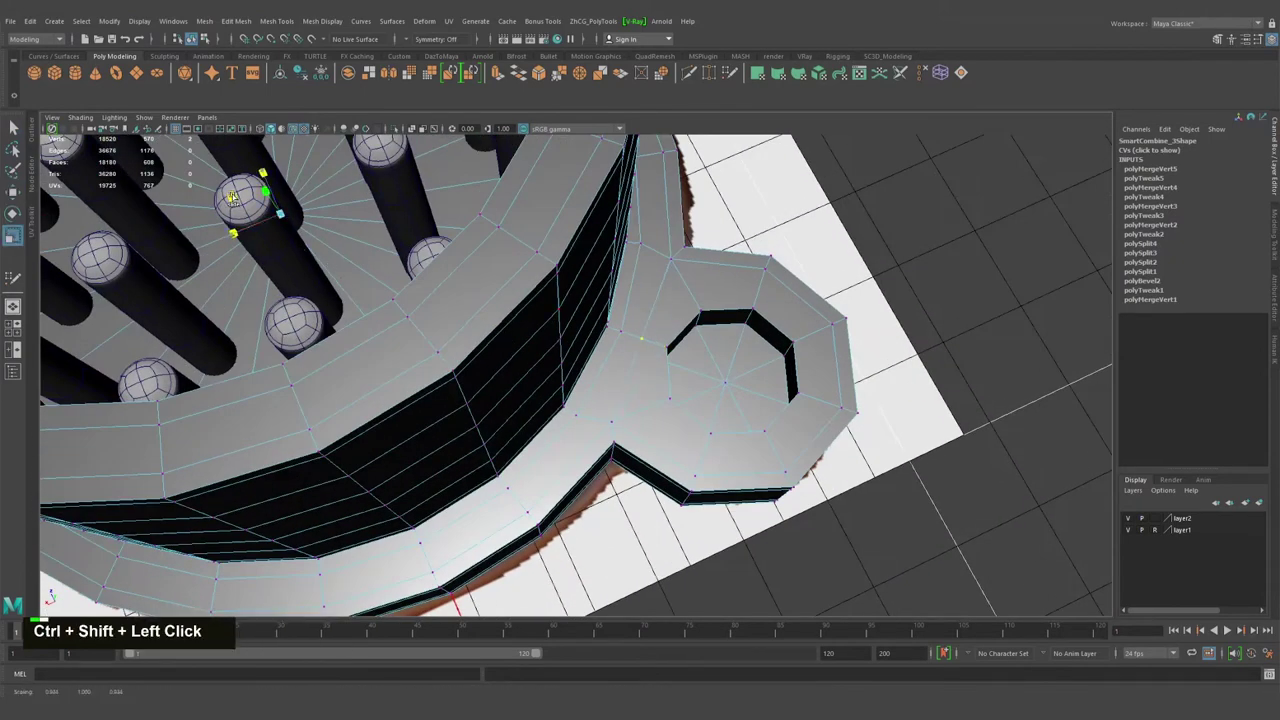
Select the rim edges of the handle tab opening in edge component mode.
middle_click(397, 303)
right_click(523, 288)
click(506, 281)
middle_click(517, 276)
right_click(479, 330)
click(583, 300)
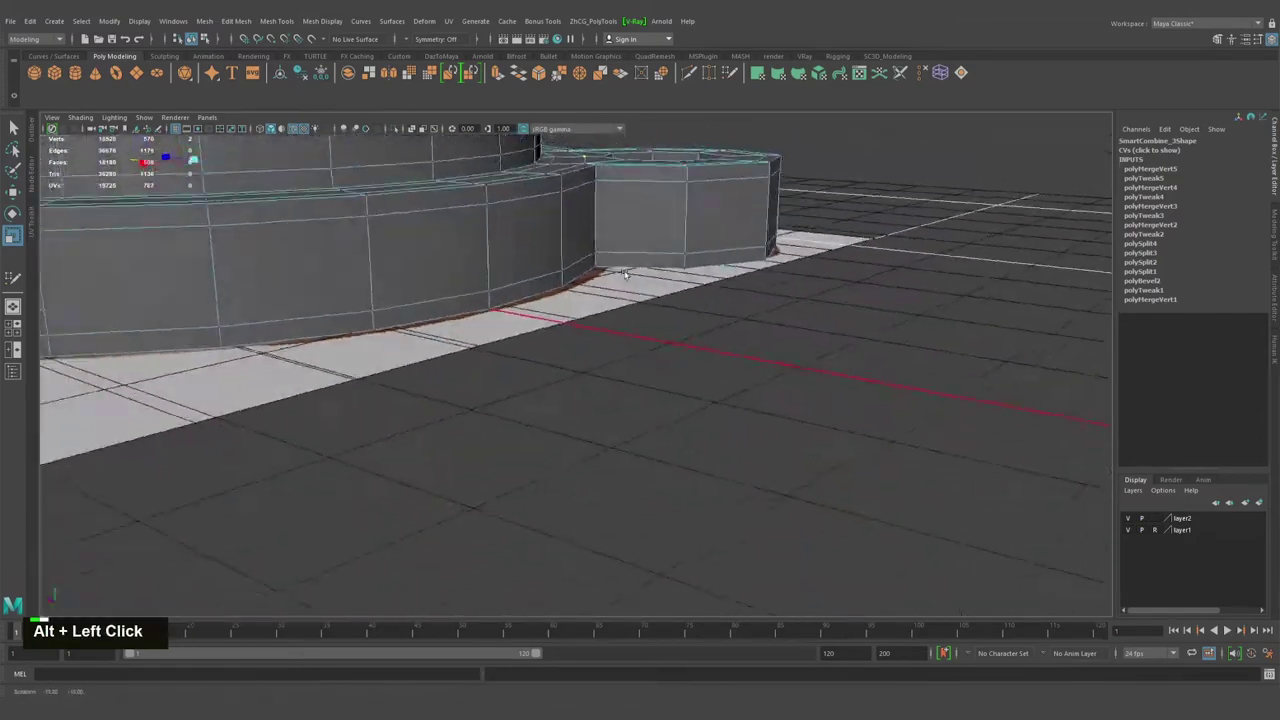
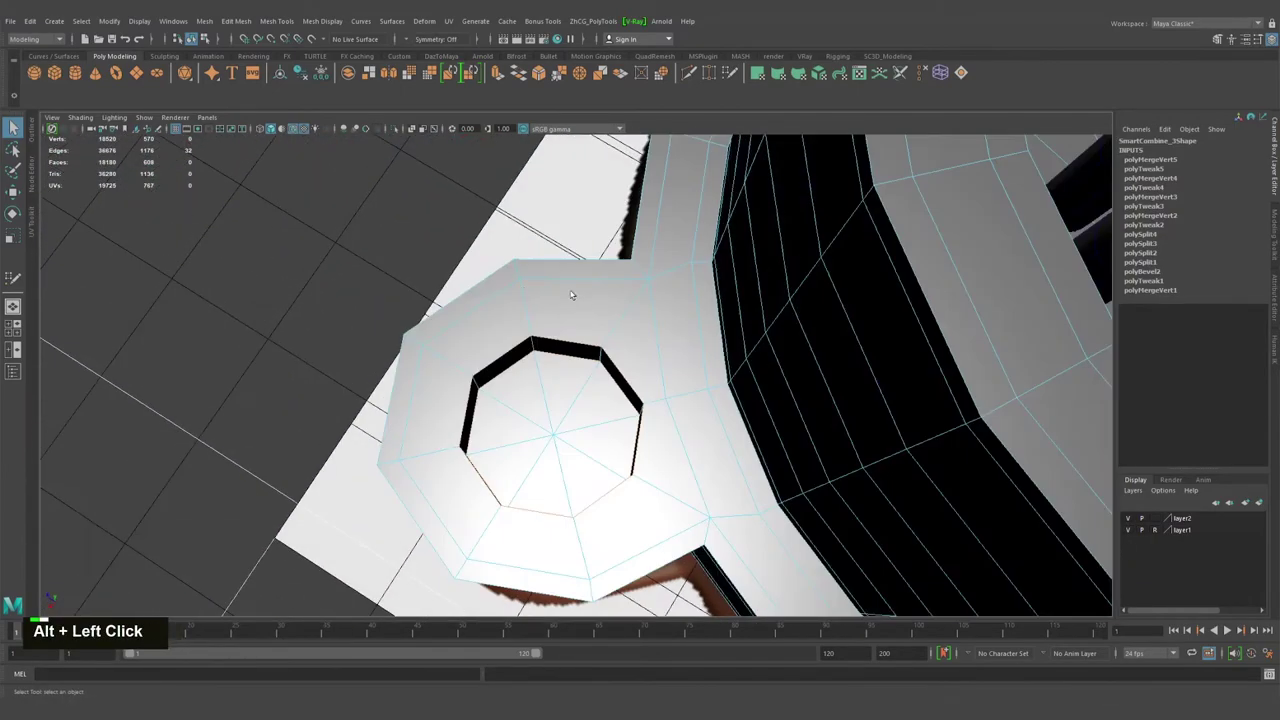
Bevel the tab hole rim and delete an unneeded radial edge on the cup's underside.
middle_click(605, 334)
click(533, 287)
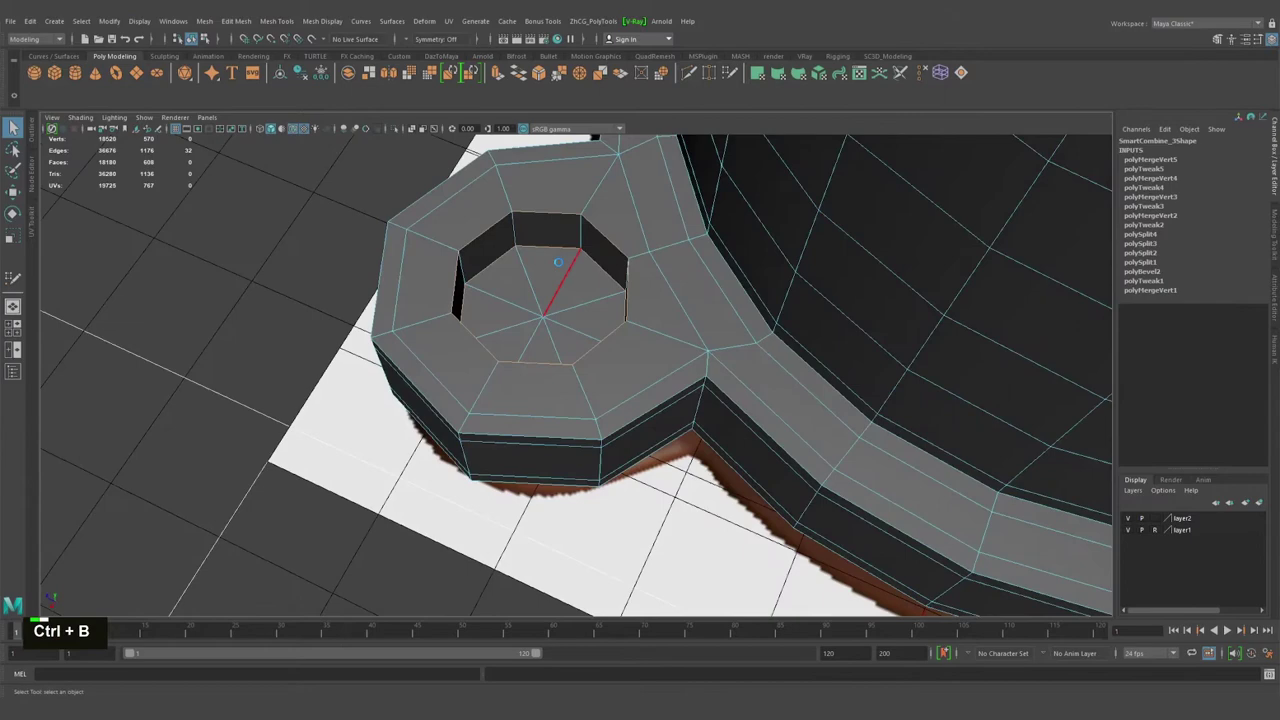
click(558, 268)
middle_click(611, 254)
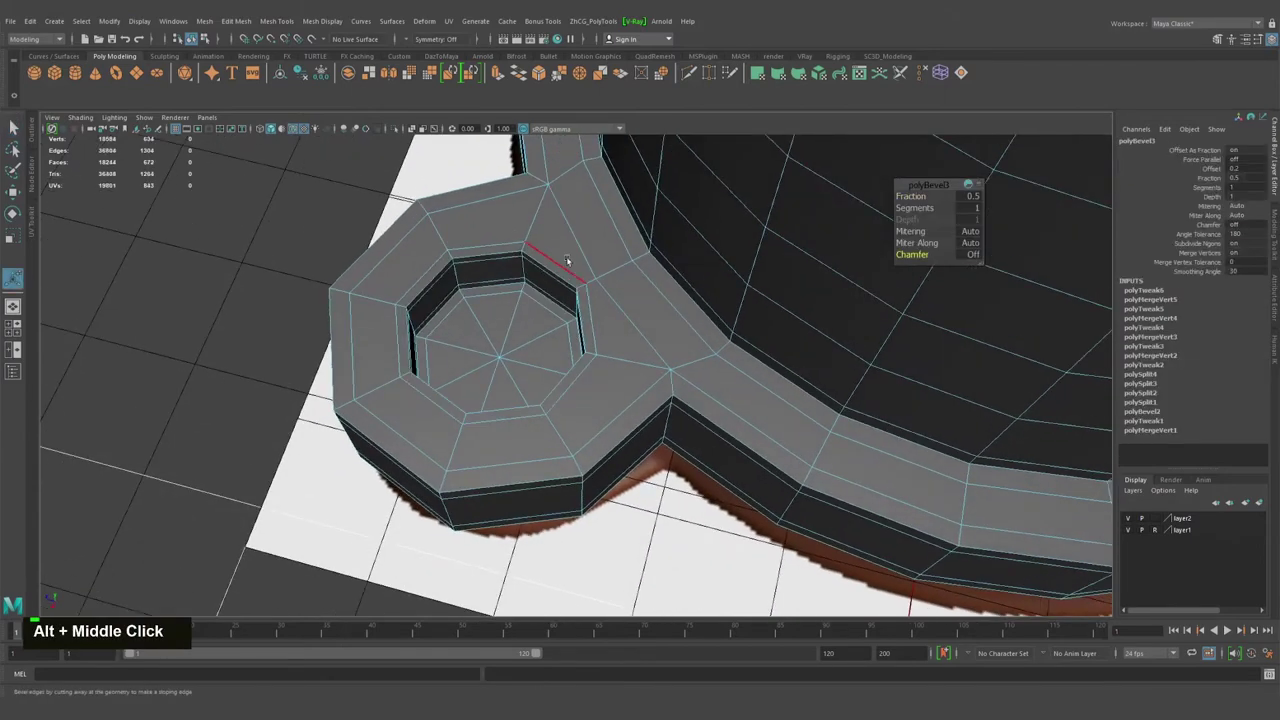
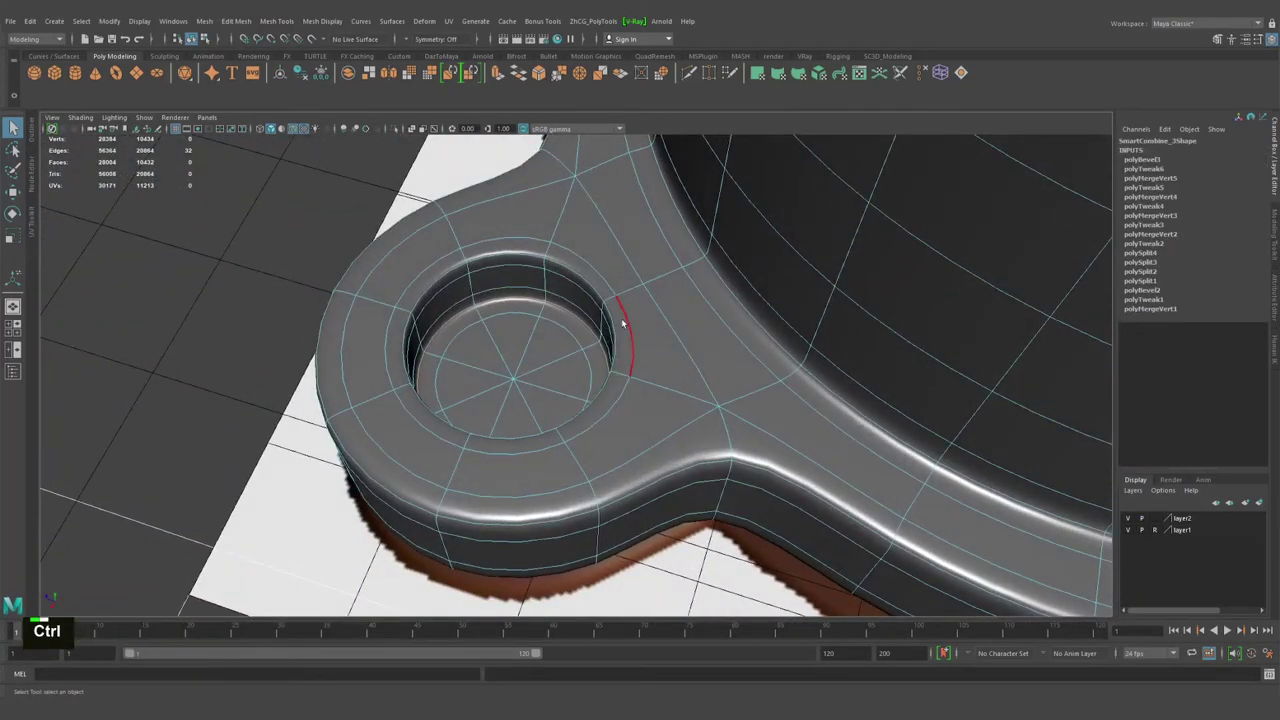
key(ctrl+Delete)
click(543, 347)
click(455, 411)
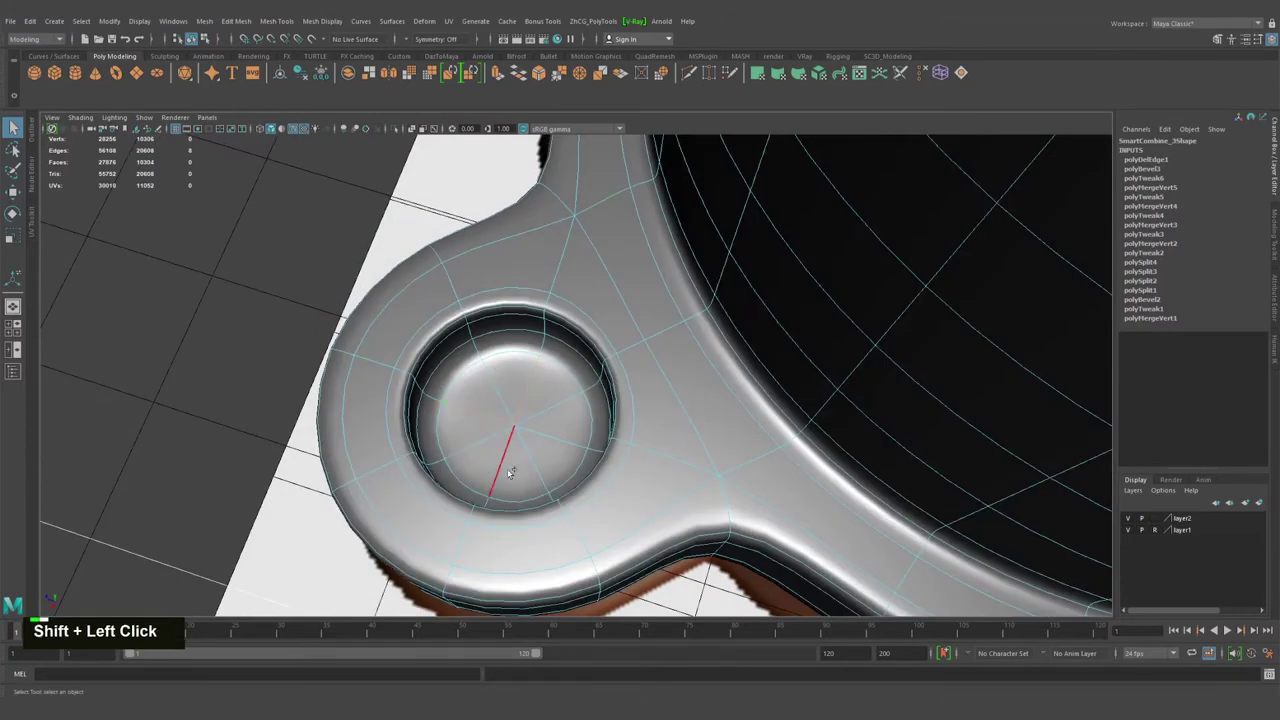
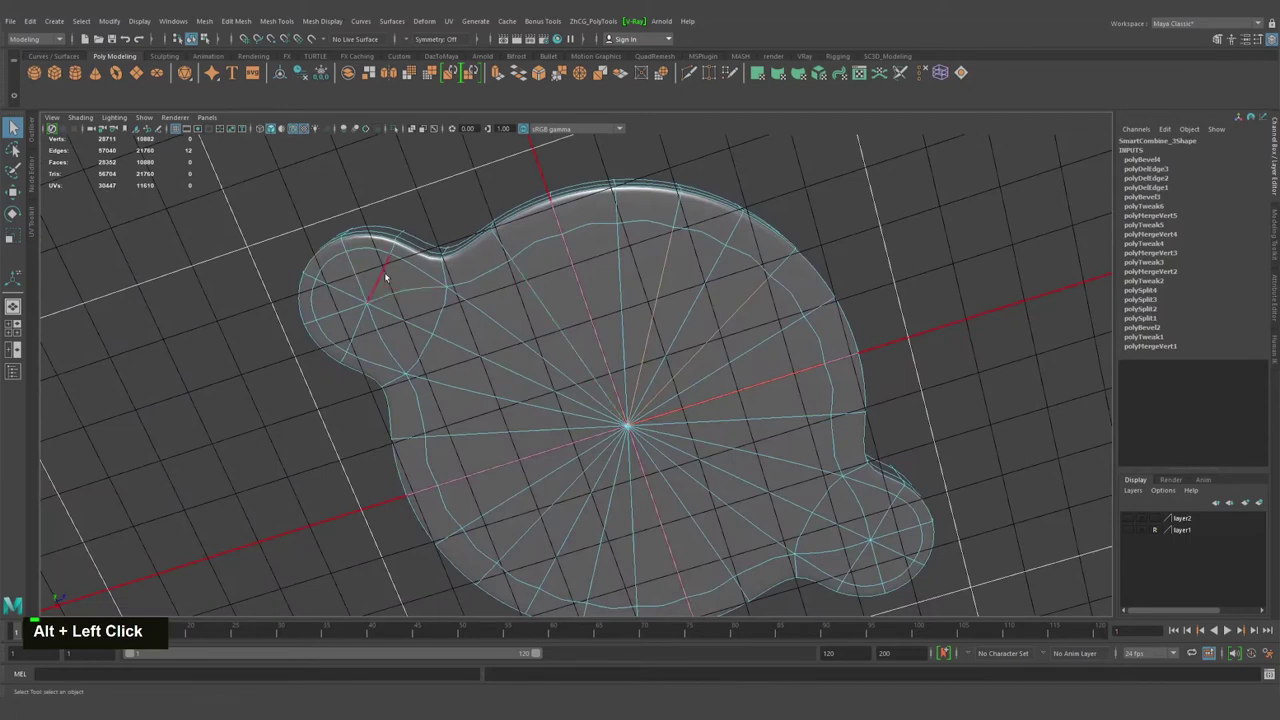
Select the extra radial spoke edges on the cup's bottom.
click(338, 304)
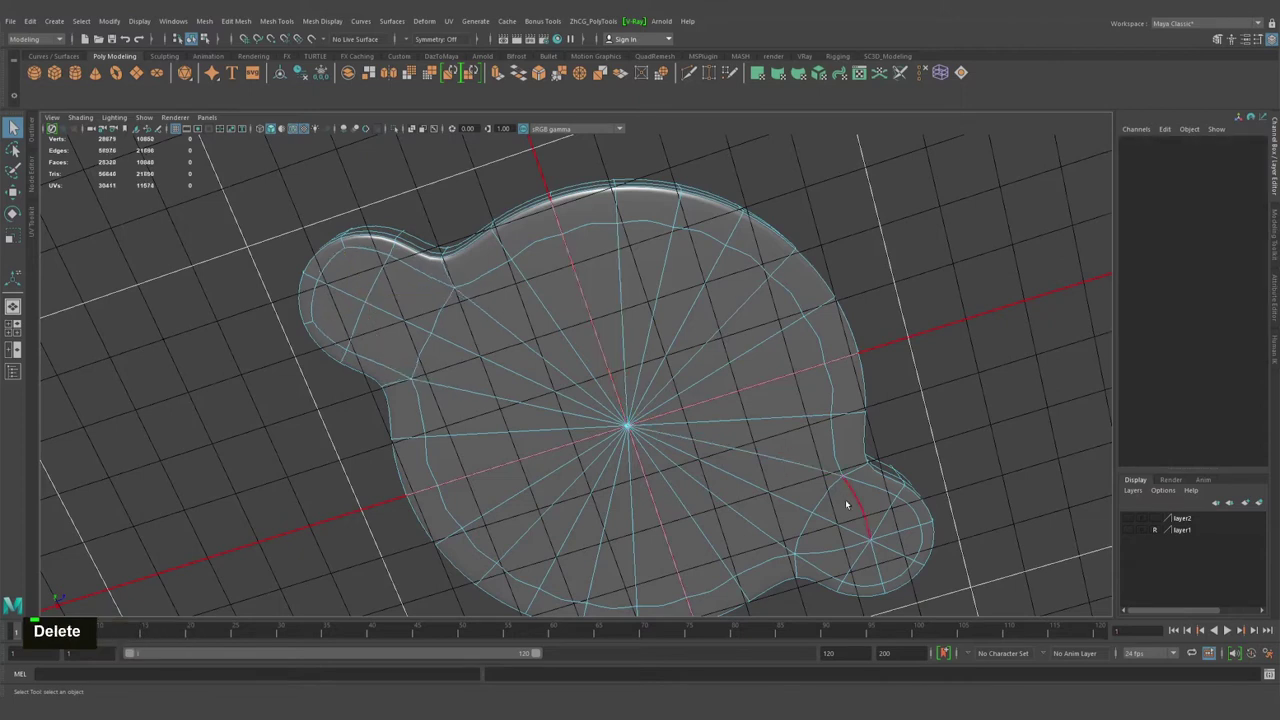
click(839, 554)
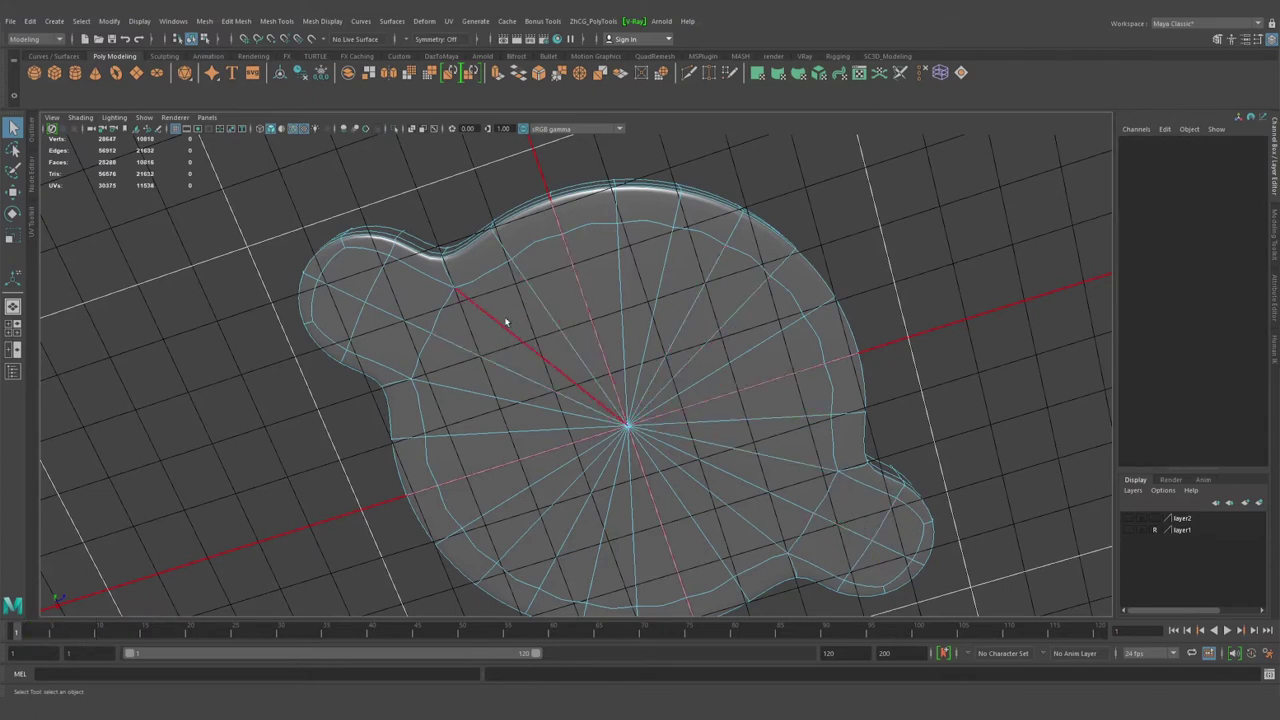
click(617, 276)
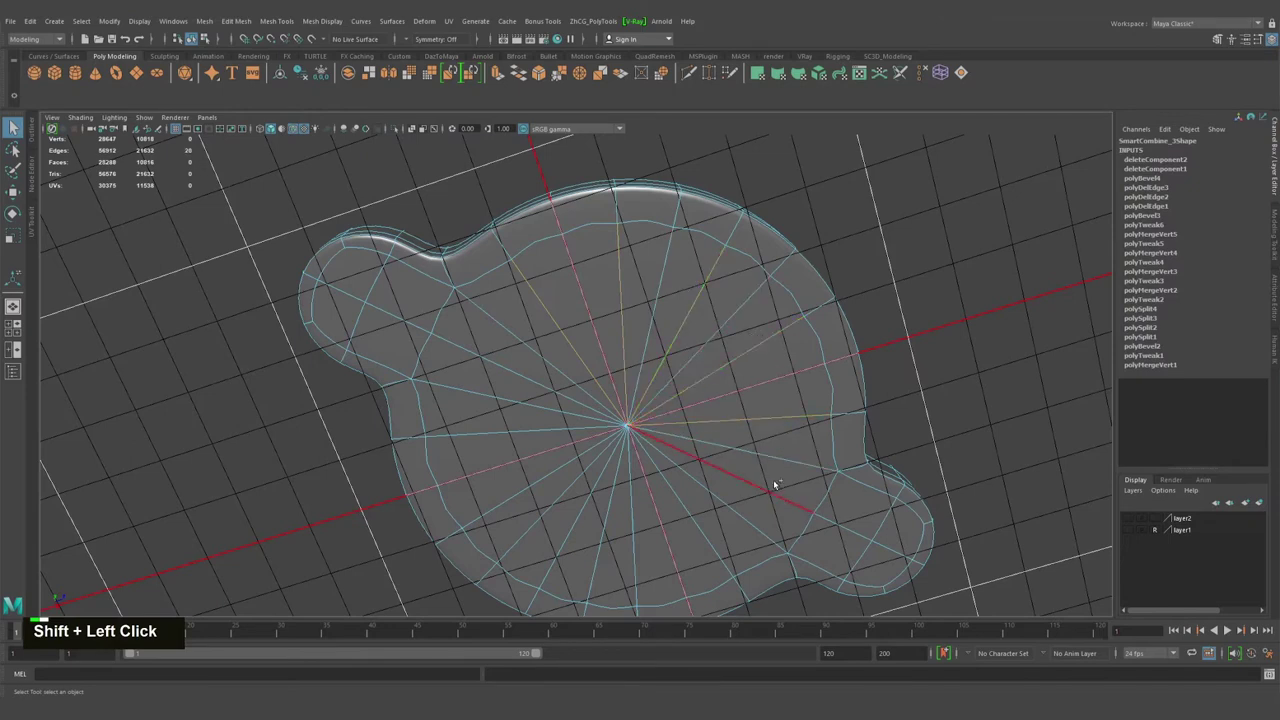
click(776, 482)
click(702, 525)
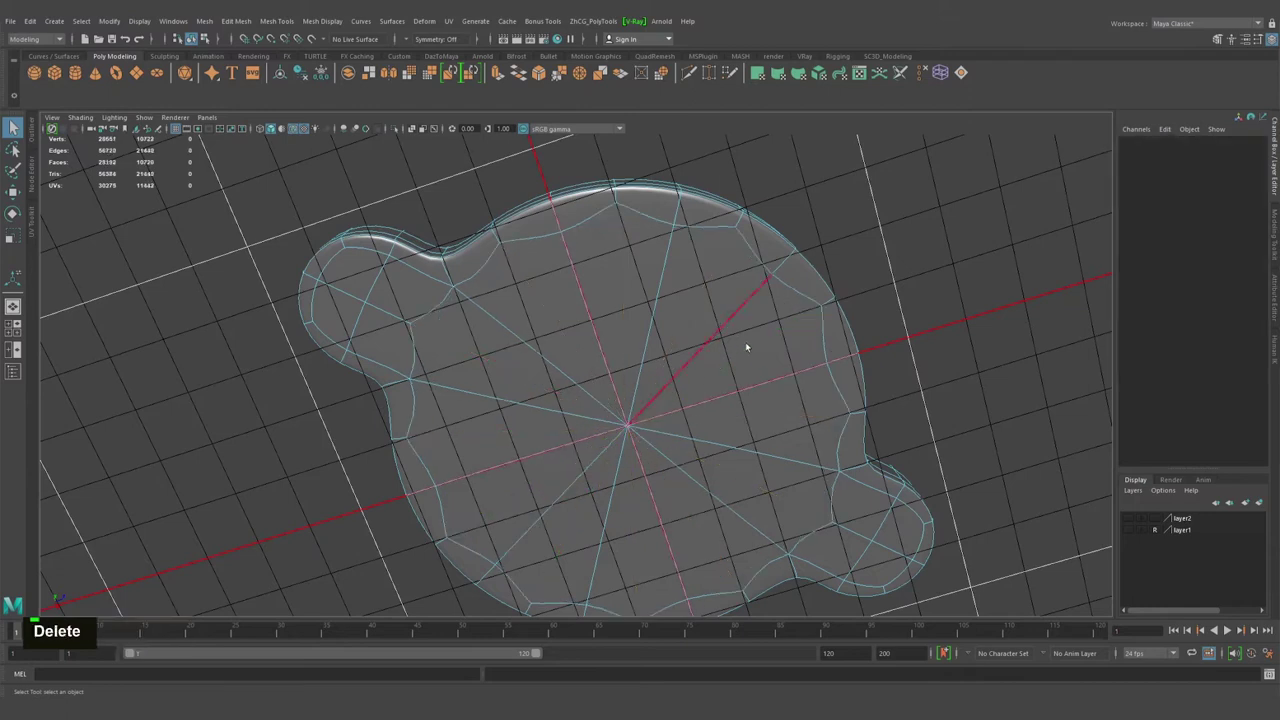
Delete the selected spokes, undo the removal, and reselect on the bottom.
key(Delete)
key(ctrl+z)
click(654, 360)
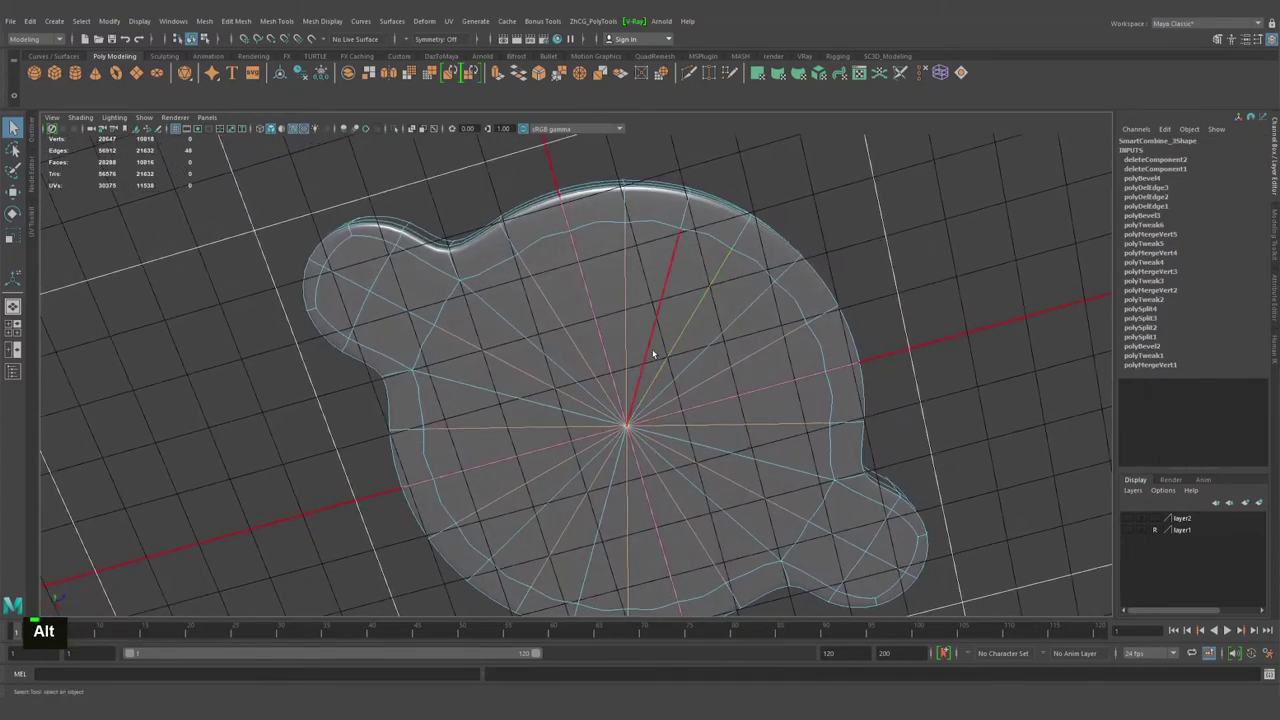
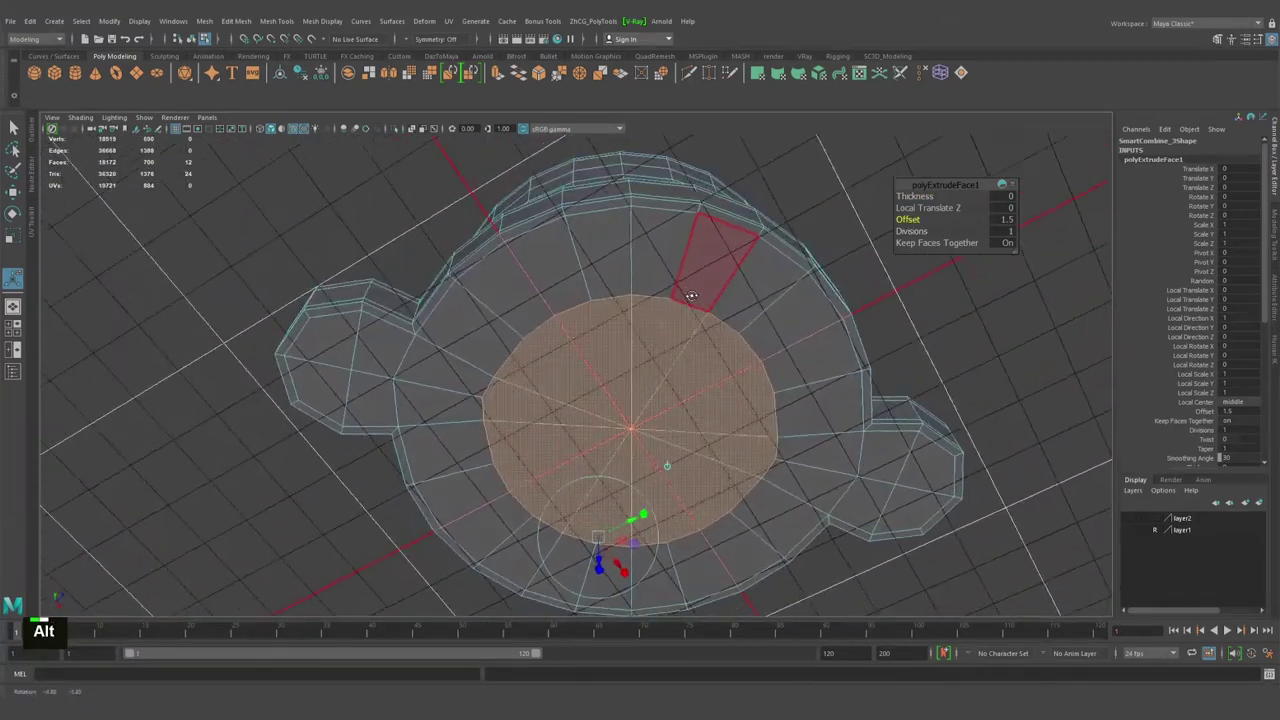
Circularize the inset bottom faces into a round ring and check the result in smooth preview.
click(723, 263)
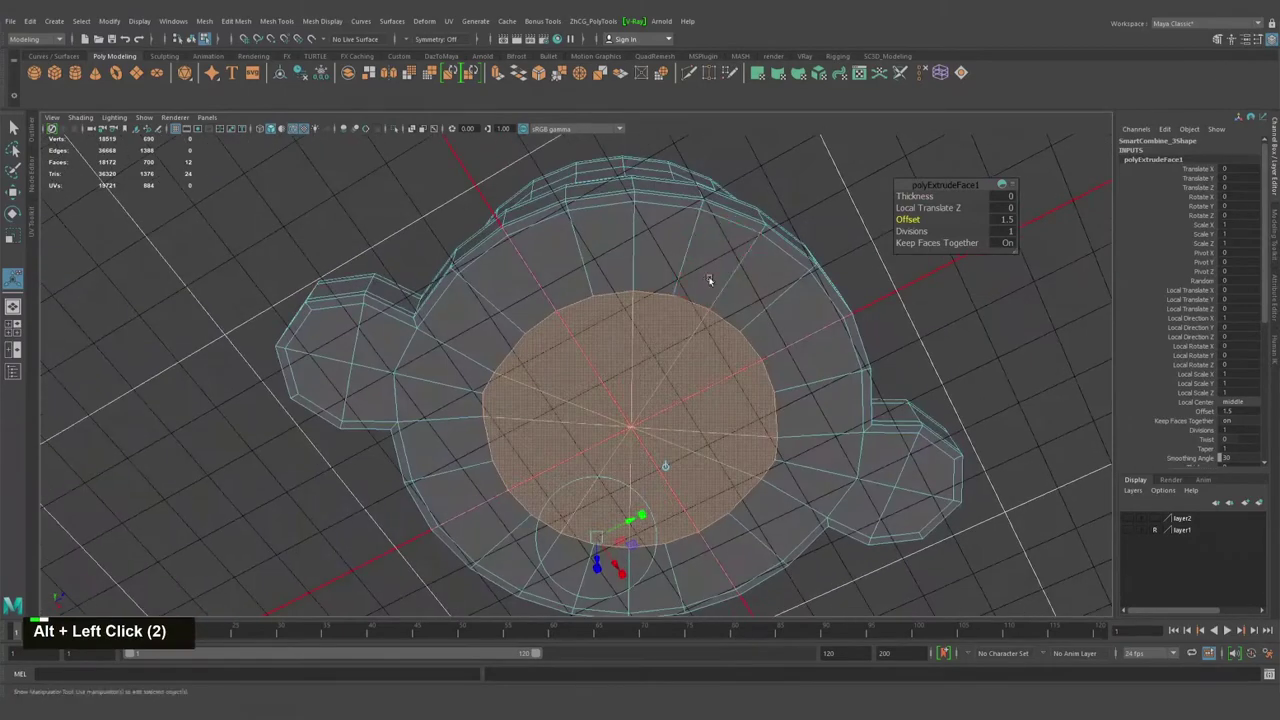
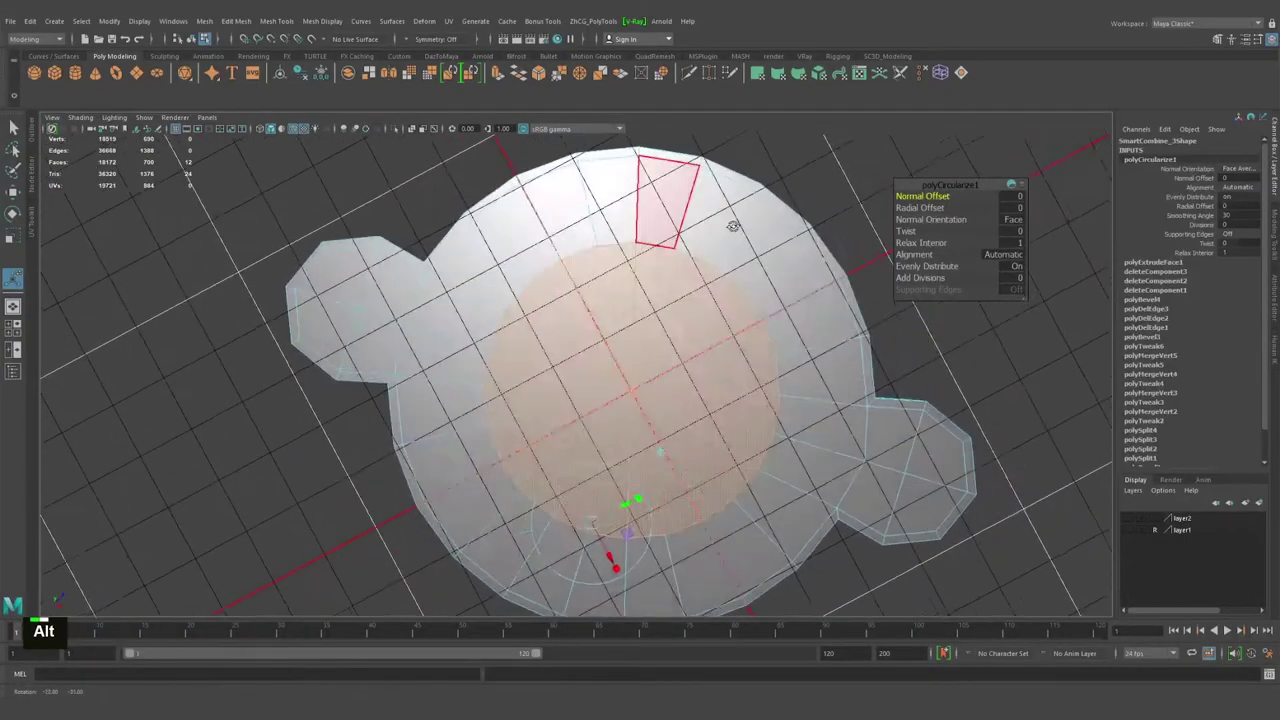
right_click(672, 250)
key(q)
scroll(down, 3)
key(3)
click(733, 242)
click(788, 227)
right_click(610, 313)
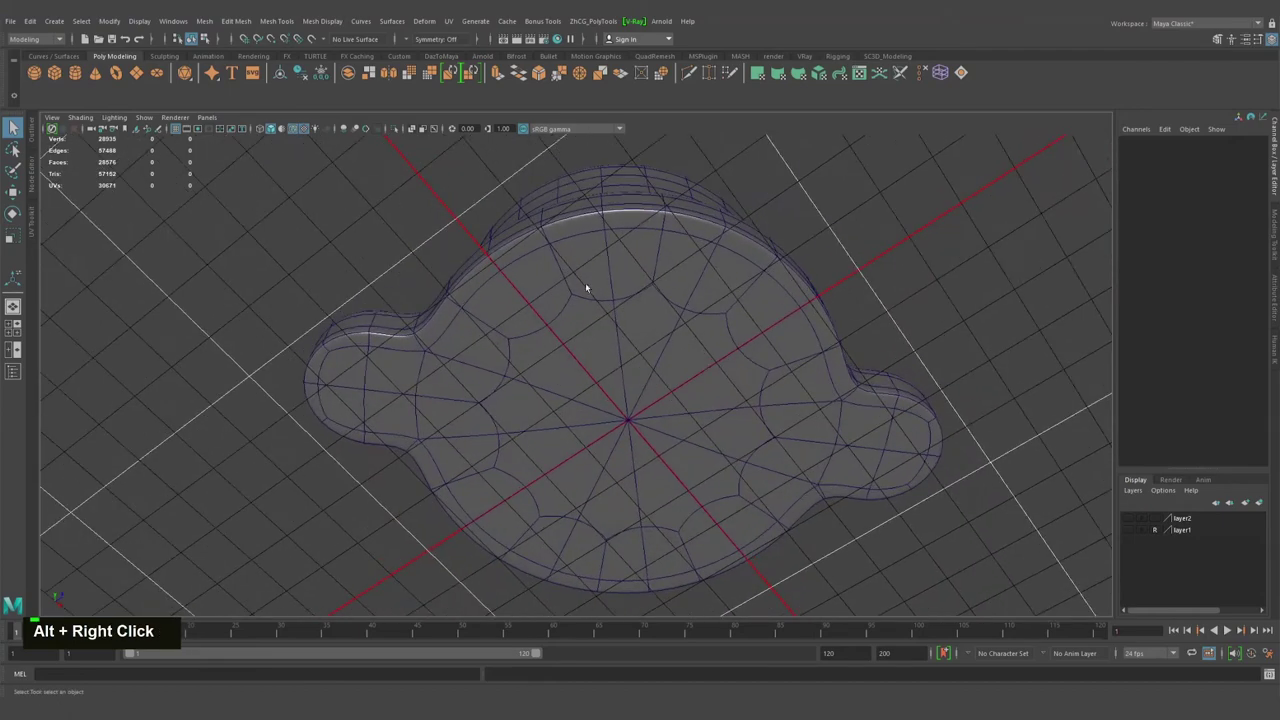
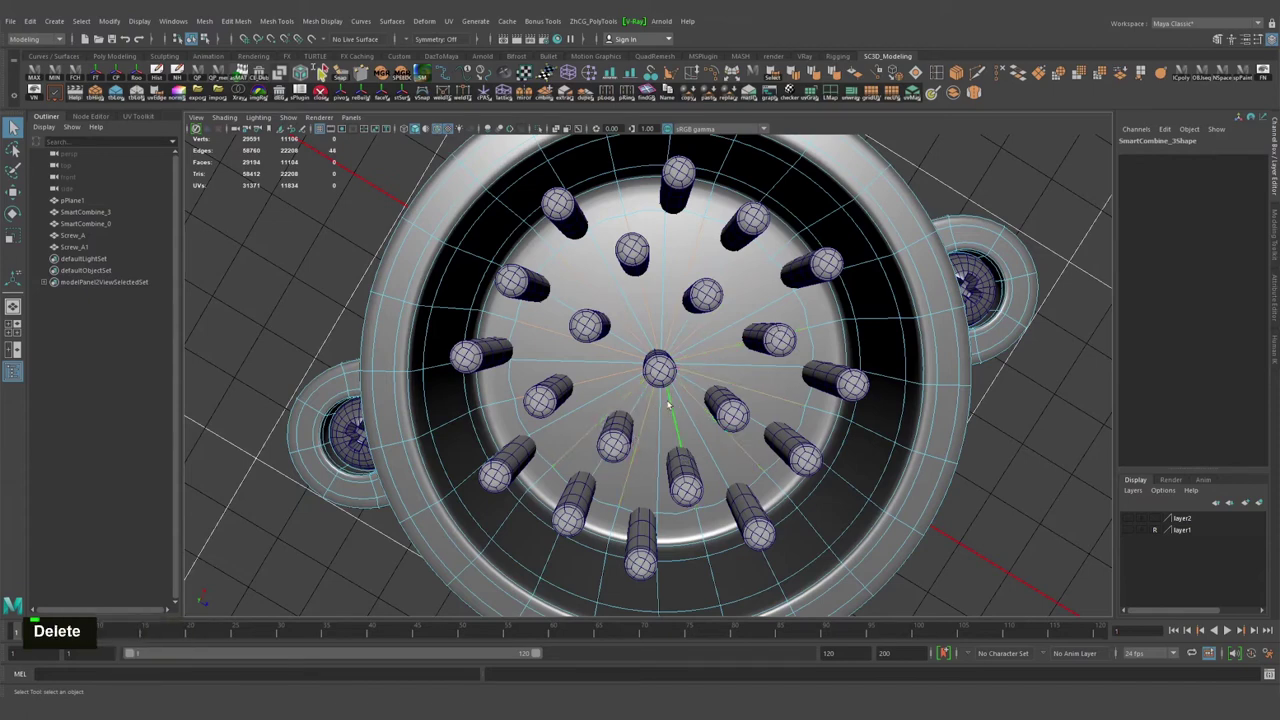
Select the cup's inner floor faces beneath the pins.
key(Delete)
right_click(196, 180)
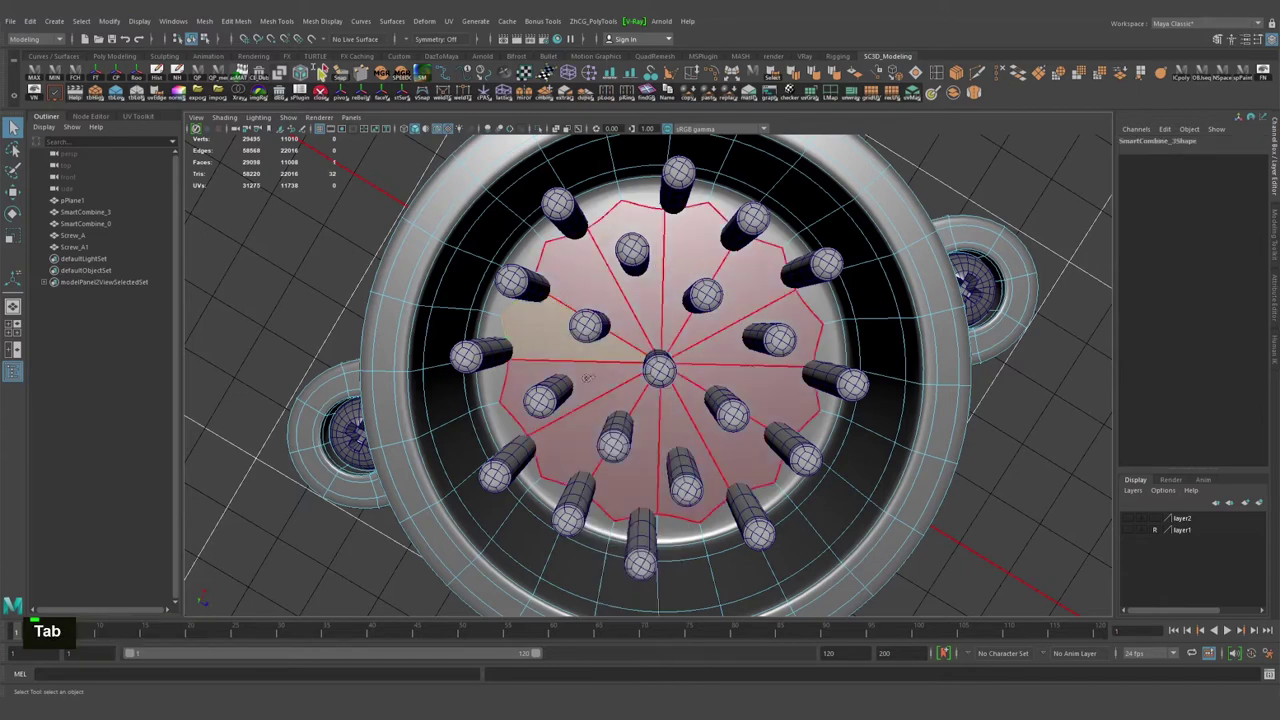
right_click(196, 180)
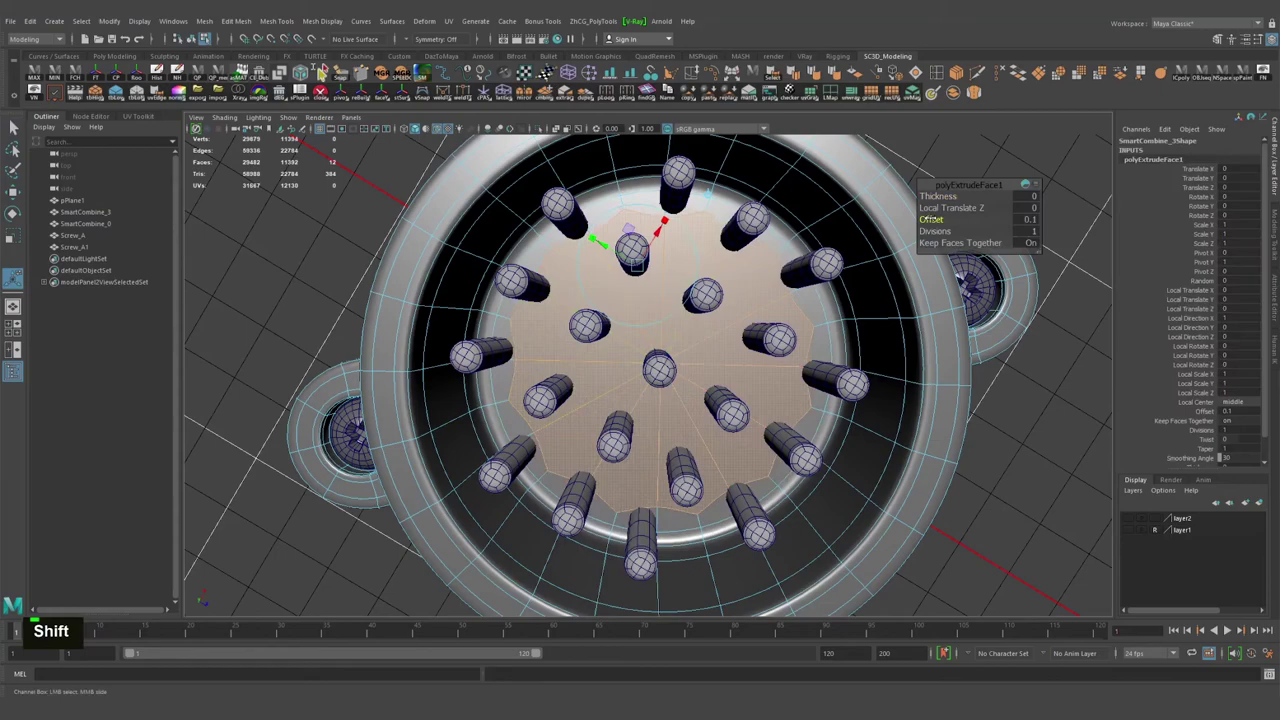
right_click(196, 180)
scroll(down, 3)
click(196, 180)
right_click(196, 180)
right_click(196, 180)
Inset the inner floor faces with an Extrude offset of 0.1 and view the smoothed cup.
click(196, 180)
double_click(196, 180)
click(196, 180)
scroll(down, 3)
middle_click(196, 180)
click(196, 180)
click(196, 180)
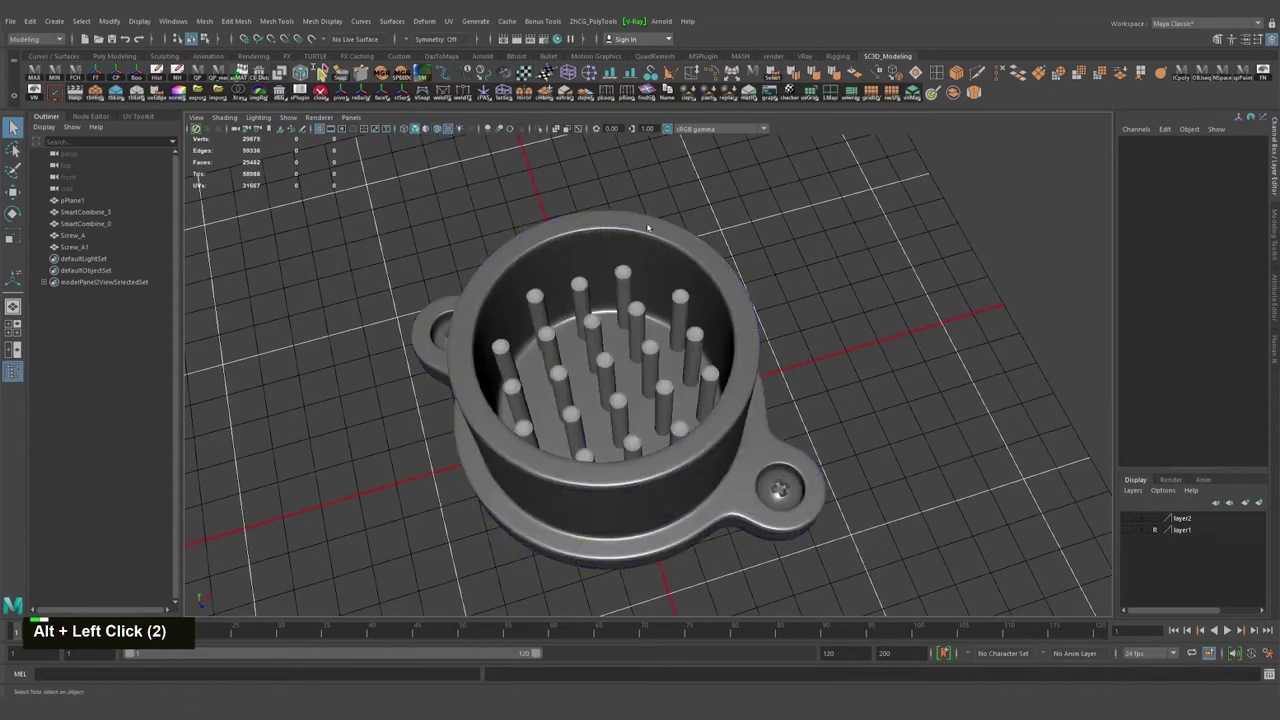
middle_click(196, 180)
click(196, 180)
right_click(196, 180)
click(196, 180)
middle_click(196, 180)
click(196, 180)
middle_click(196, 180)
right_click(196, 180)
click(196, 180)
middle_click(196, 180)
right_click(196, 180)
double_click(196, 180)
middle_click(196, 180)
click(196, 180)
scroll(down, 3)
click(196, 180)
right_click(196, 180)
middle_click(196, 180)
click(196, 180)
middle_click(196, 180)
click(196, 180)
middle_click(196, 180)
click(196, 180)
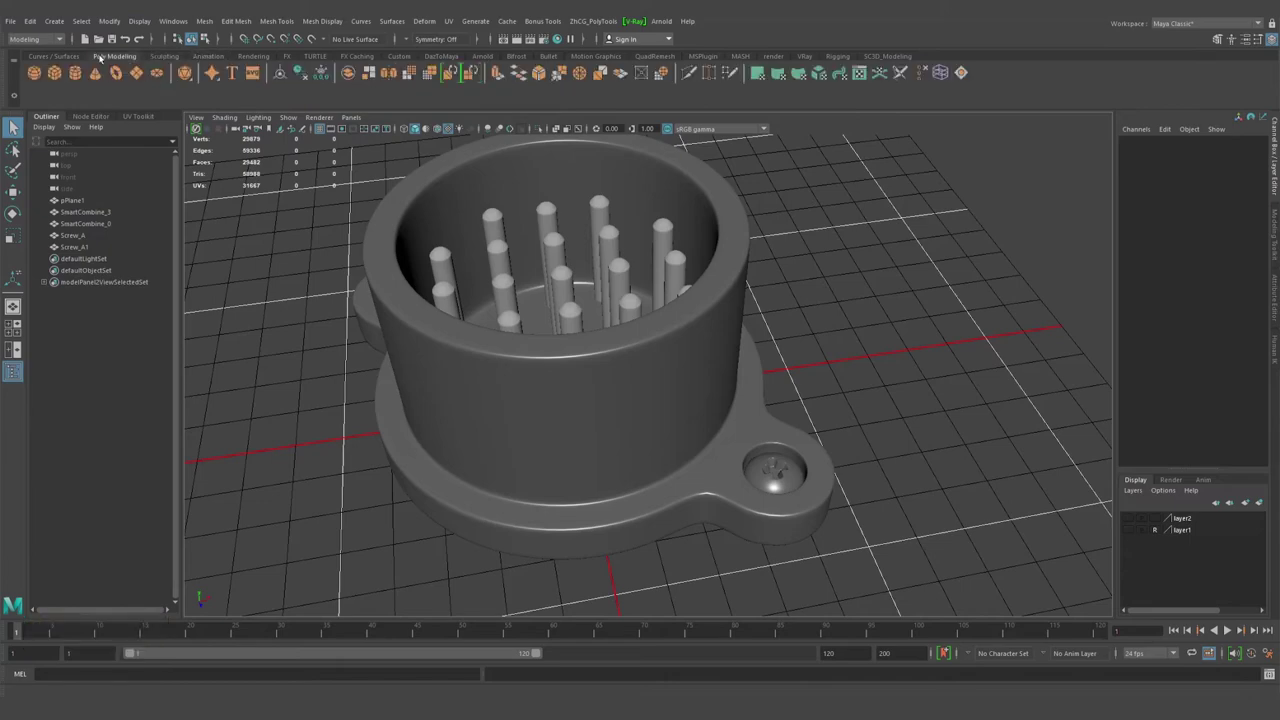
right_click(196, 180)
click(196, 180)
middle_click(196, 180)
click(196, 180)
click(196, 180)
middle_click(196, 180)
click(196, 180)
right_click(196, 180)
click(196, 180)
middle_click(196, 180)
click(196, 180)
middle_click(196, 180)
click(196, 180)
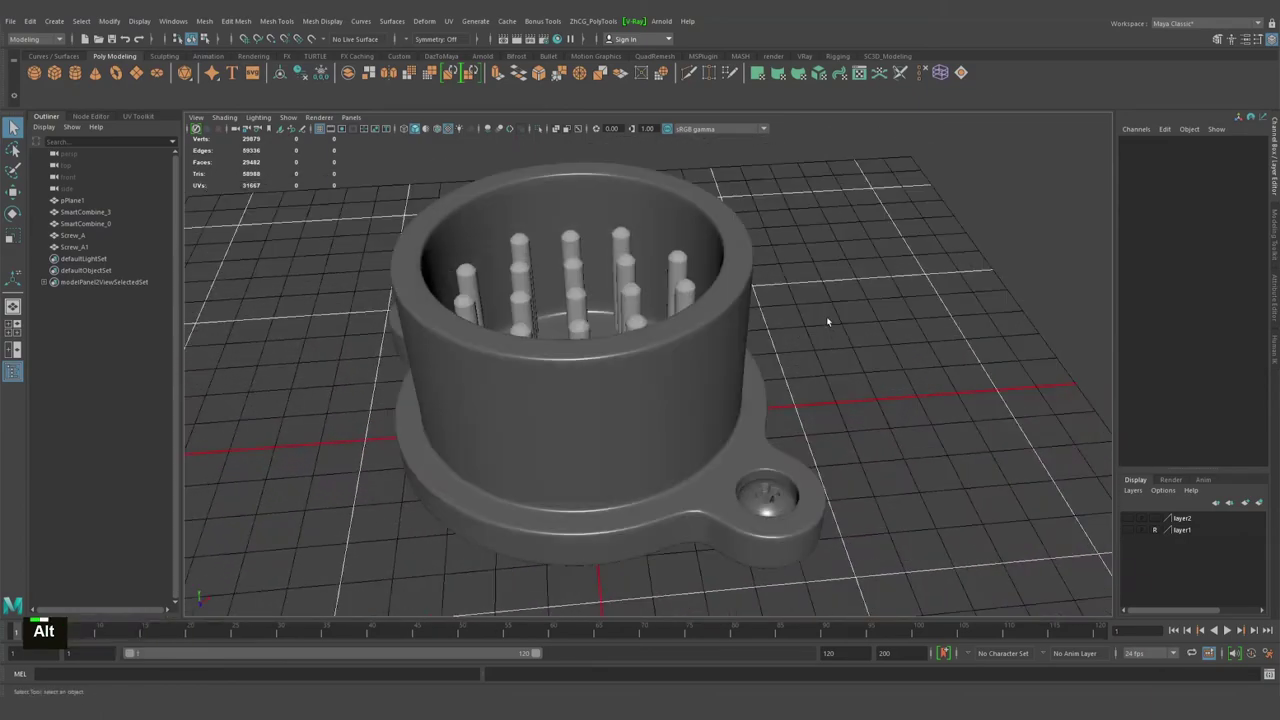
click(196, 180)
middle_click(196, 180)
click(196, 180)
middle_click(196, 180)
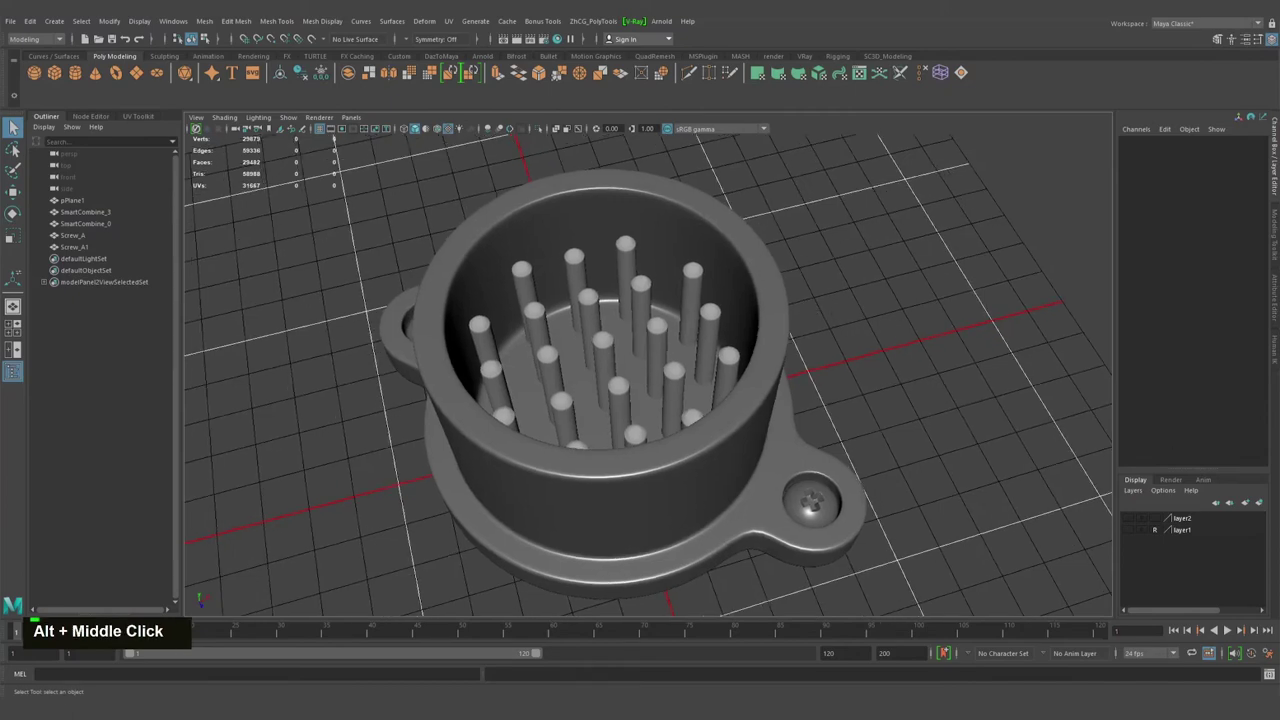